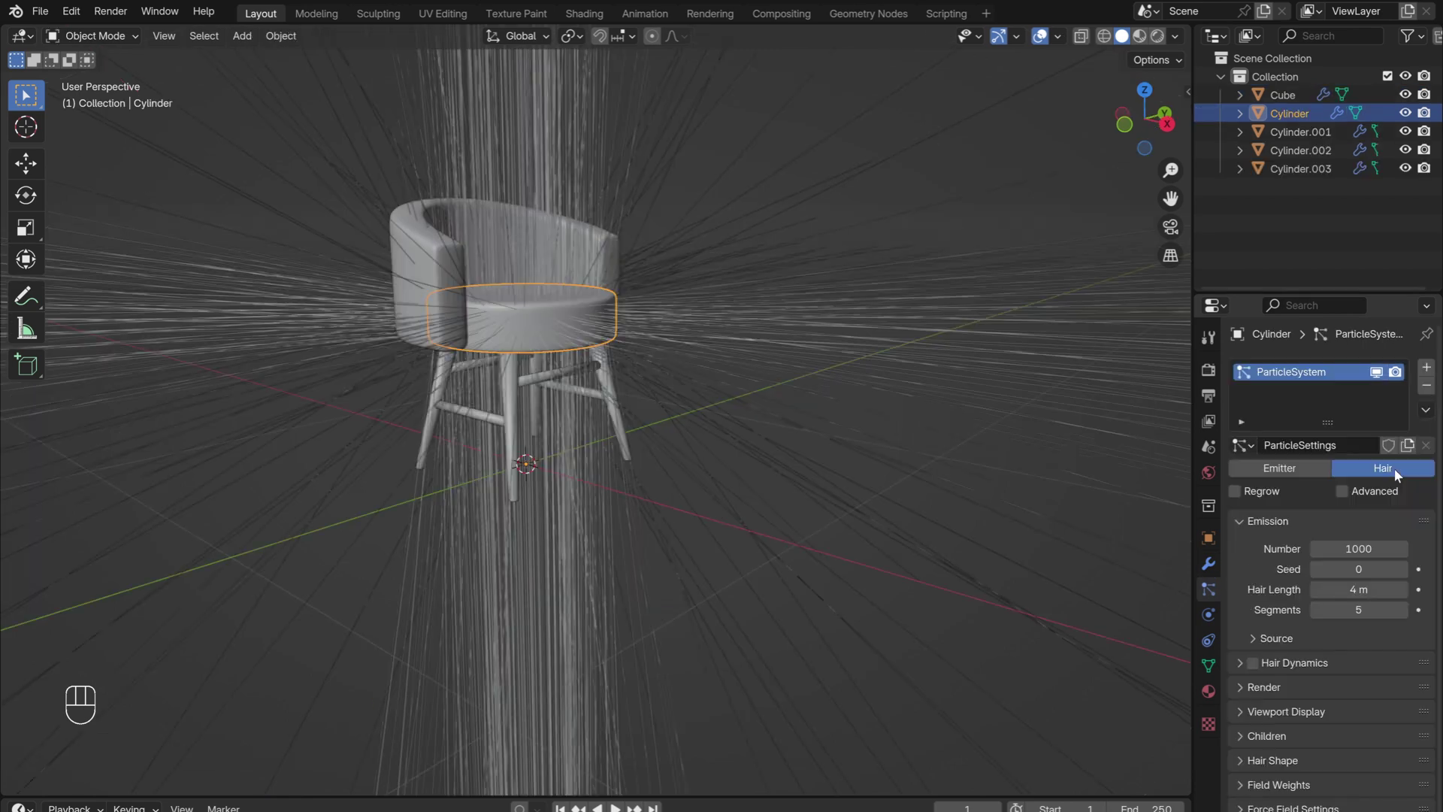
Start a fresh General file and delete all default scene objects, leaving an empty collection.
{"action": "left_click_drag", "start_coordinate": [1163, 561], "coordinate": [1174, 550]}
{"action": "left_click_drag", "start_coordinate": [465, 338], "coordinate": [583, 338]}
{"action": "key", "text": "g"}
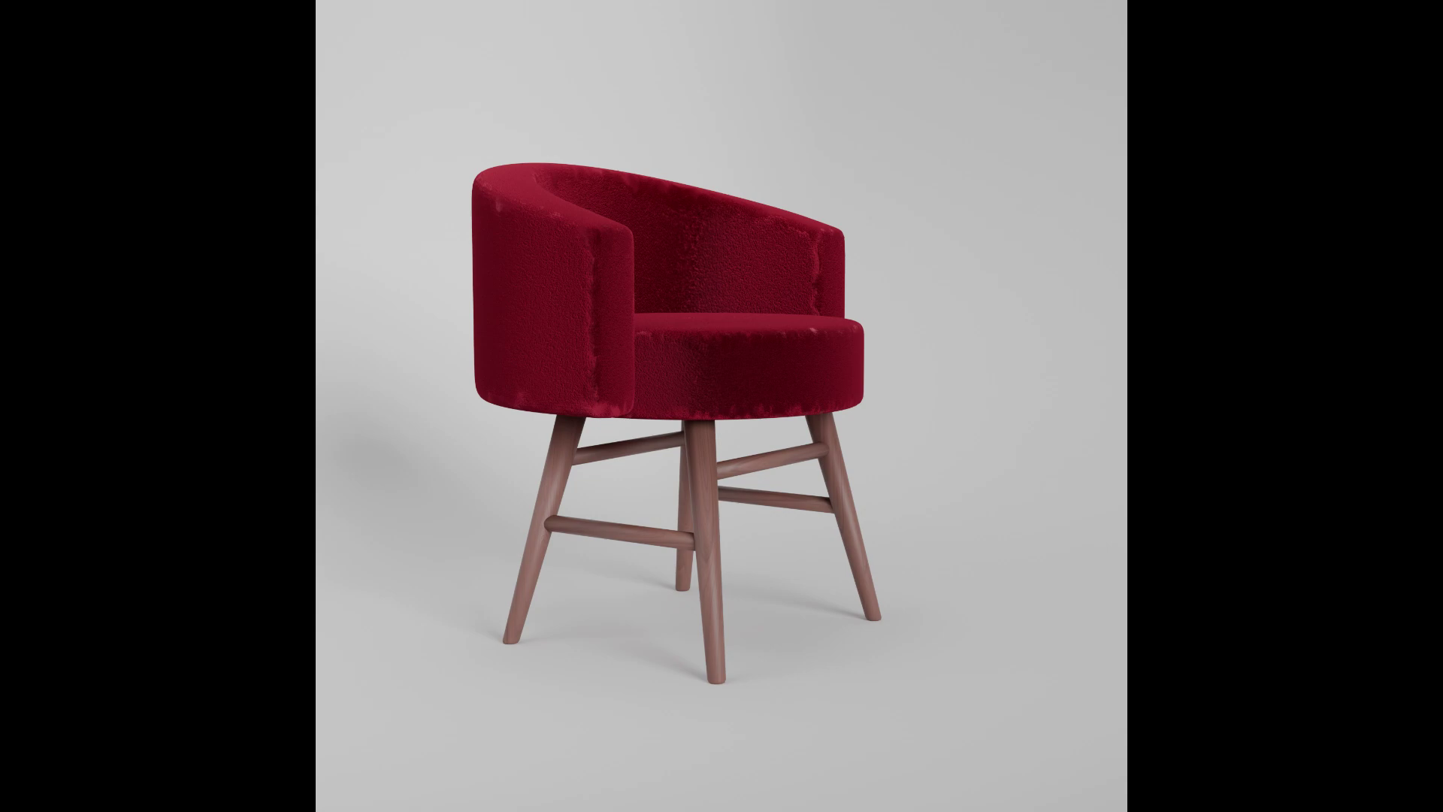
{"action": "key", "text": "a"}
{"action": "key", "text": "x"}
{"action": "key", "text": "Delete"}
Add a cylinder, squash it along Z into a flat seat disc and raise it above the grid.
{"action": "key", "text": "shift+a"}
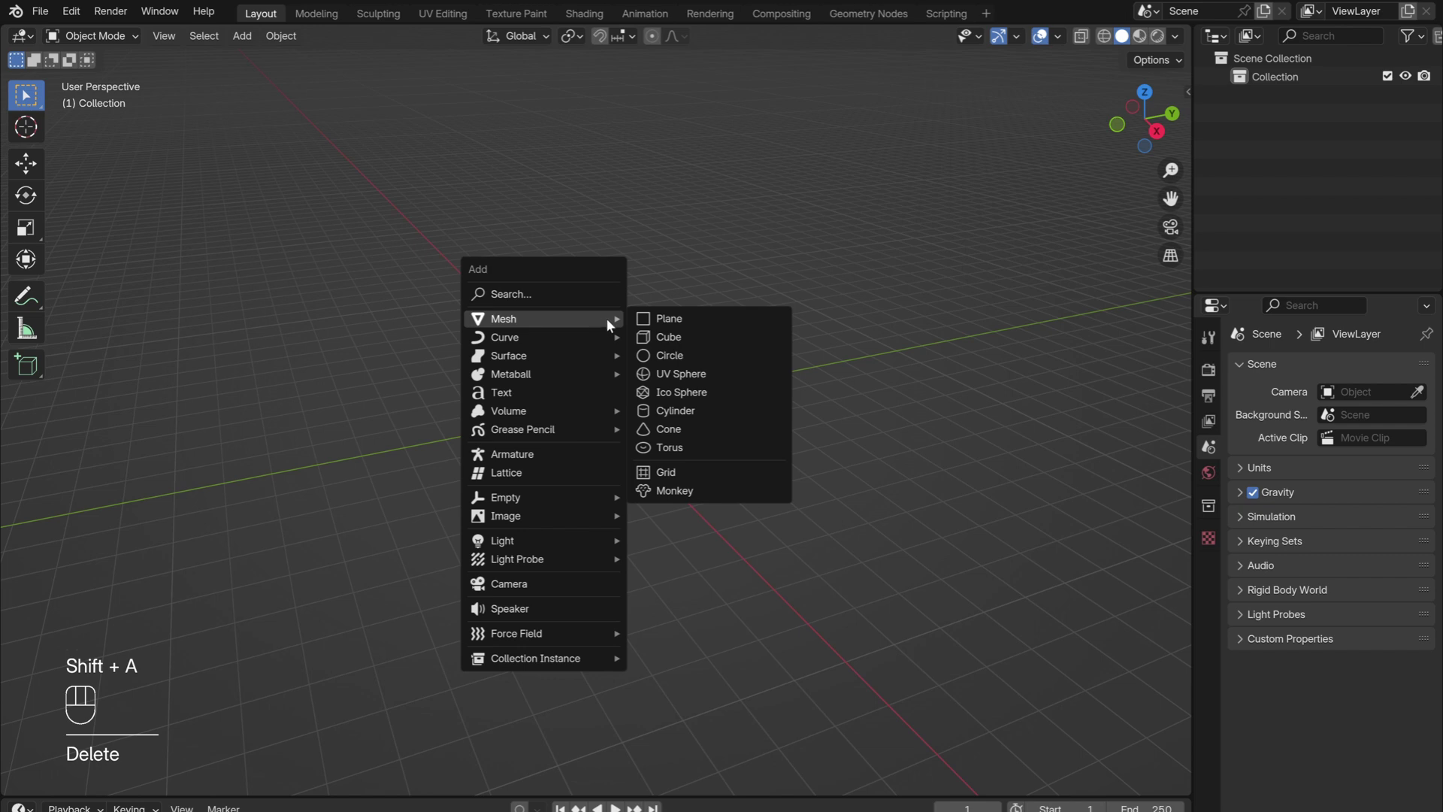
{"action": "key", "text": "Tab"}
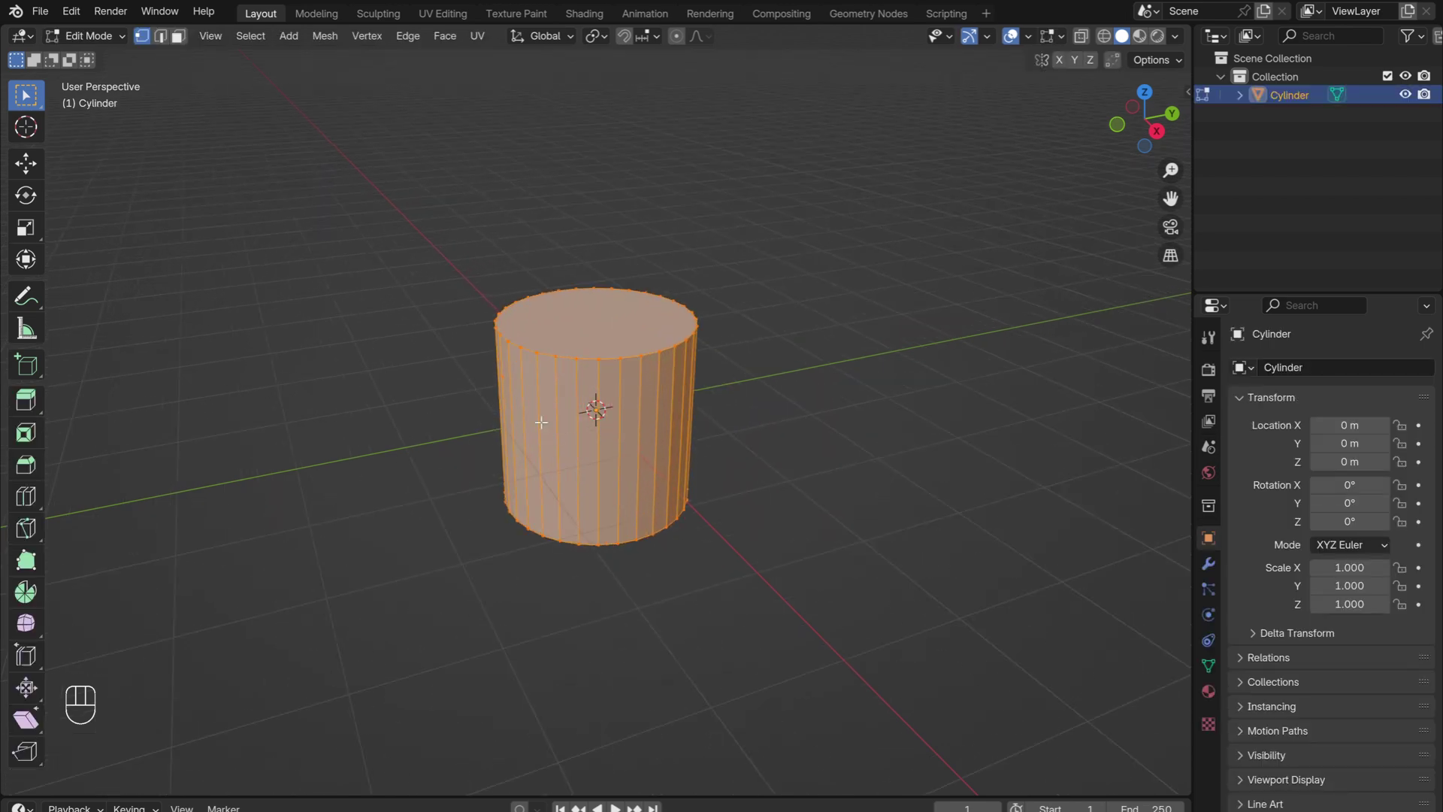
{"action": "key", "text": "s"}
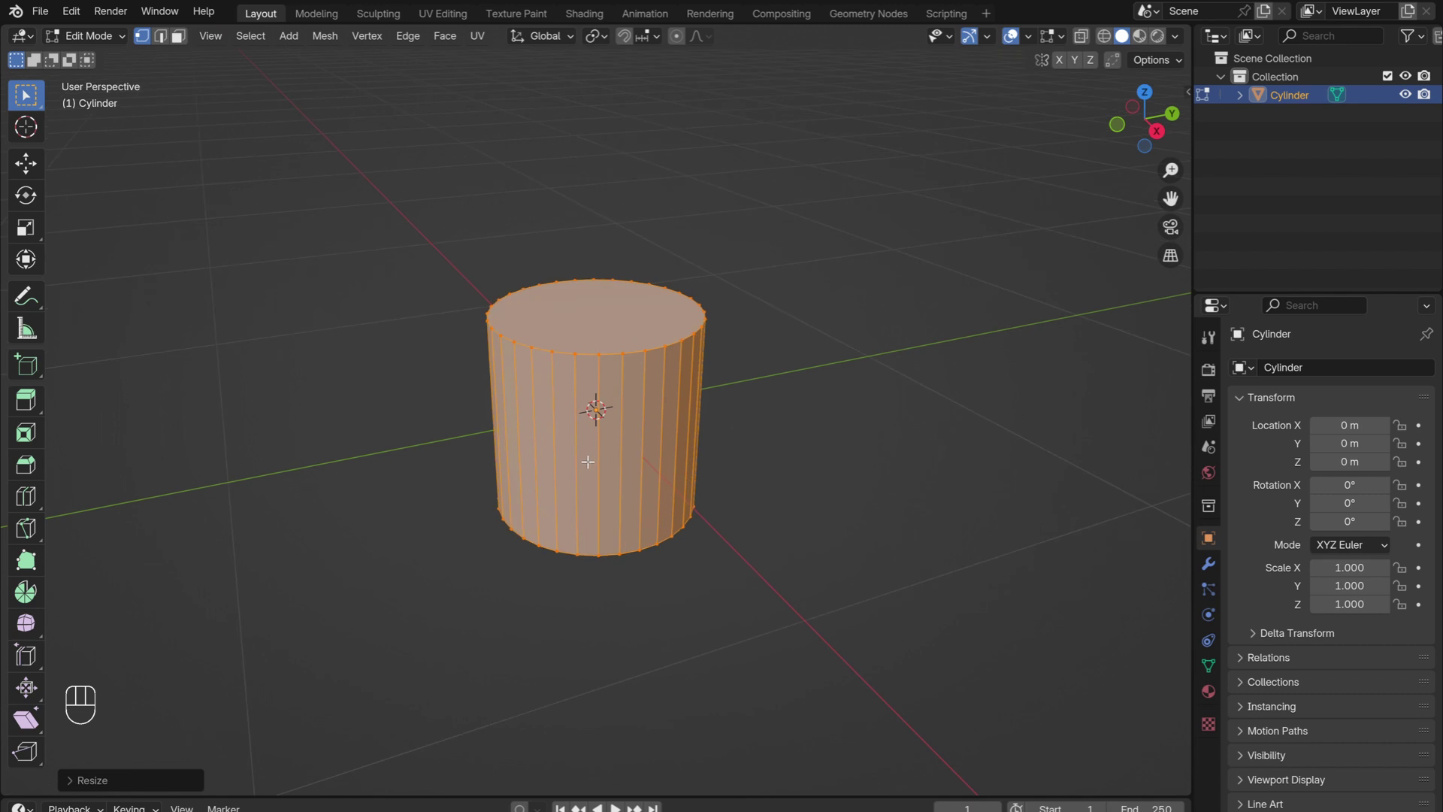
{"action": "key", "text": "s"}
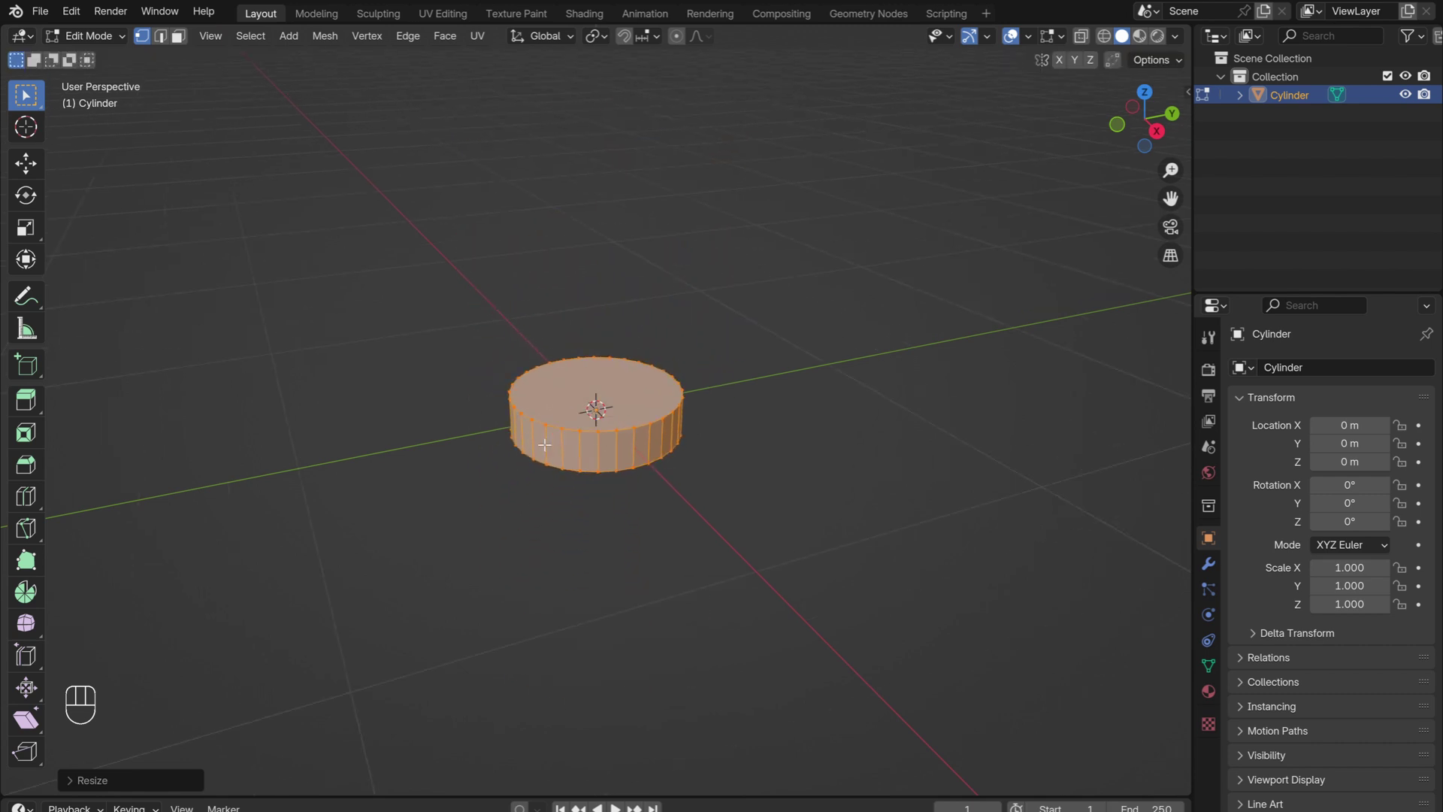
{"action": "key", "text": "g"}
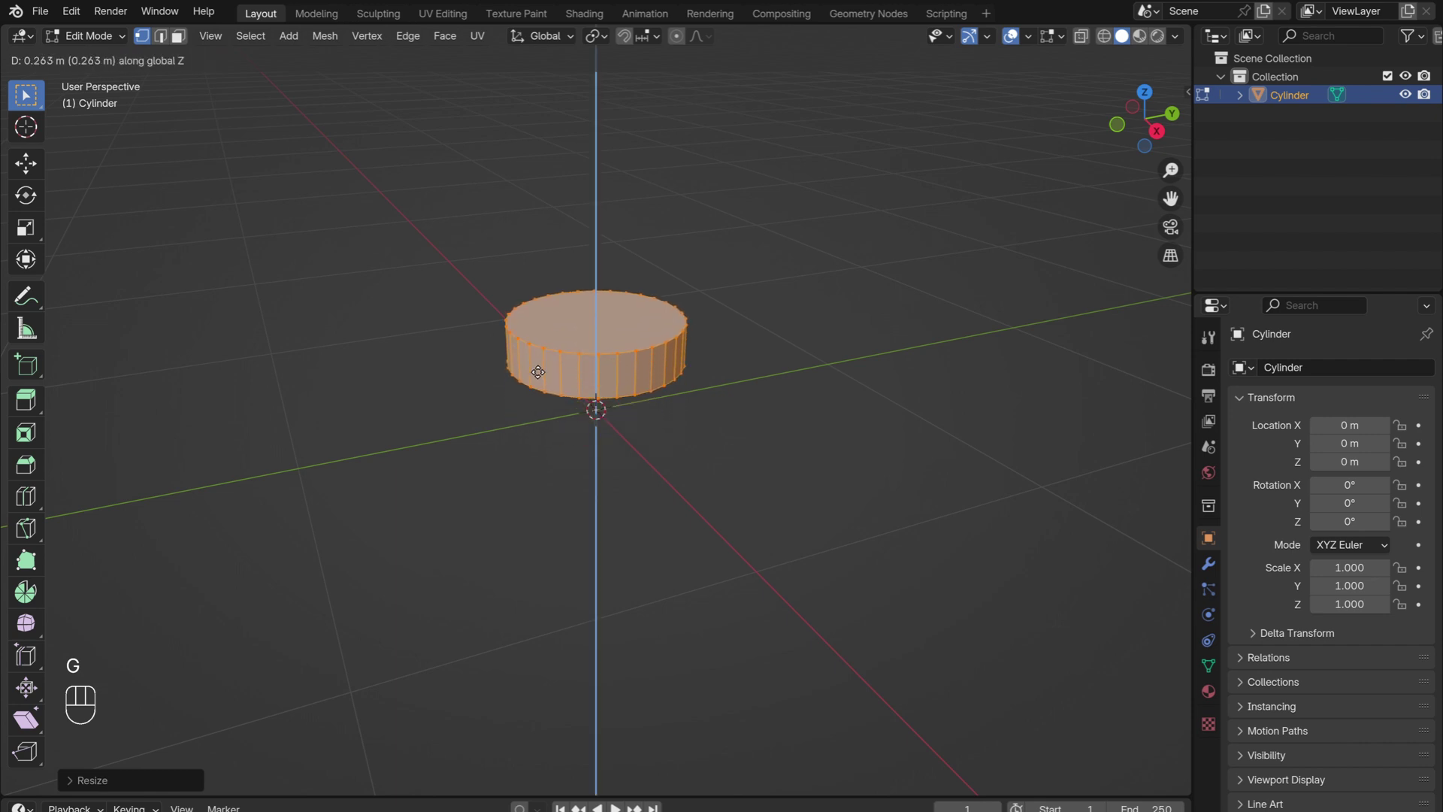
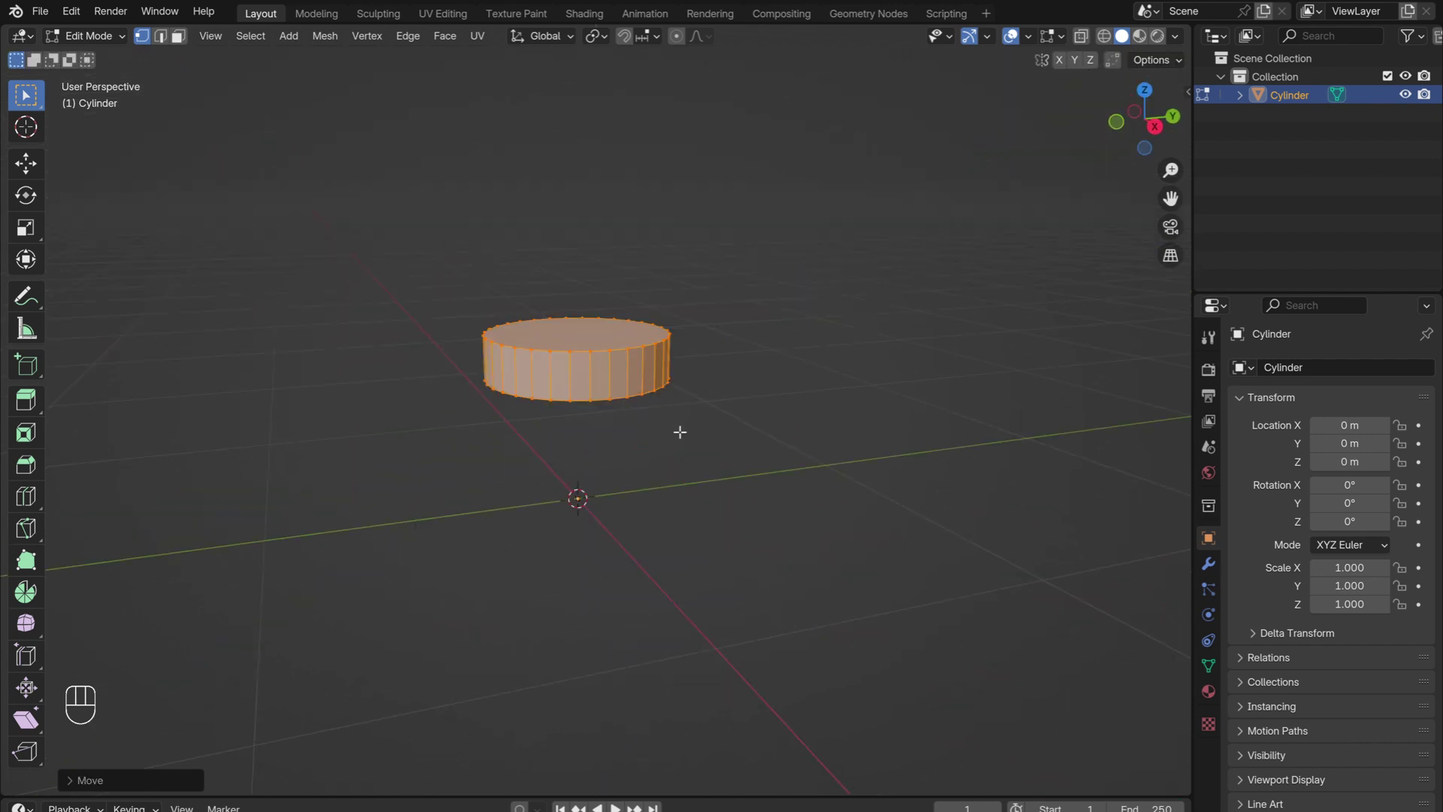
Add a Subdivision Surface modifier at level 3 and inset then extrude the disc's top face.
{"action": "left_click", "coordinate": [1207, 574]}
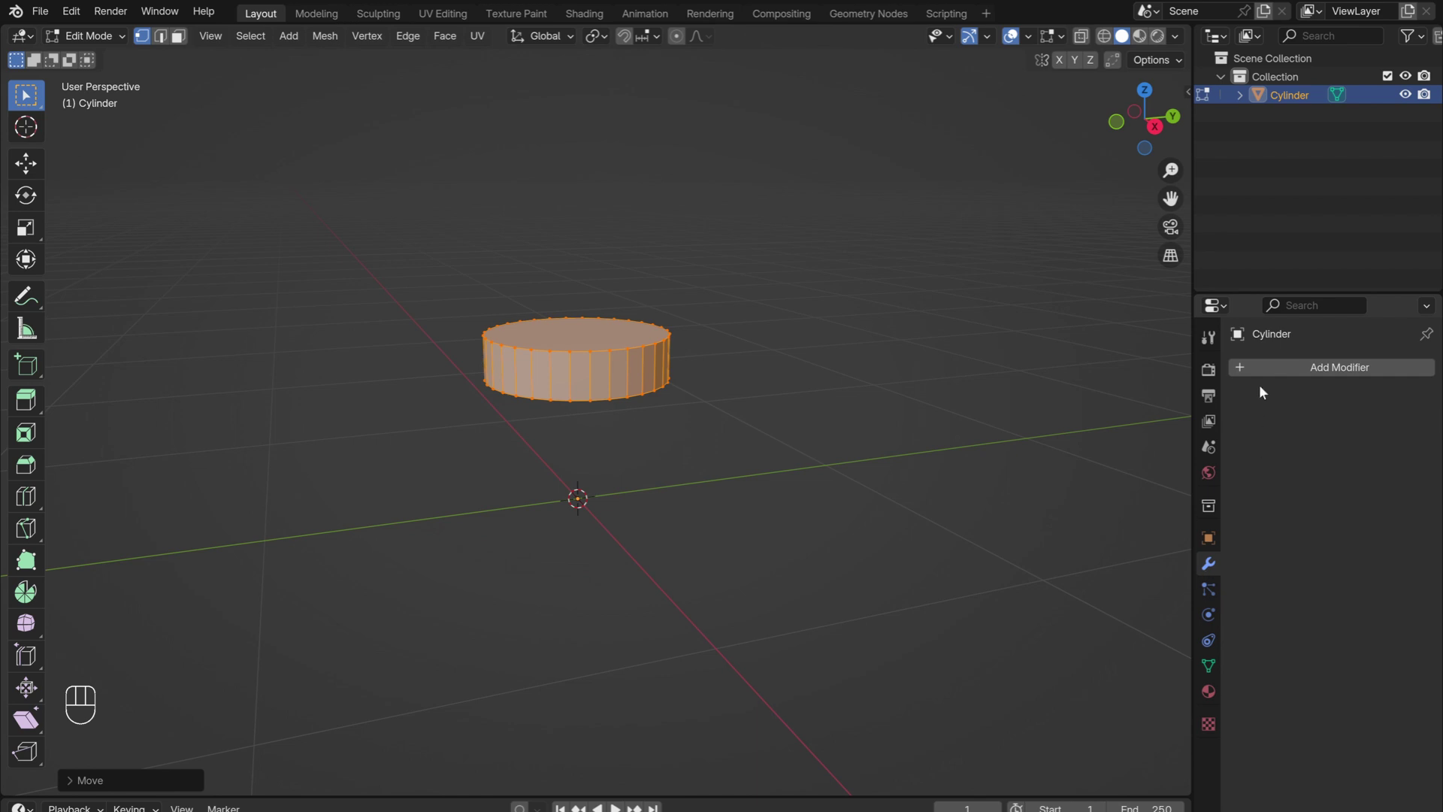
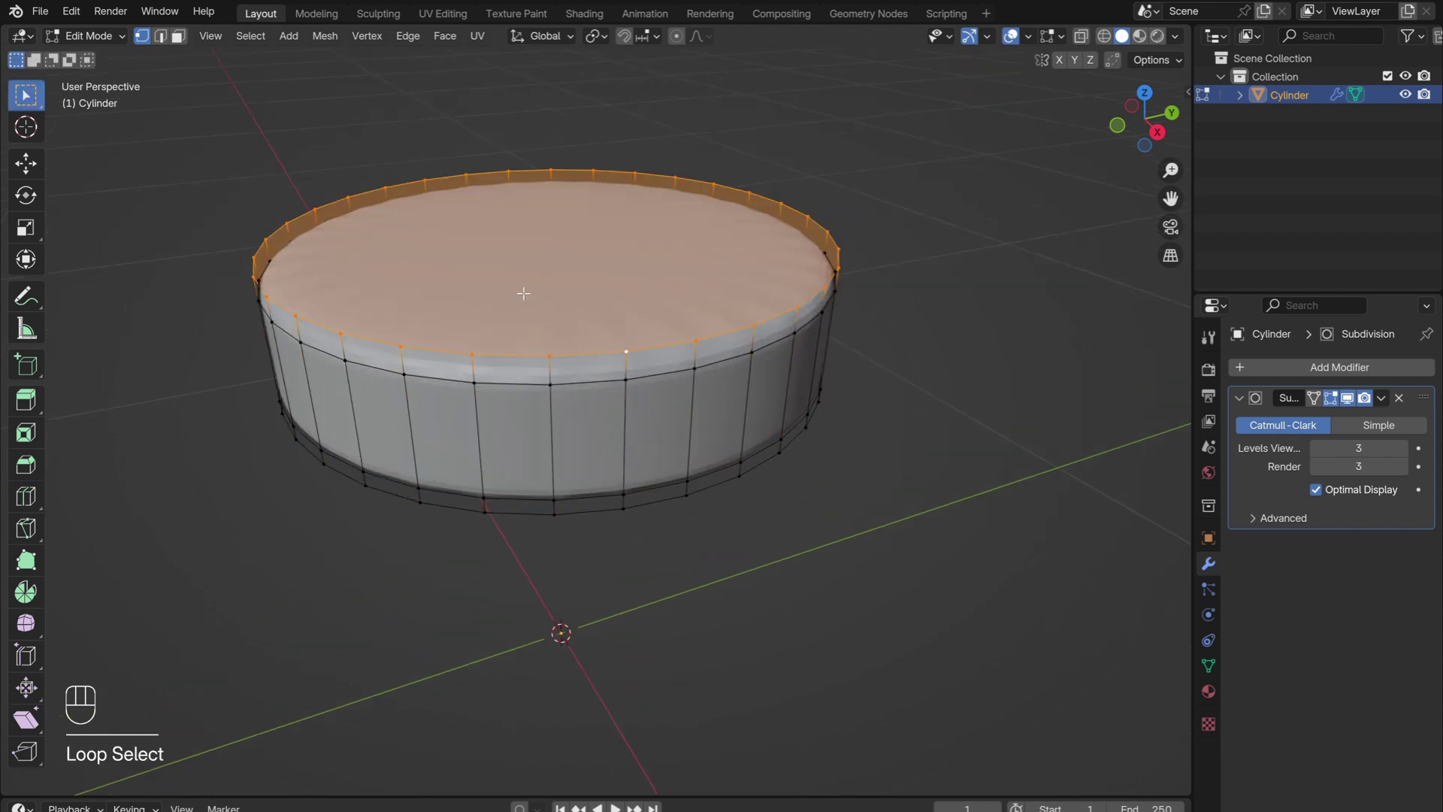
{"action": "key", "text": "e"}
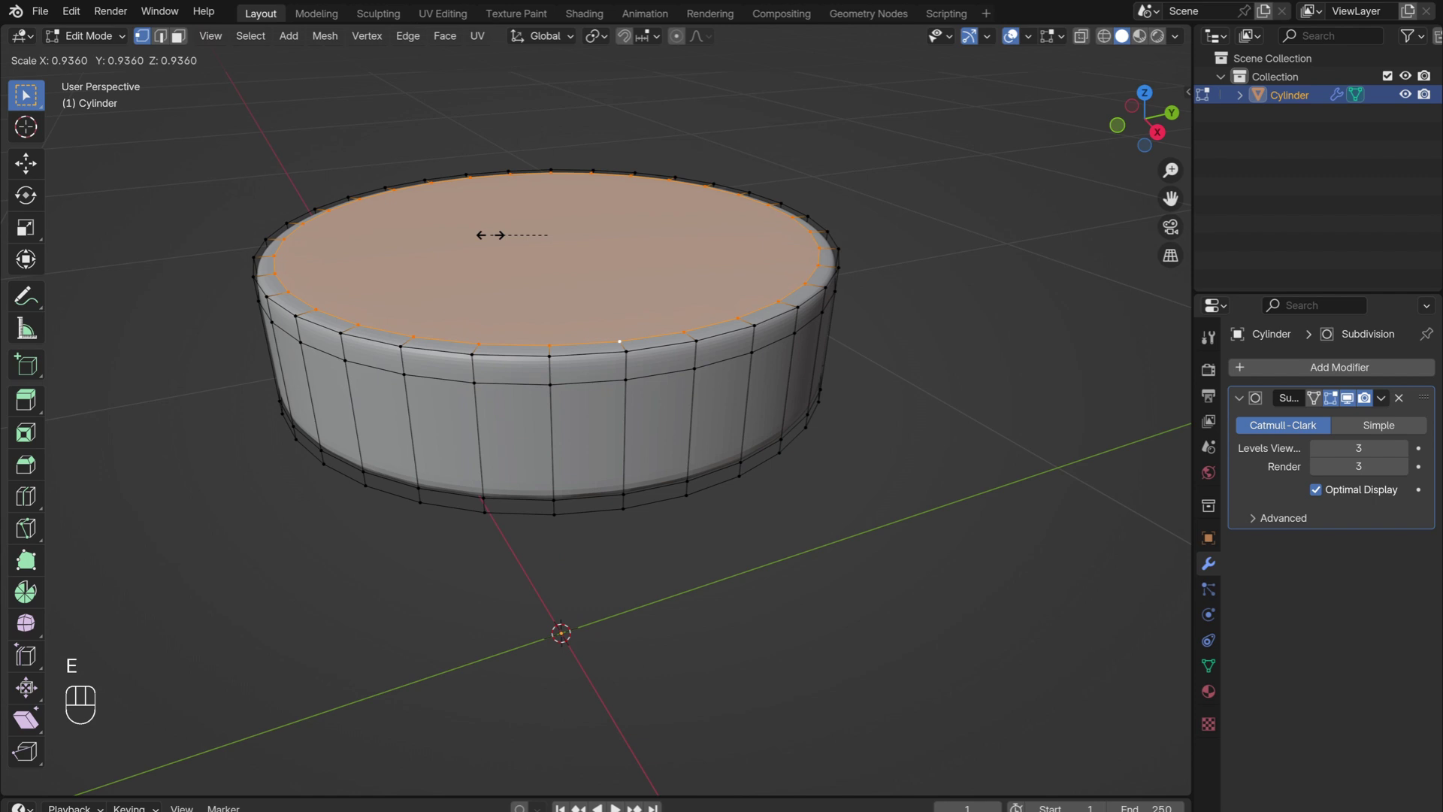
{"action": "key", "text": "e"}
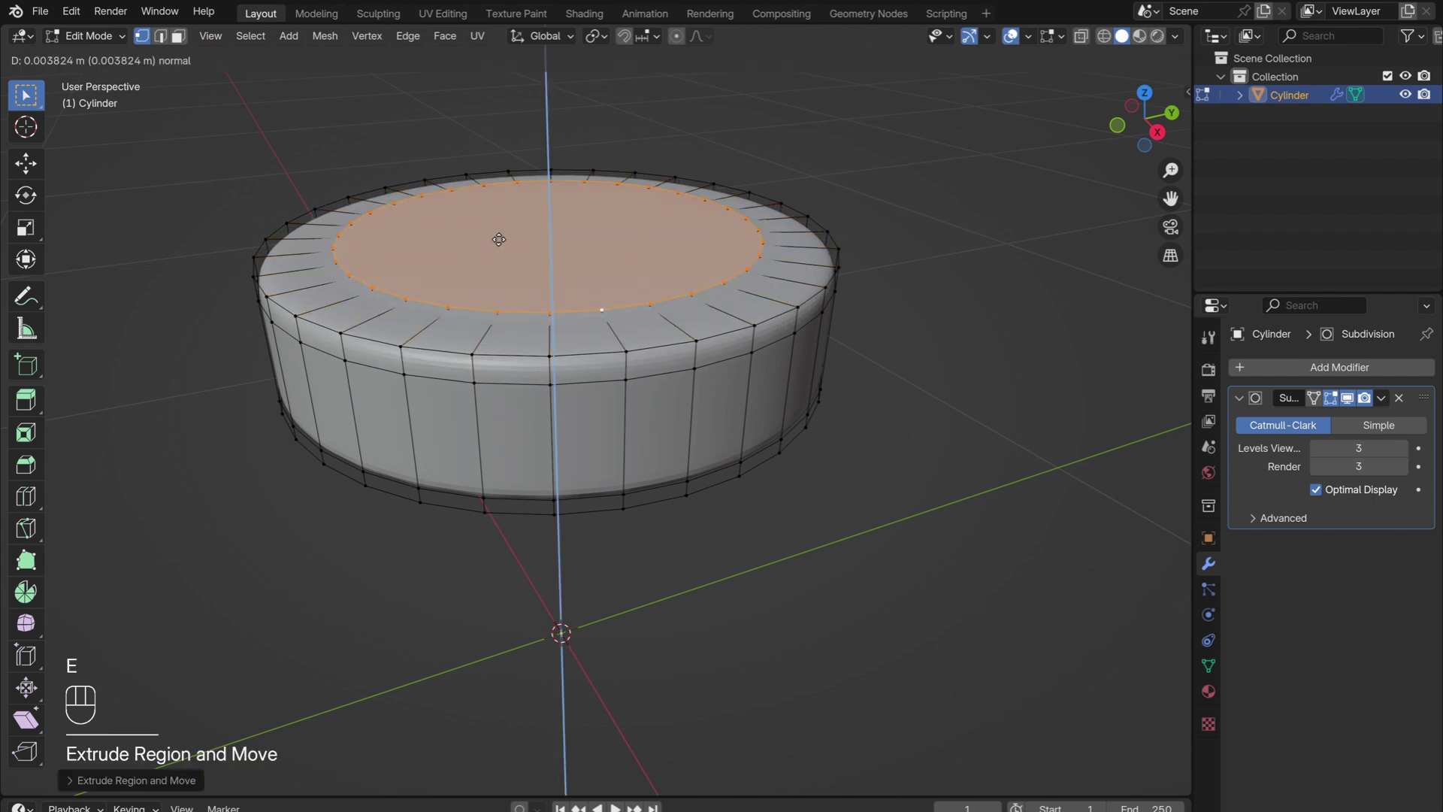
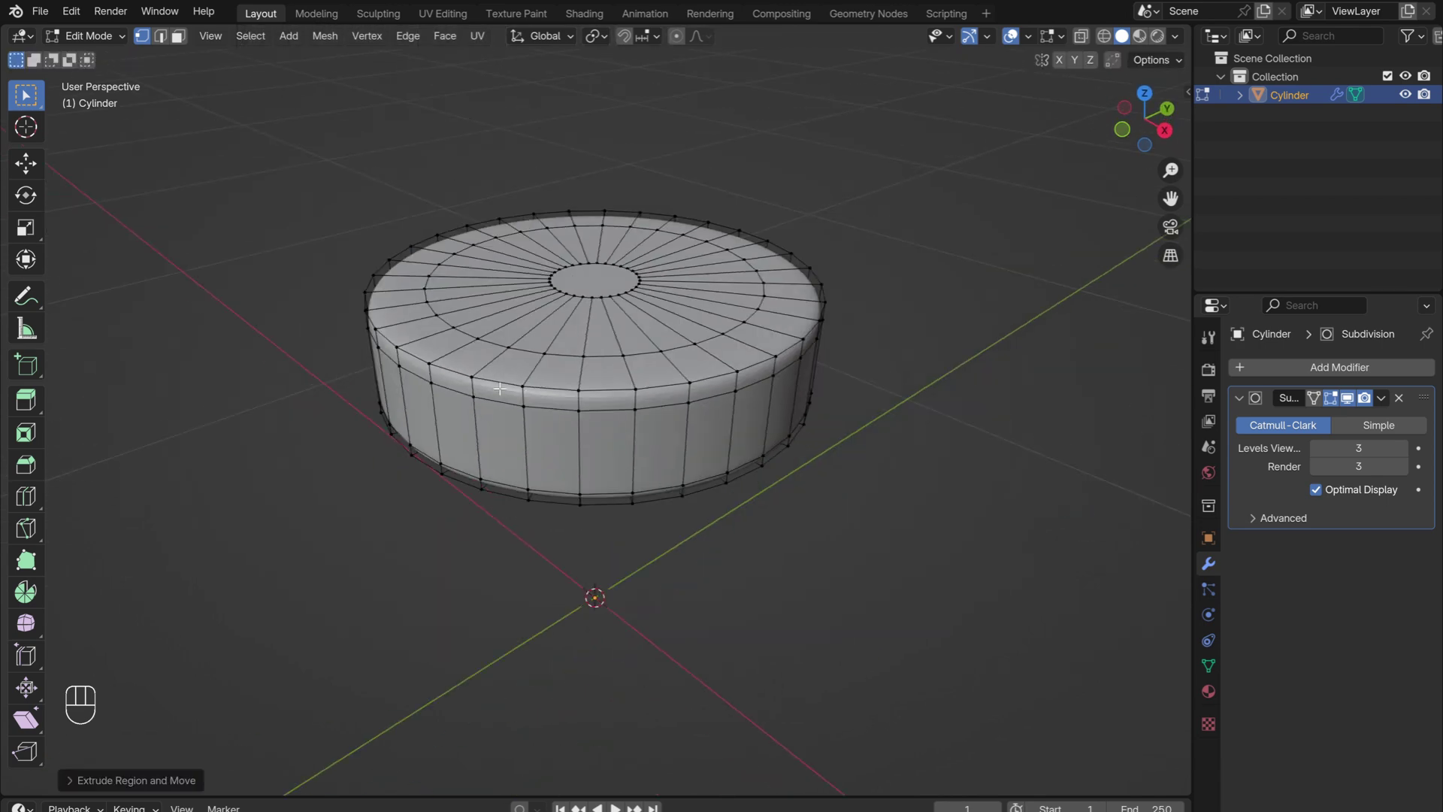
Return to Object Mode and shade the rounded cushion smooth.
{"action": "key", "text": "Tab"}
{"action": "left_click_drag", "start_coordinate": [478, 368], "coordinate": [466, 366]}
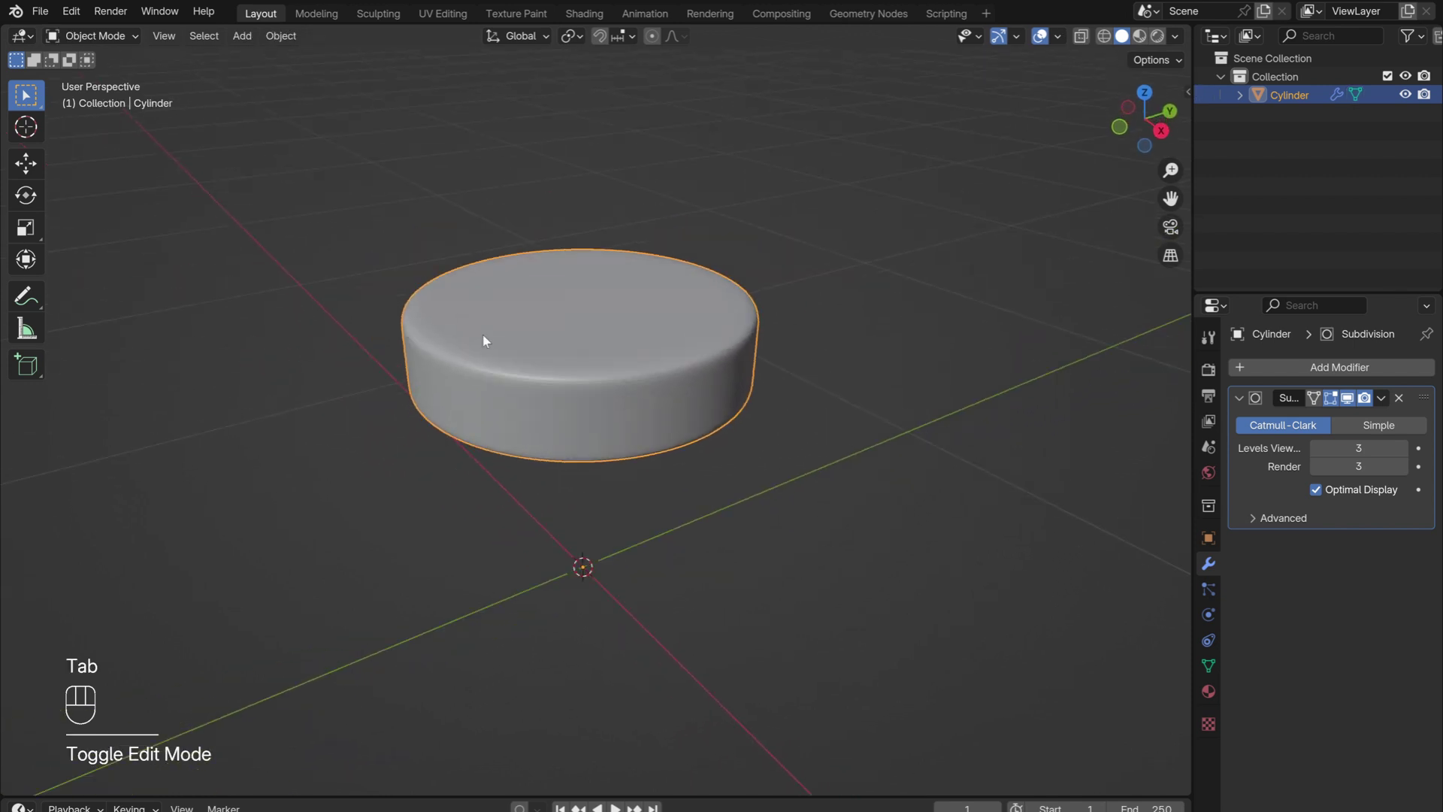
{"action": "right_click", "coordinate": [500, 333]}
{"action": "left_click_drag", "start_coordinate": [442, 374], "coordinate": [502, 358]}
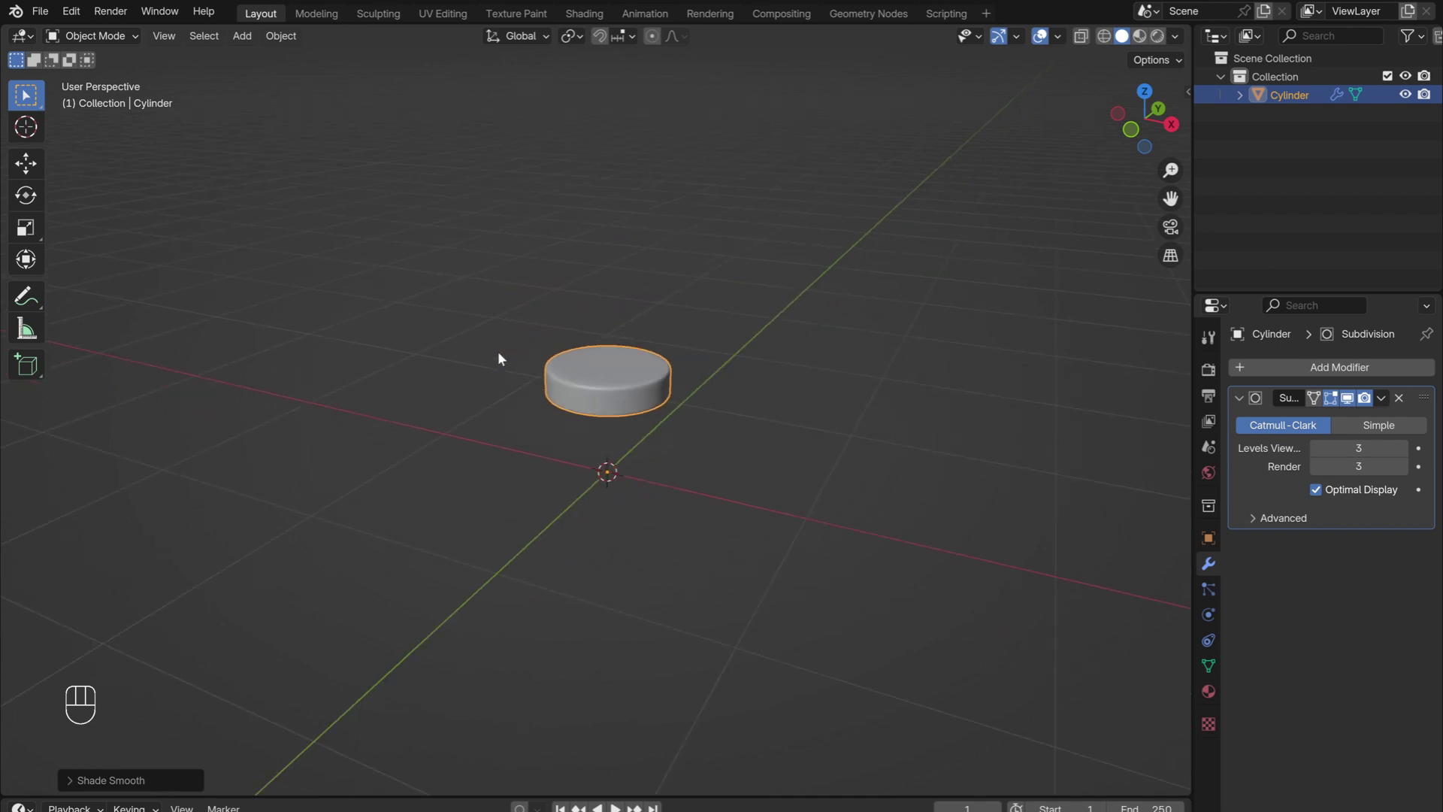
Add a cube, size it to the cushion, stretch it taller and shape it into a curved backrest wall.
{"action": "key", "text": "shift+a"}
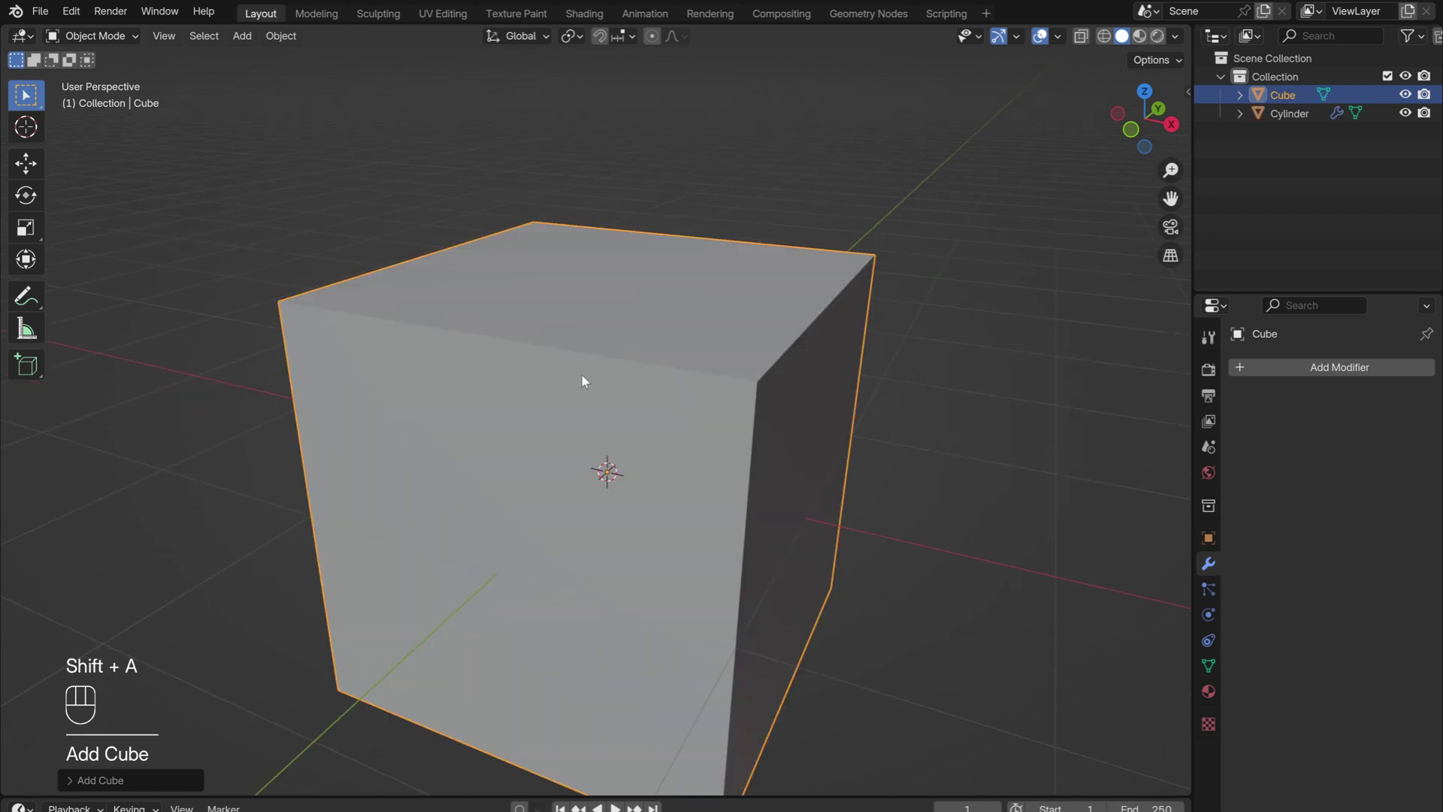
{"action": "key", "text": "Tab"}
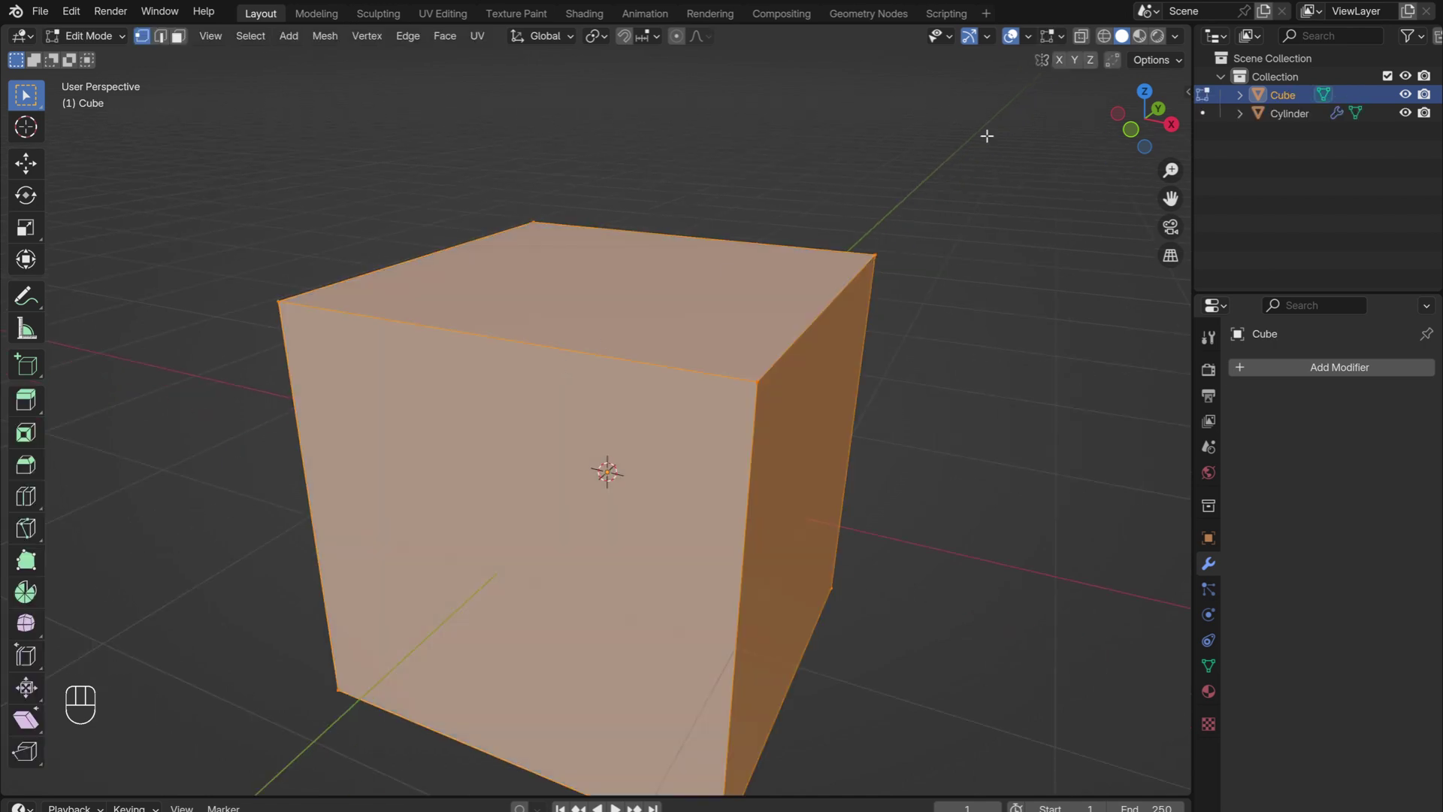
{"action": "key", "text": "s"}
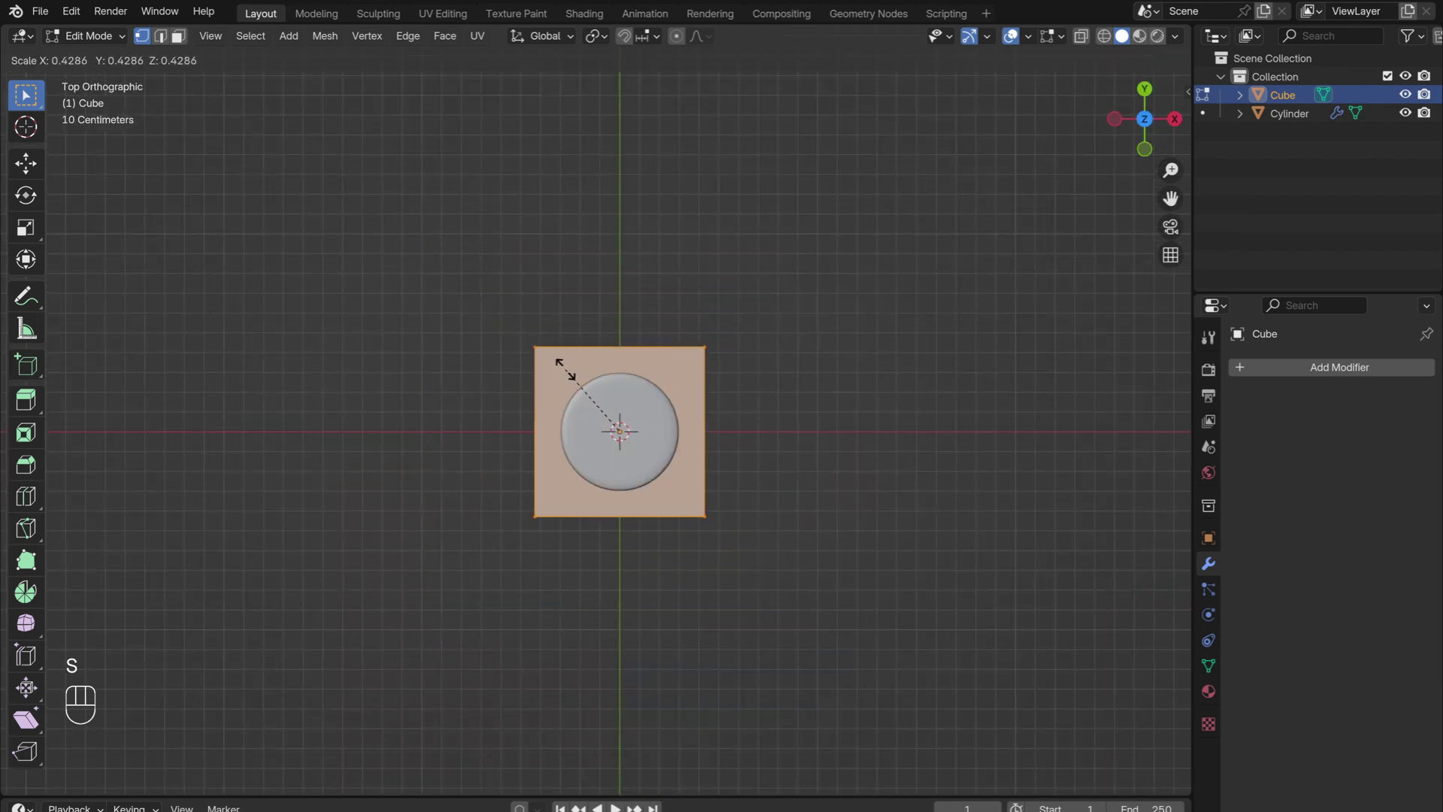
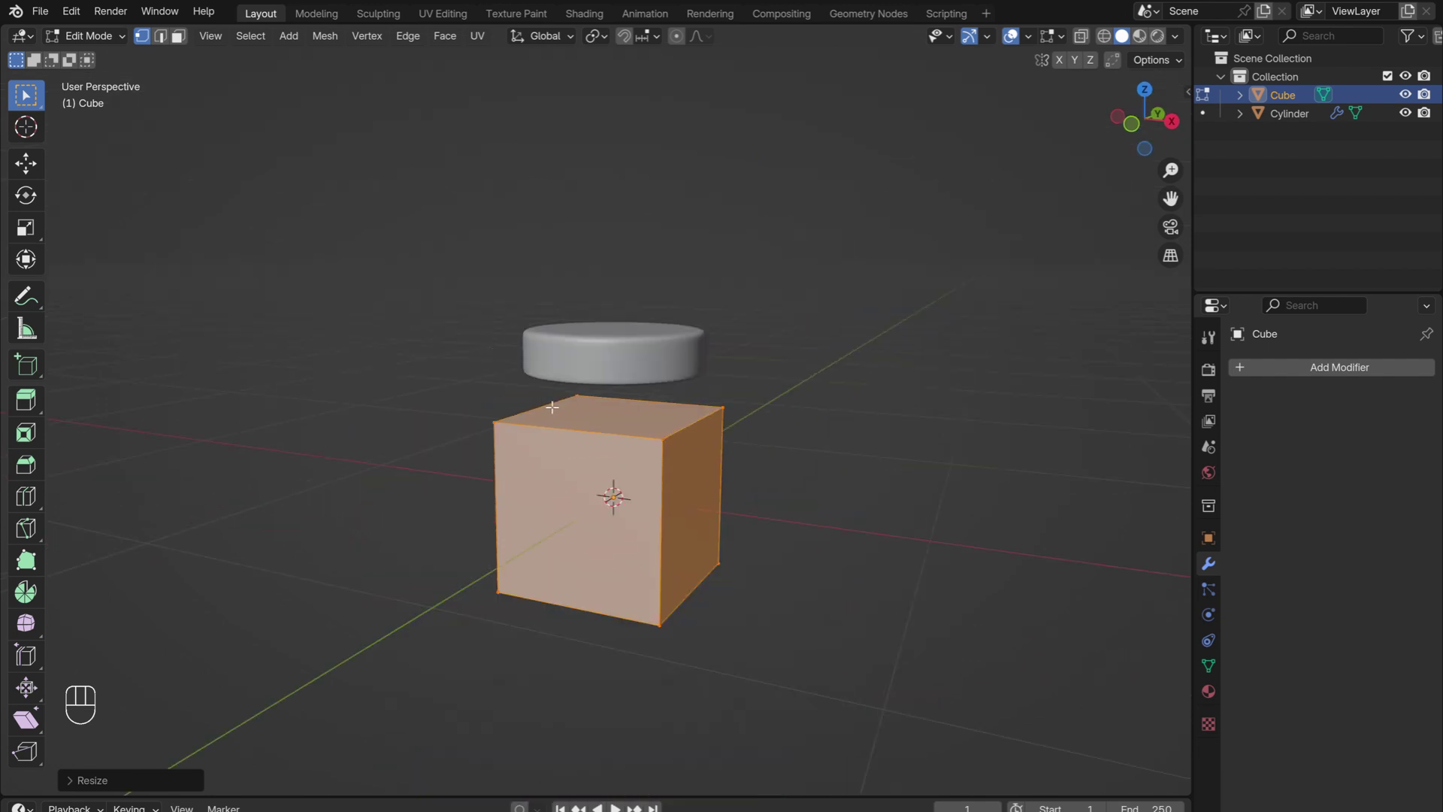
{"action": "key", "text": "s"}
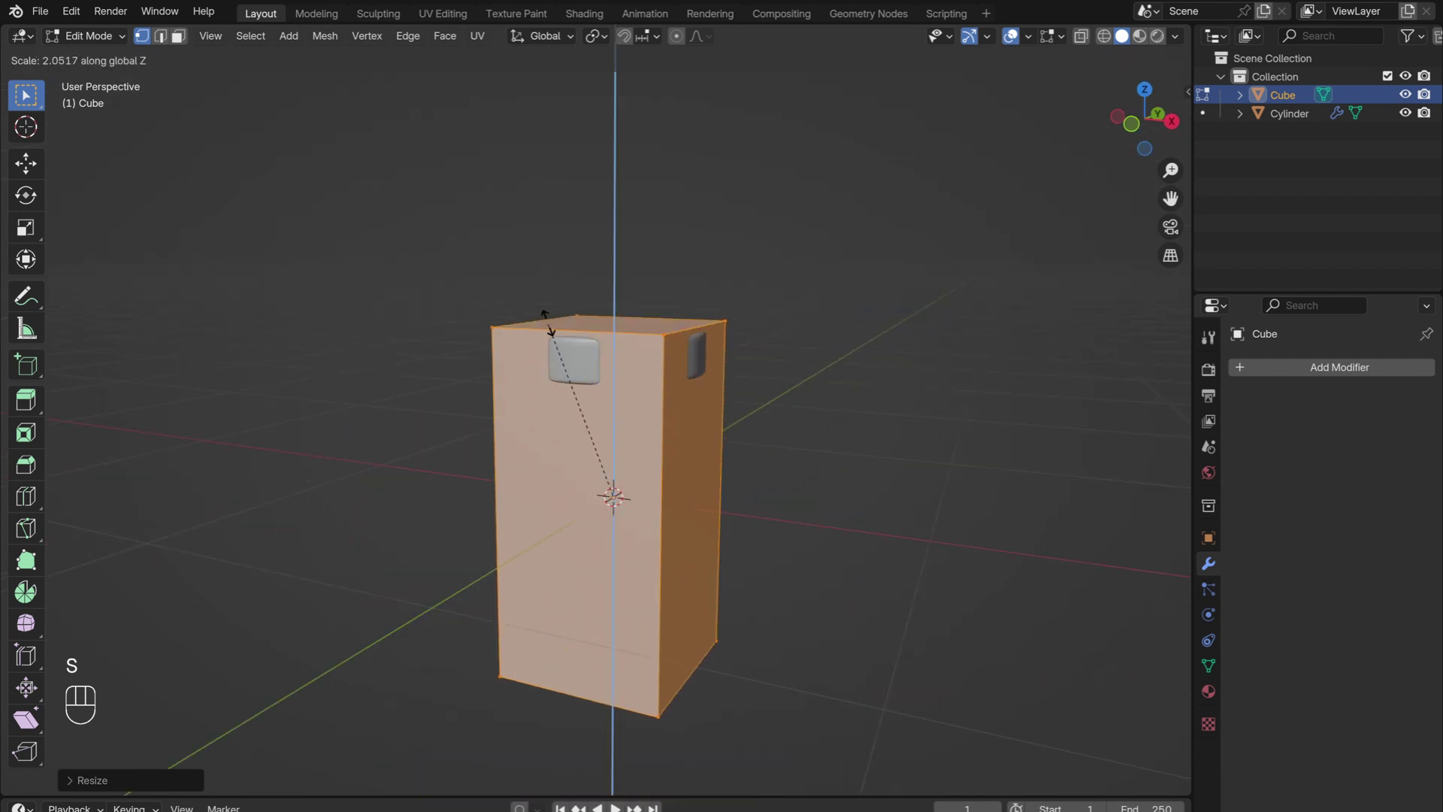
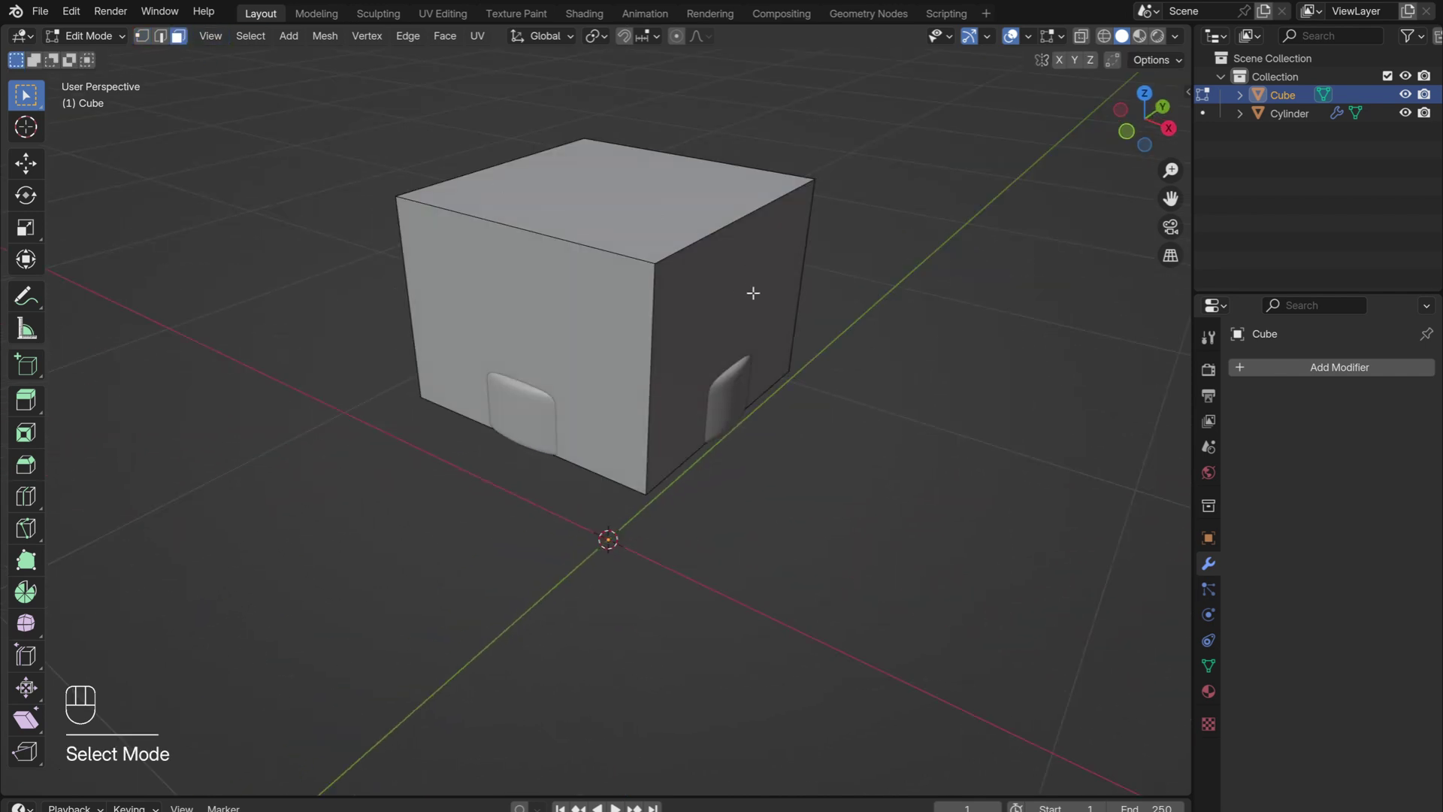
{"action": "key", "text": "g"}
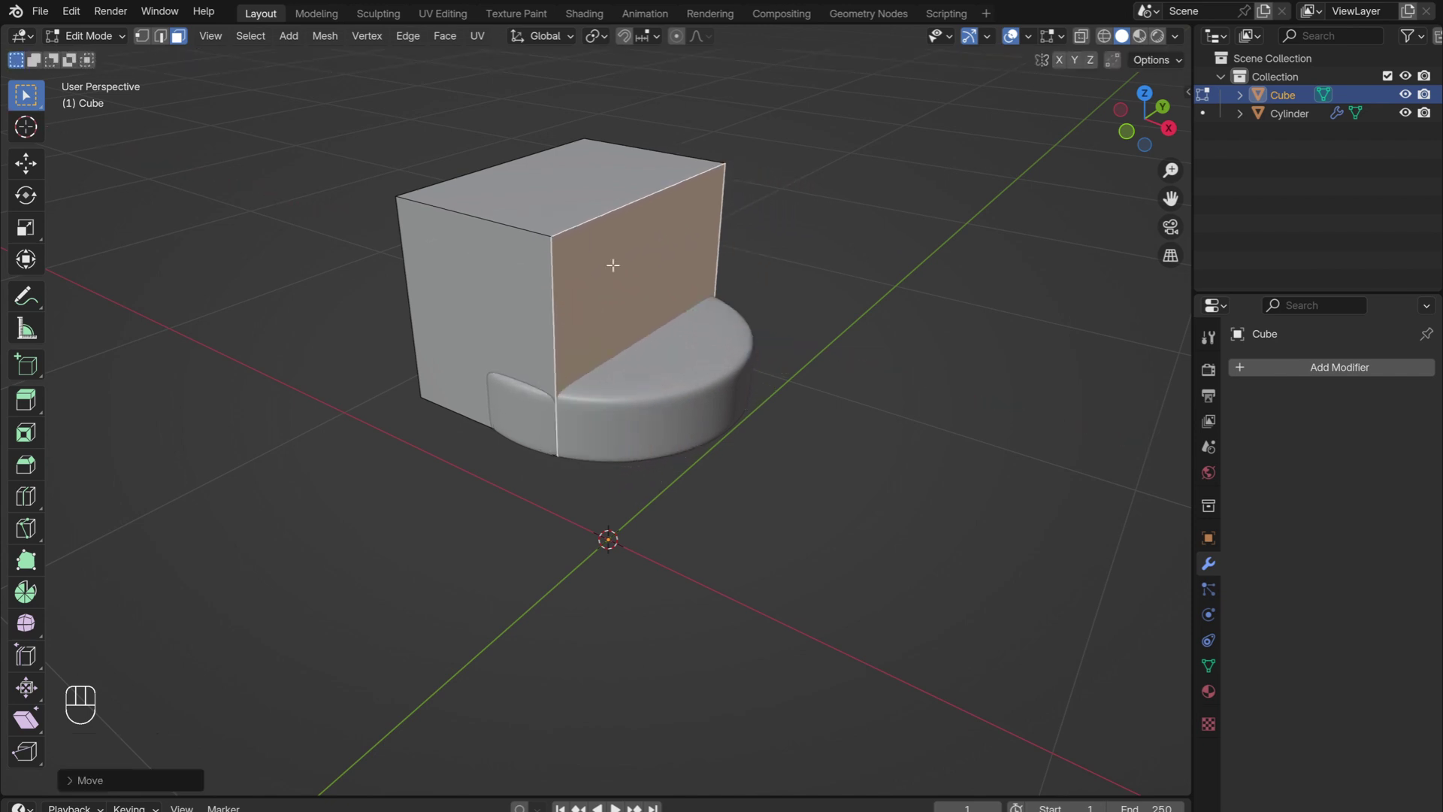
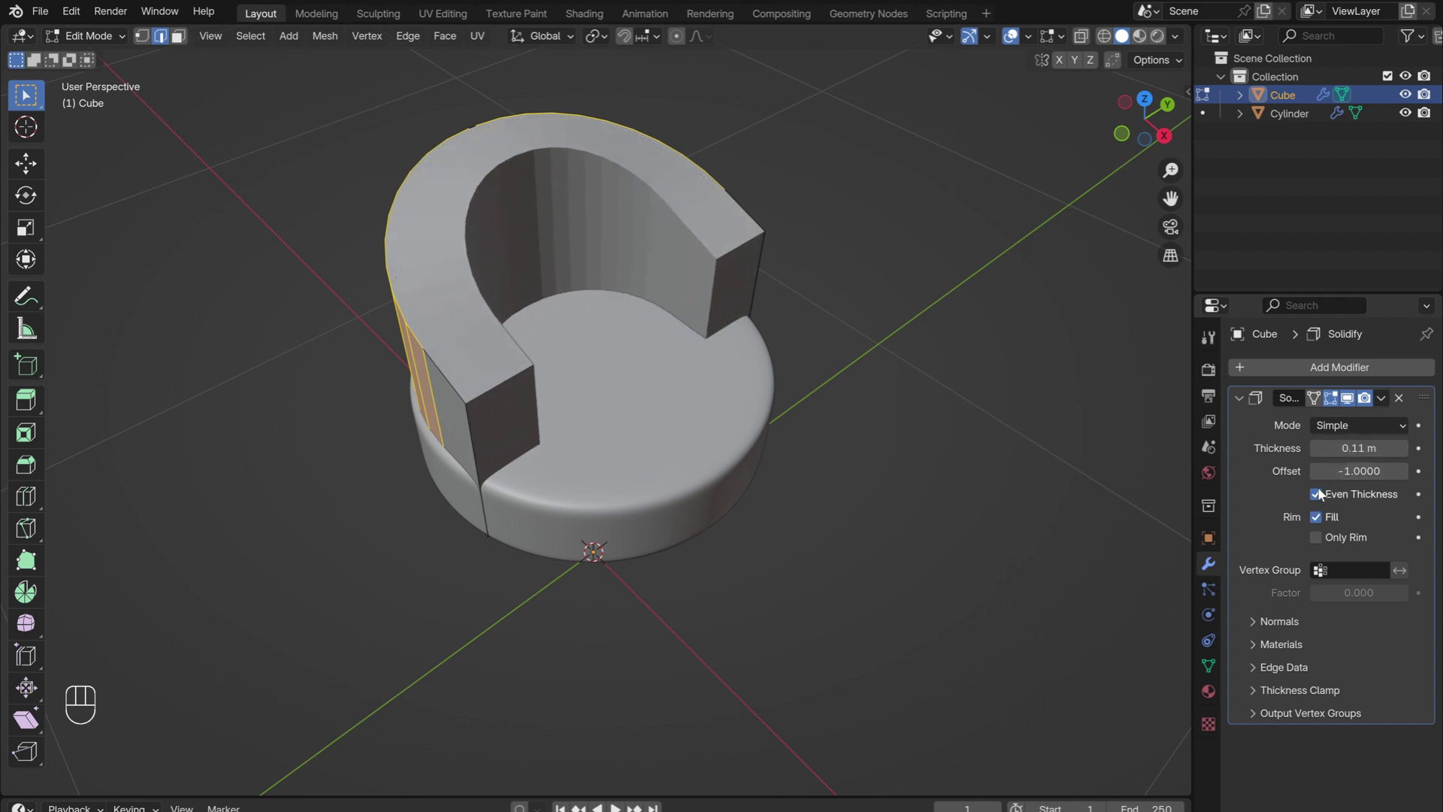
Solidify the backrest with 0.11 m even thickness, offset 1, and apply the modifier.
{"action": "left_click_drag", "start_coordinate": [1358, 476], "coordinate": [1413, 479]}
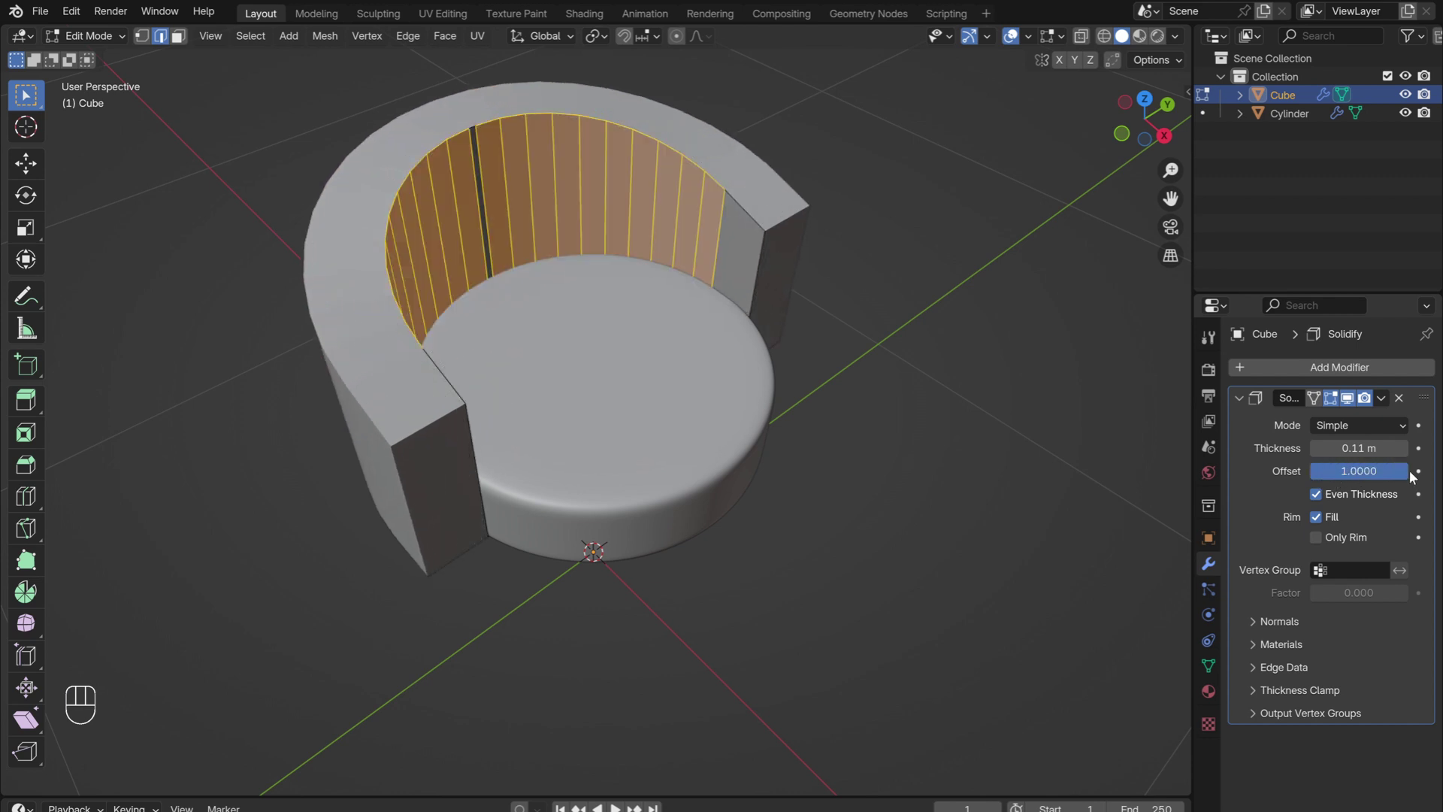
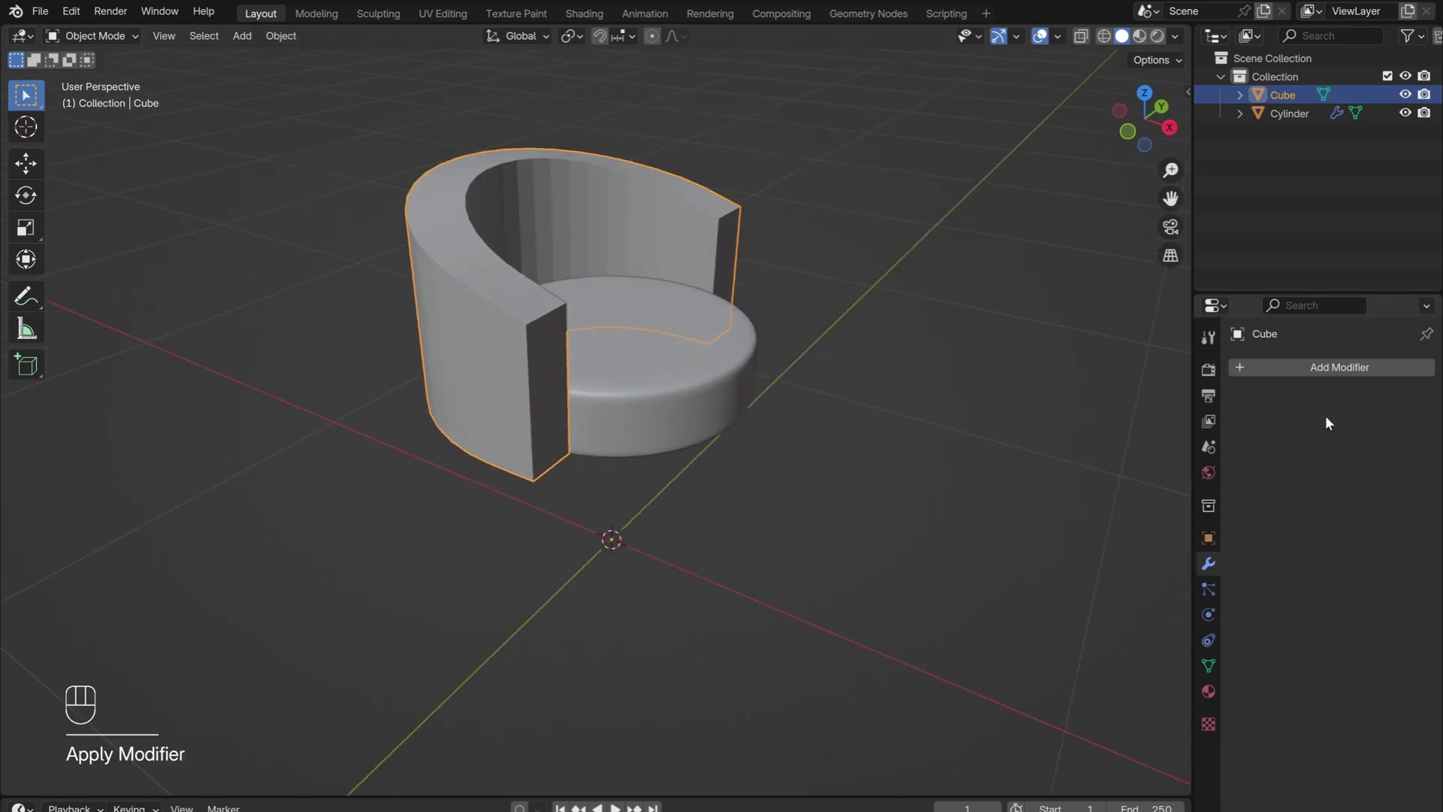
Set the backrest's subdivision to level 3, add a loop cut near its end and review the smoothed chair.
{"action": "left_click_drag", "start_coordinate": [1263, 375], "coordinate": [1045, 615]}
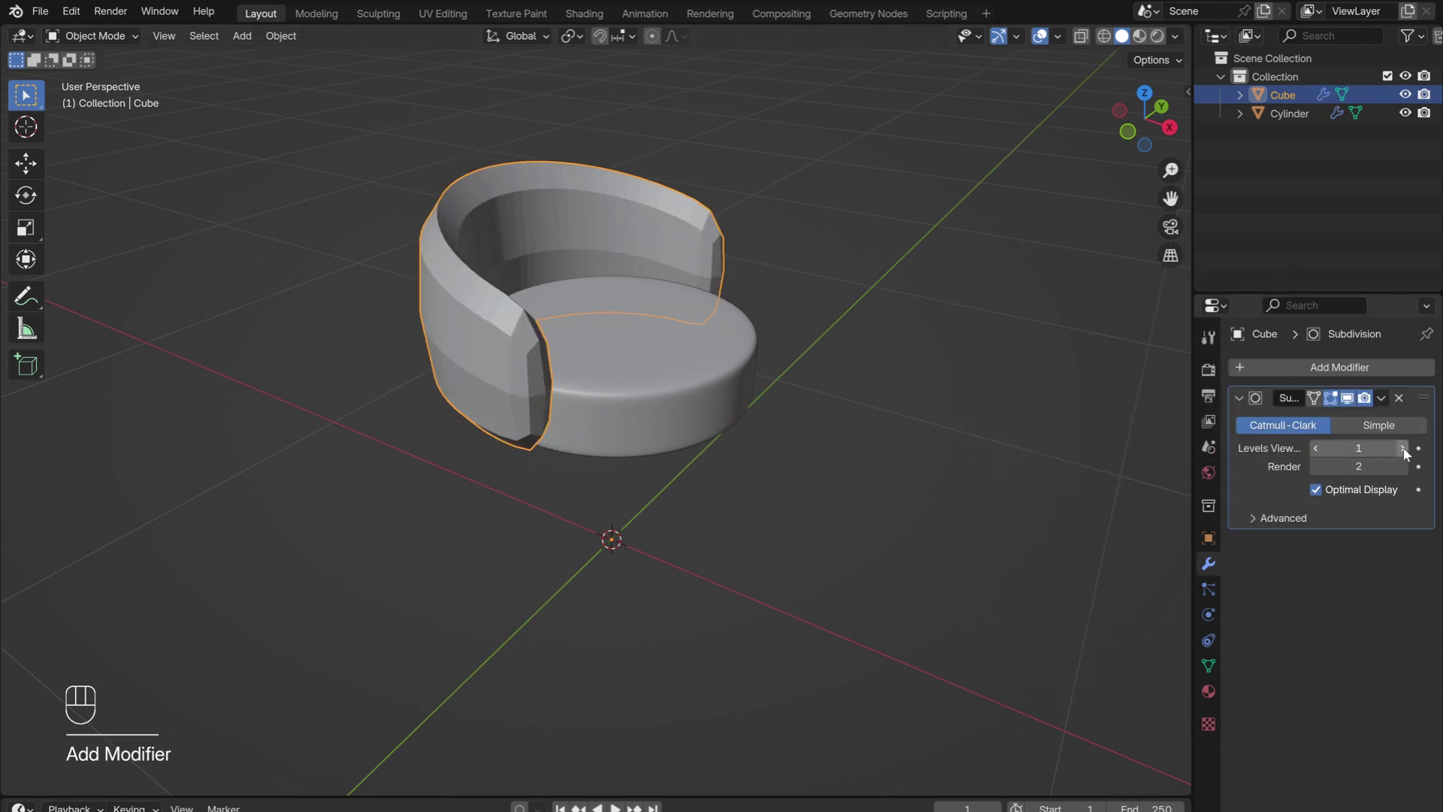
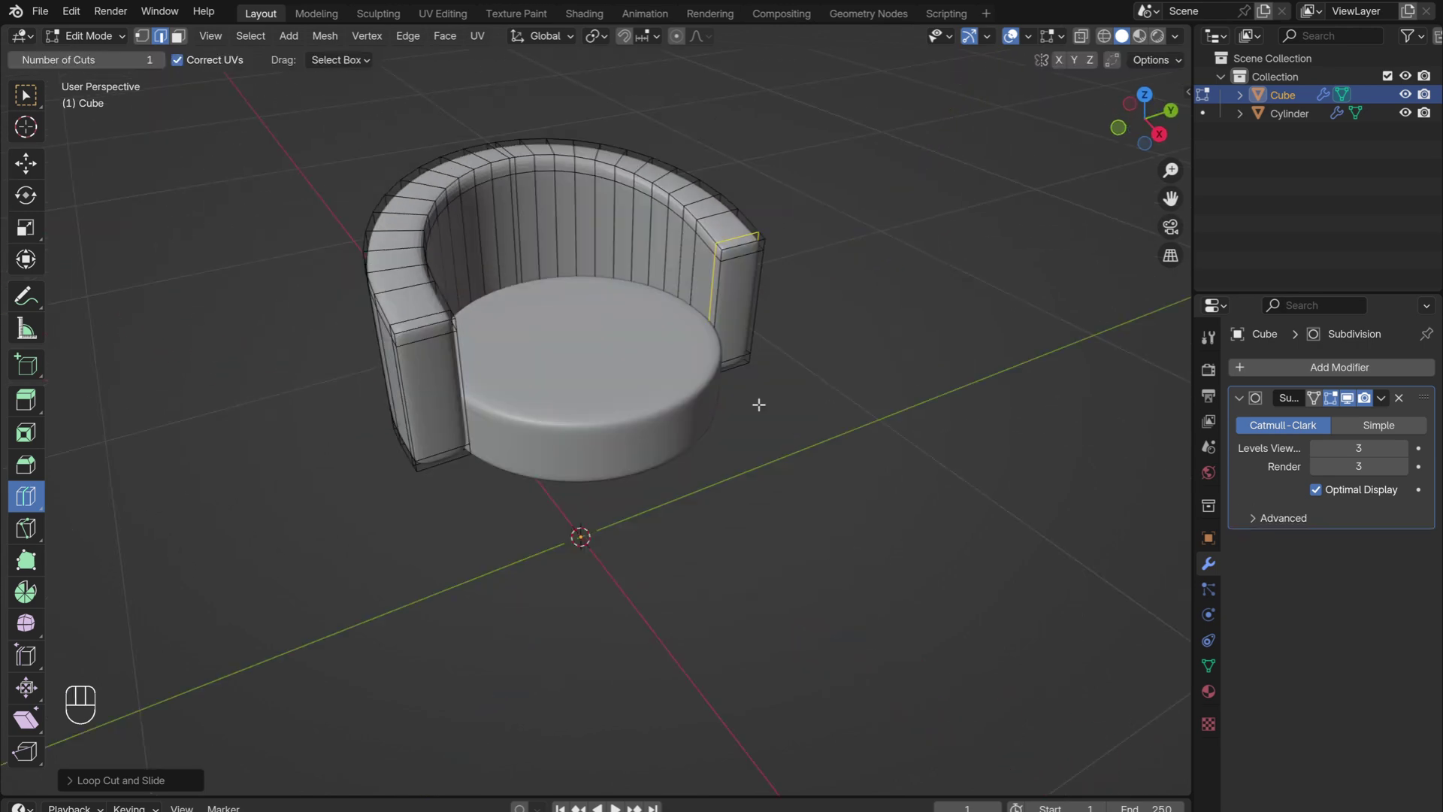
{"action": "key", "text": "Tab"}
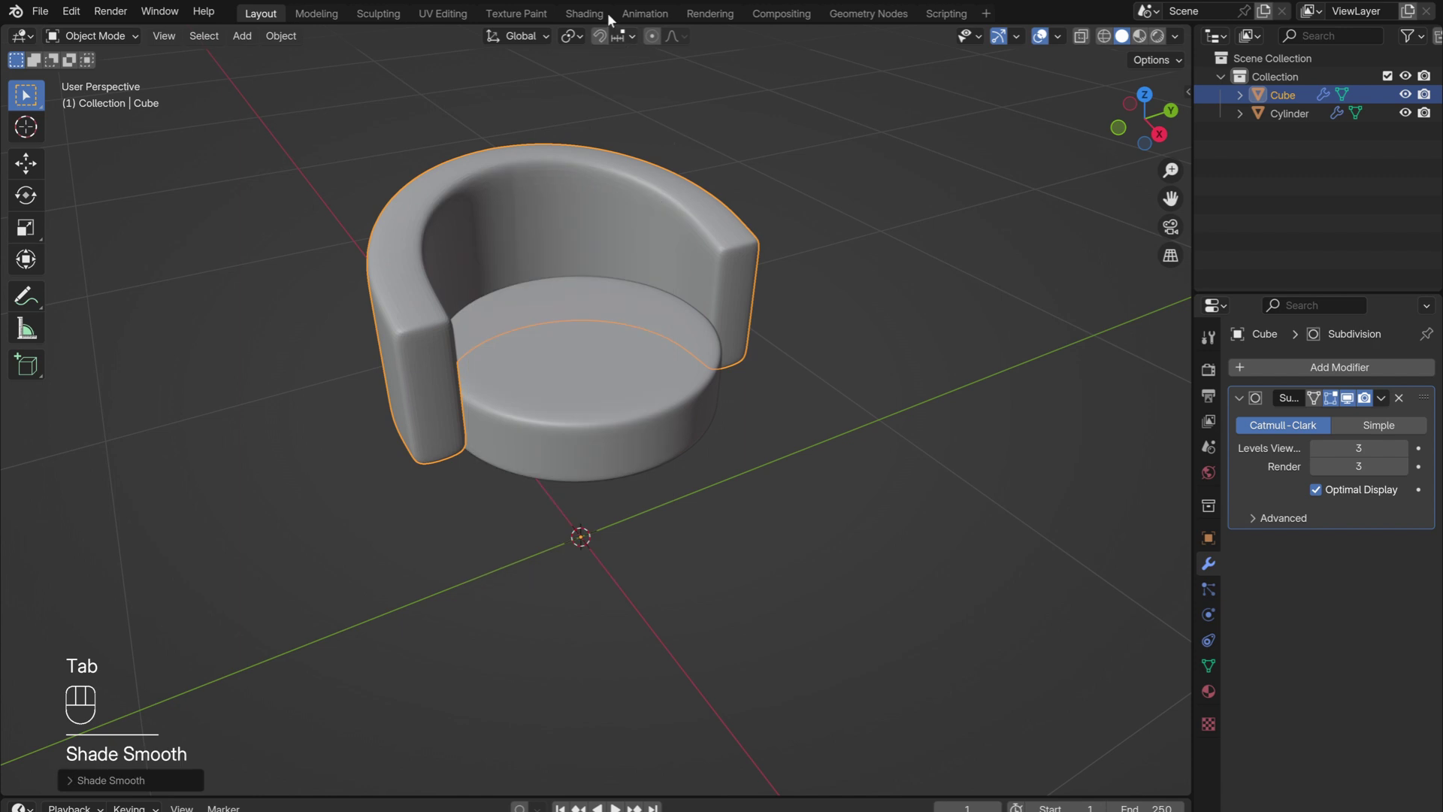
{"action": "left_click_drag", "start_coordinate": [595, 221], "coordinate": [650, 181]}
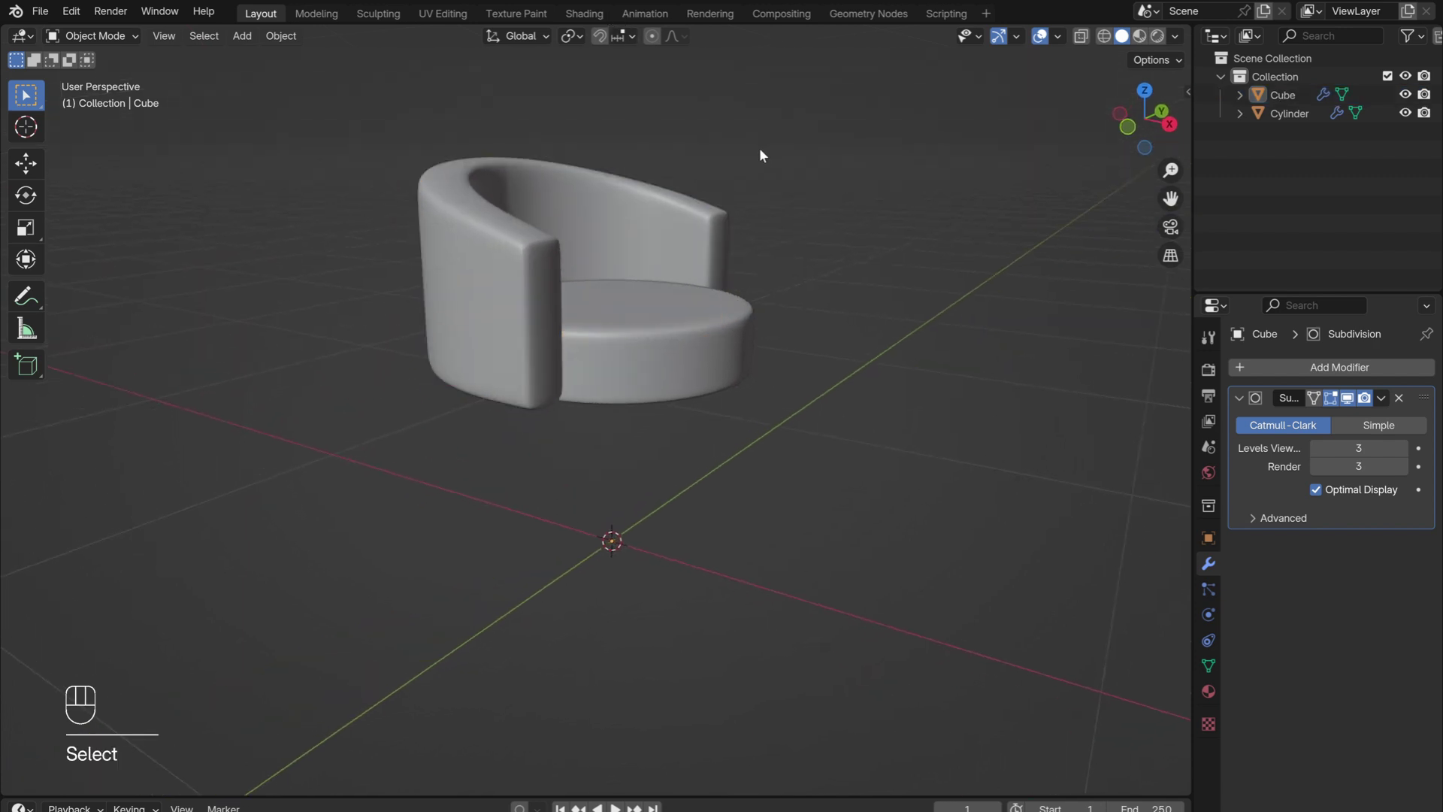
{"action": "left_click_drag", "start_coordinate": [782, 202], "coordinate": [783, 201]}
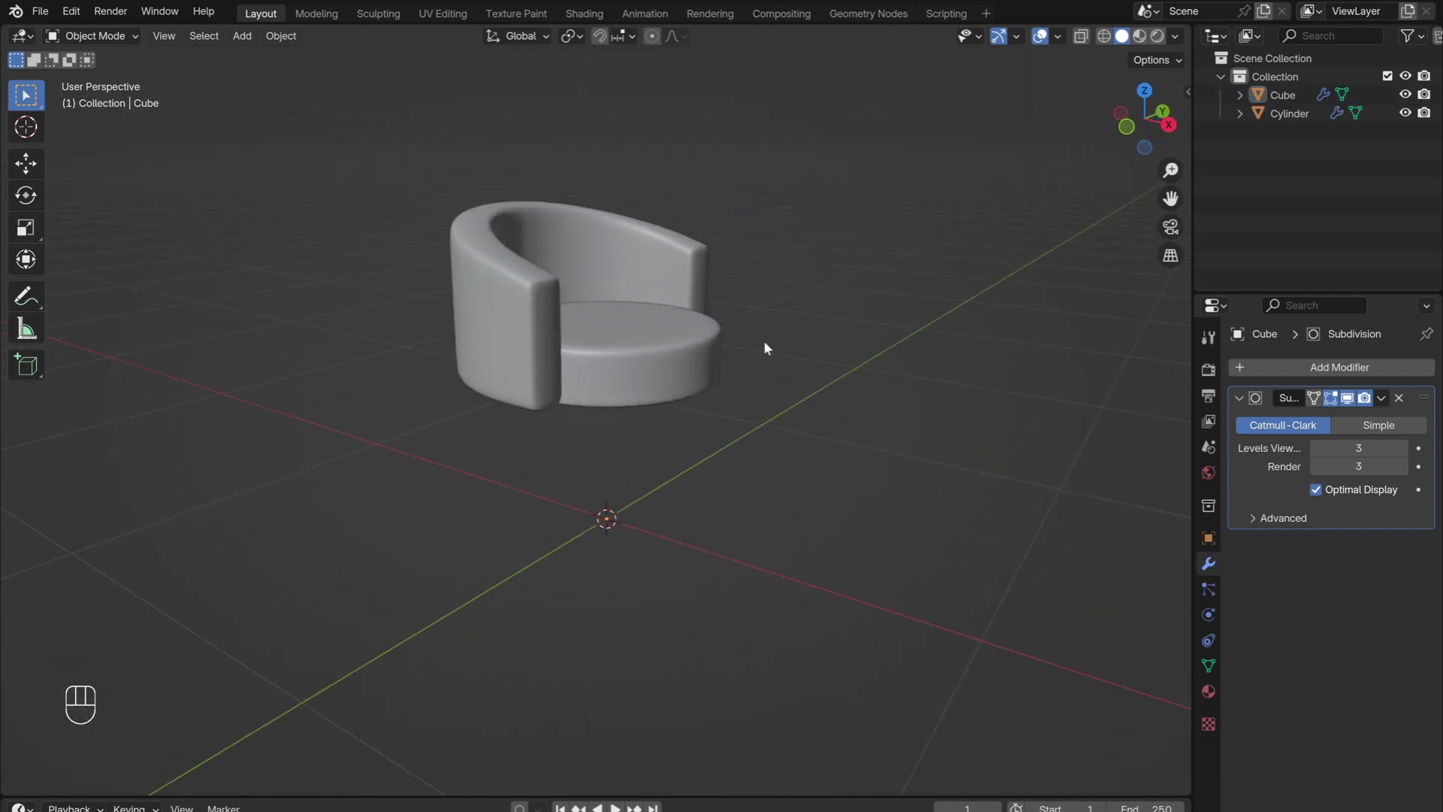
Add a cylinder and scale it into a thin tall leg below the seat, viewed from the right.
{"action": "key", "text": "shift+a"}
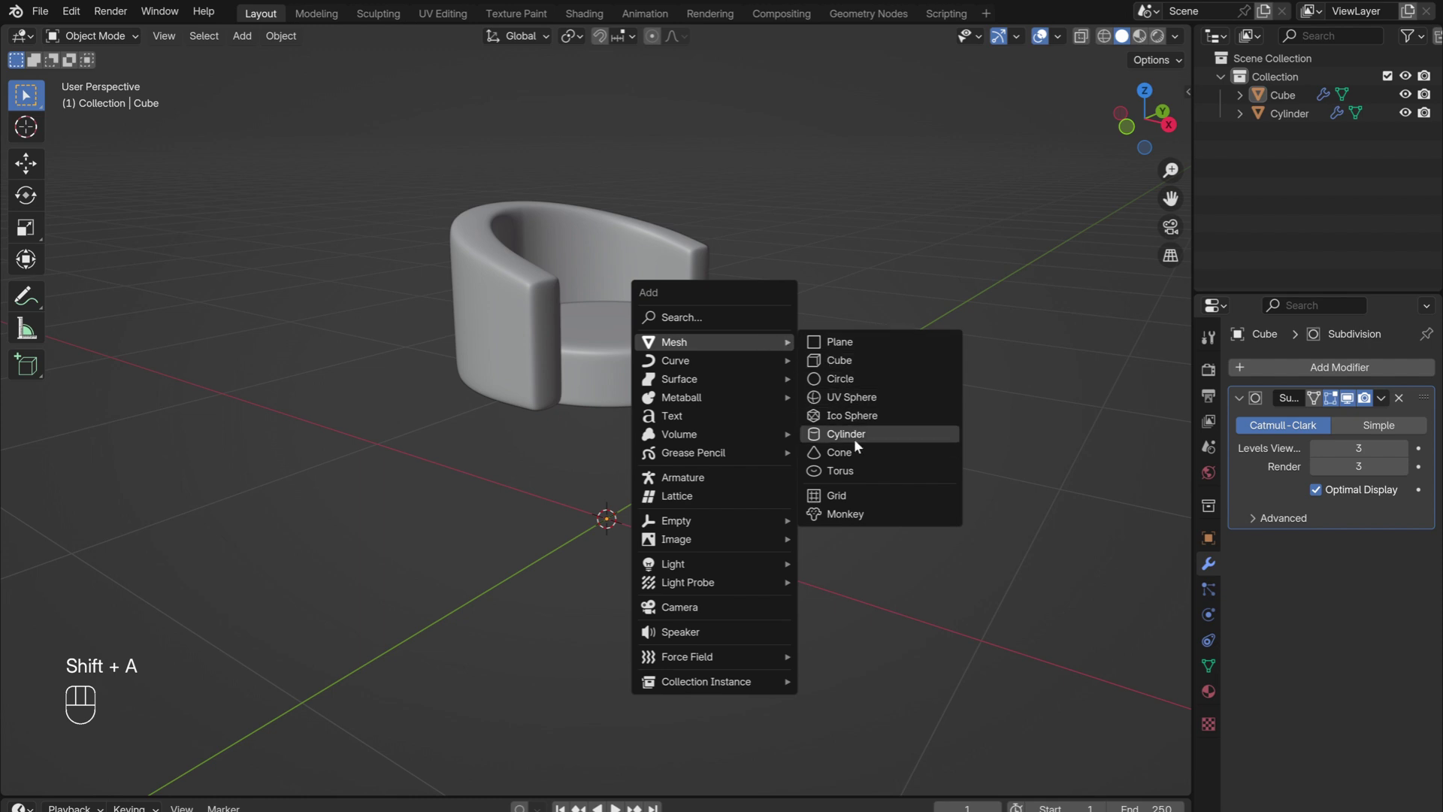
{"action": "key", "text": "Tab"}
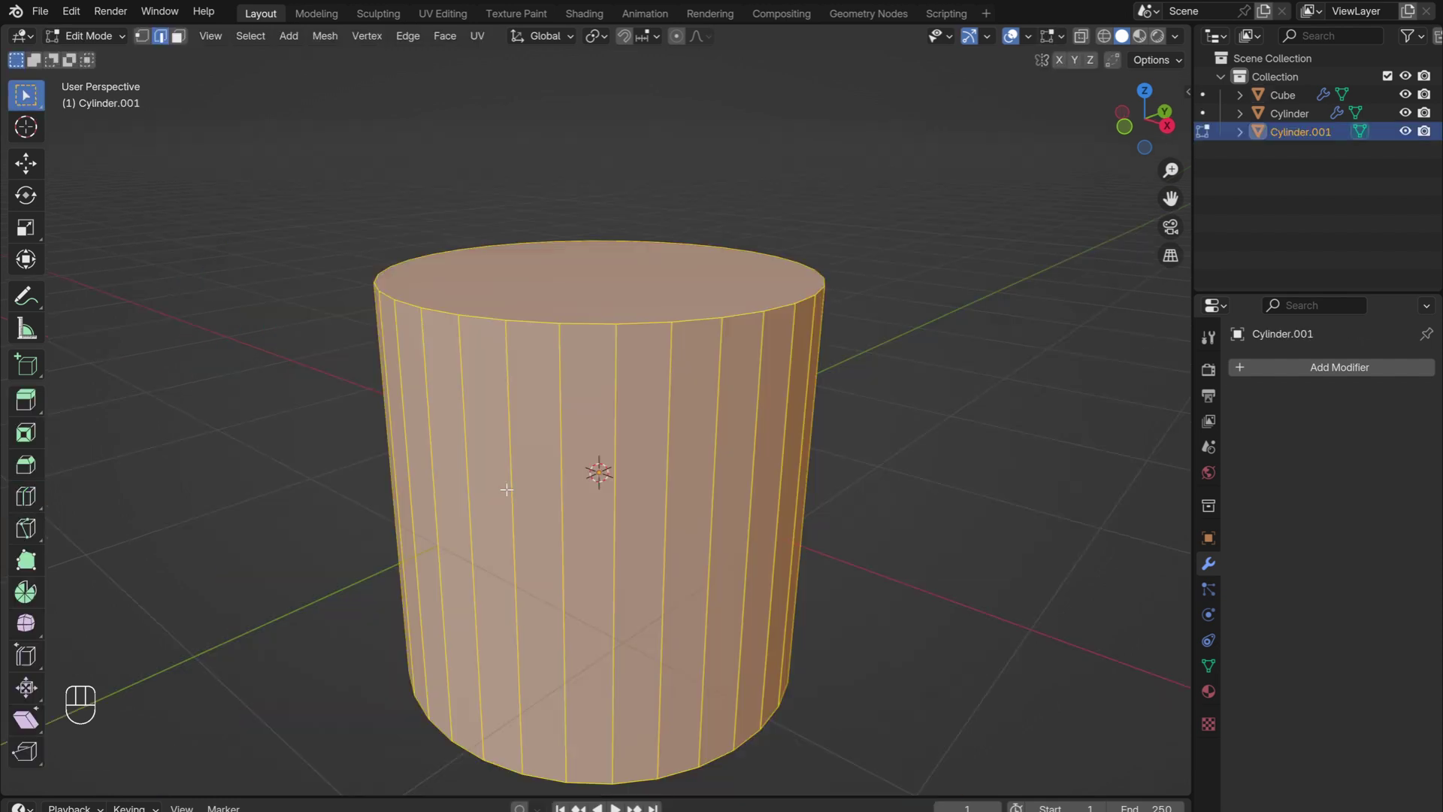
{"action": "key", "text": "s"}
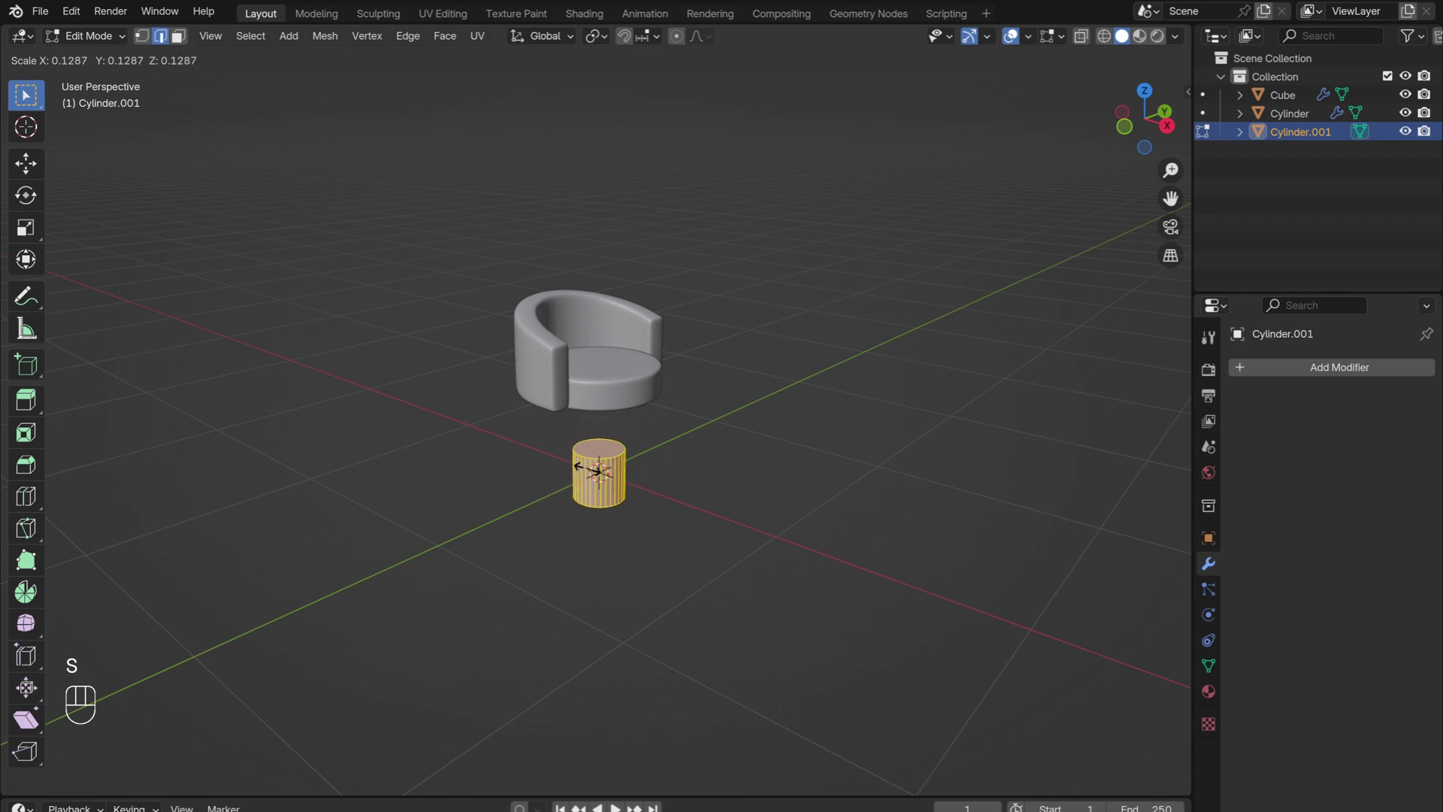
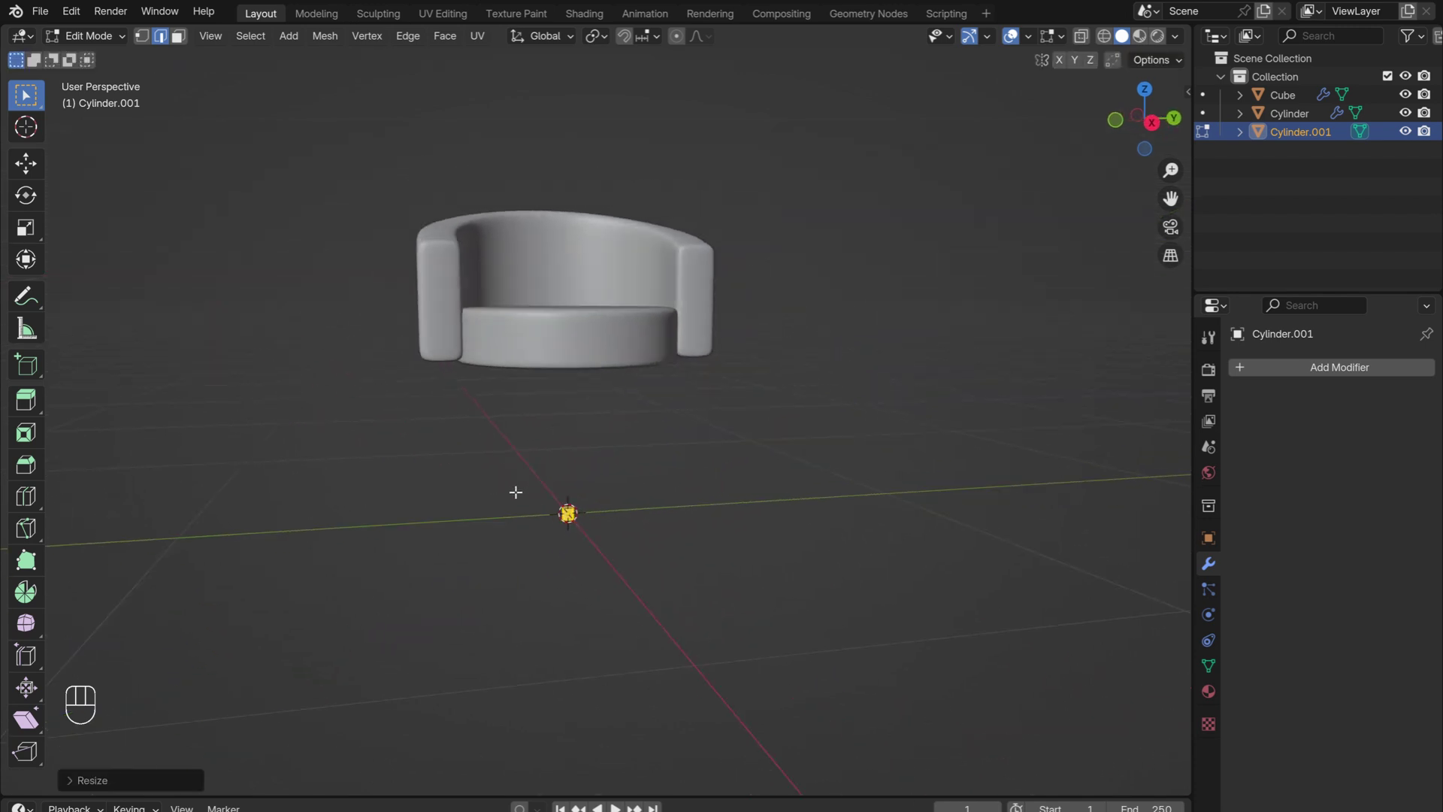
{"action": "key", "text": "s"}
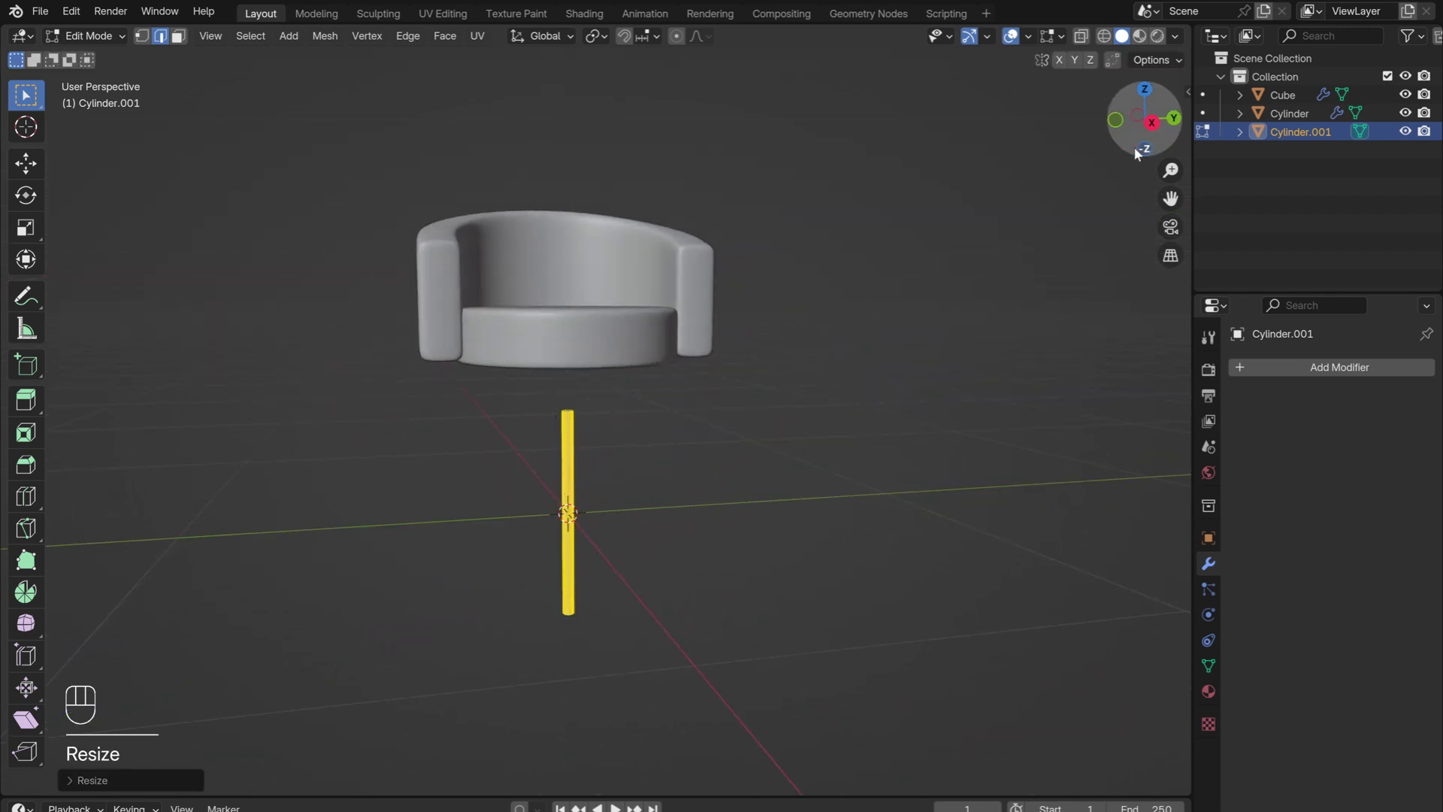
{"action": "key", "text": "g"}
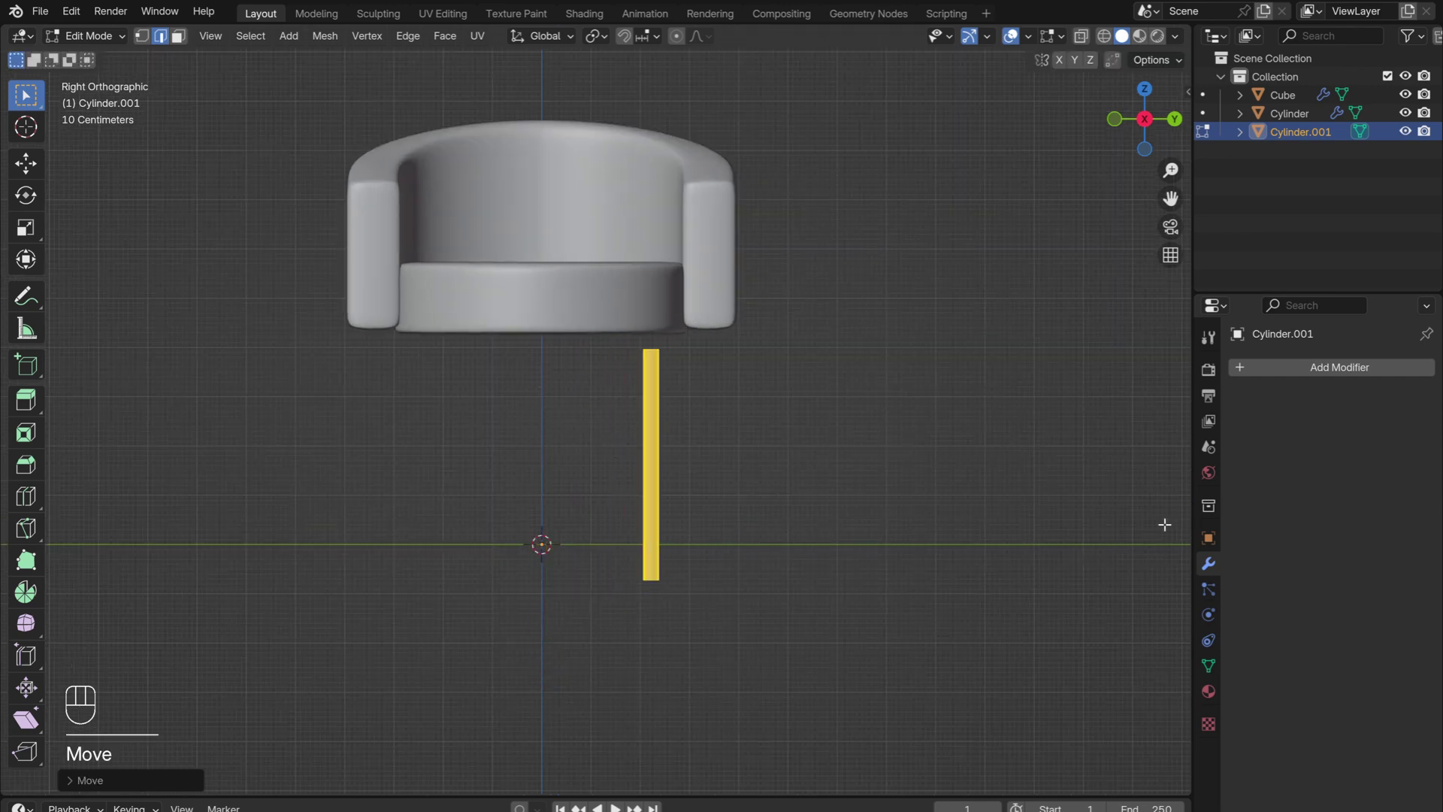
Give the leg a Mirror modifier set to the Y axis instead of X.
{"action": "left_click_drag", "start_coordinate": [1348, 364], "coordinate": [1114, 494]}
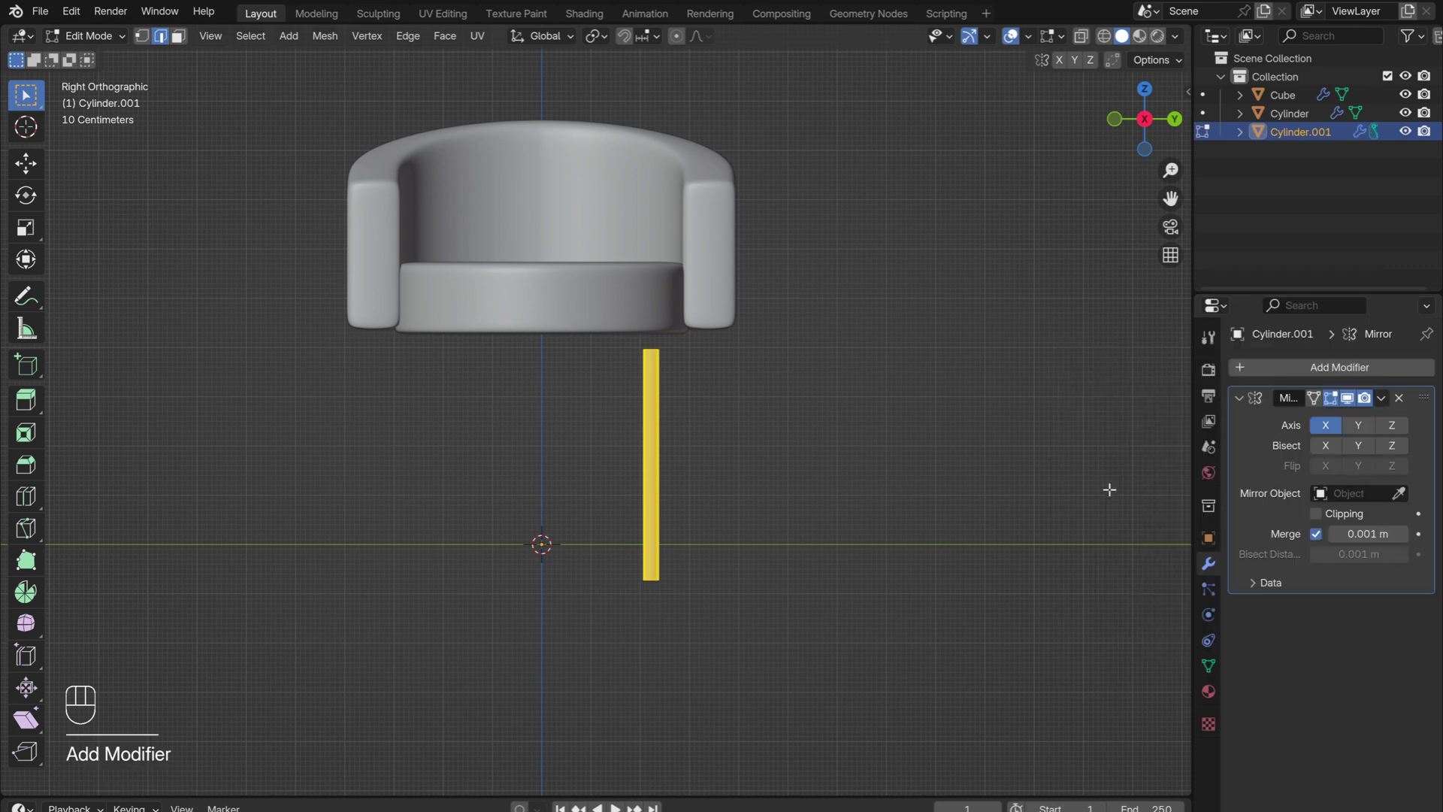
{"action": "left_click", "coordinate": [1362, 427]}
{"action": "left_click", "coordinate": [1332, 430]}
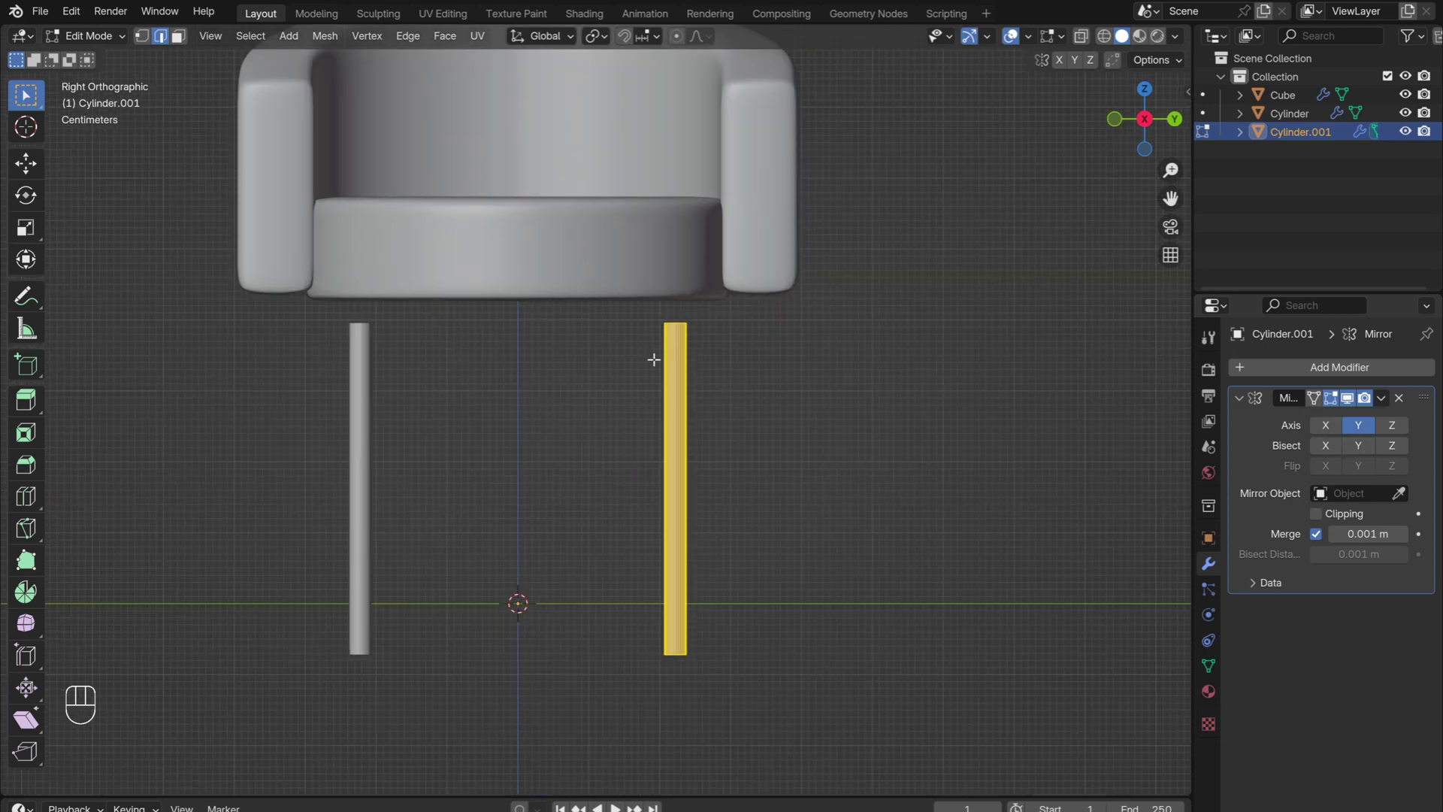
Tilt the leg, widen its top ring and move it up to meet the seat's underside.
{"action": "key", "text": "r"}
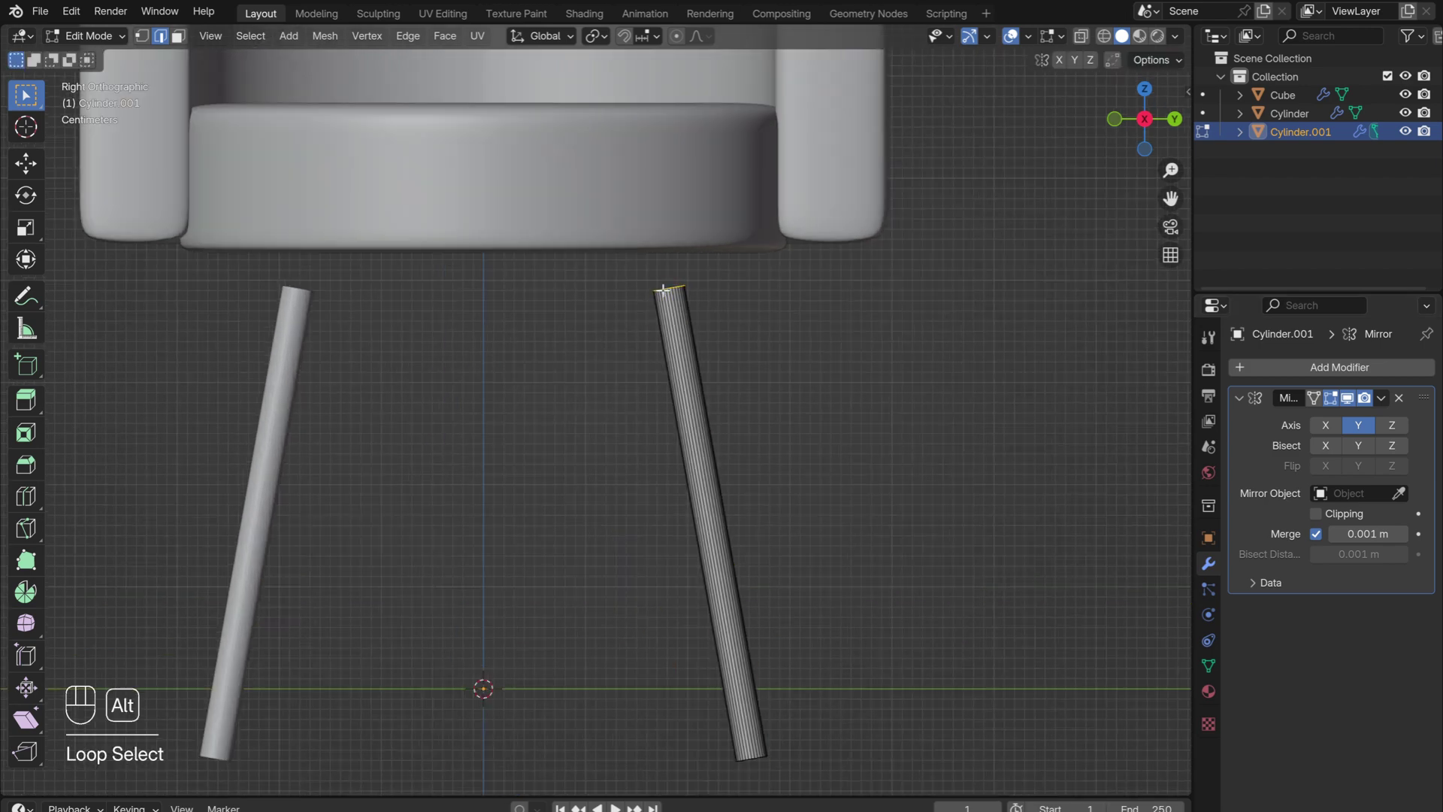
{"action": "key", "text": "s"}
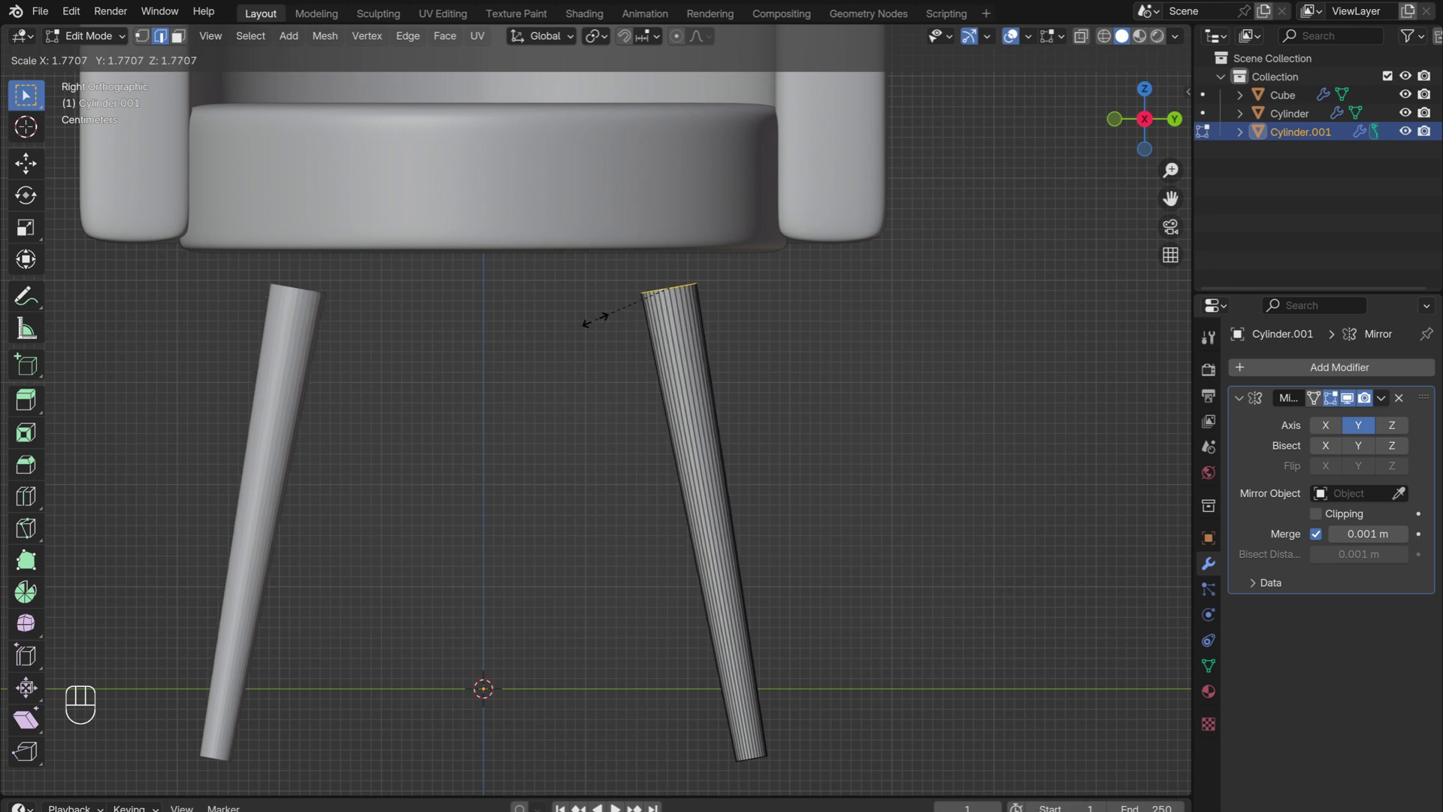
{"action": "key", "text": "a"}
{"action": "key", "text": "g"}
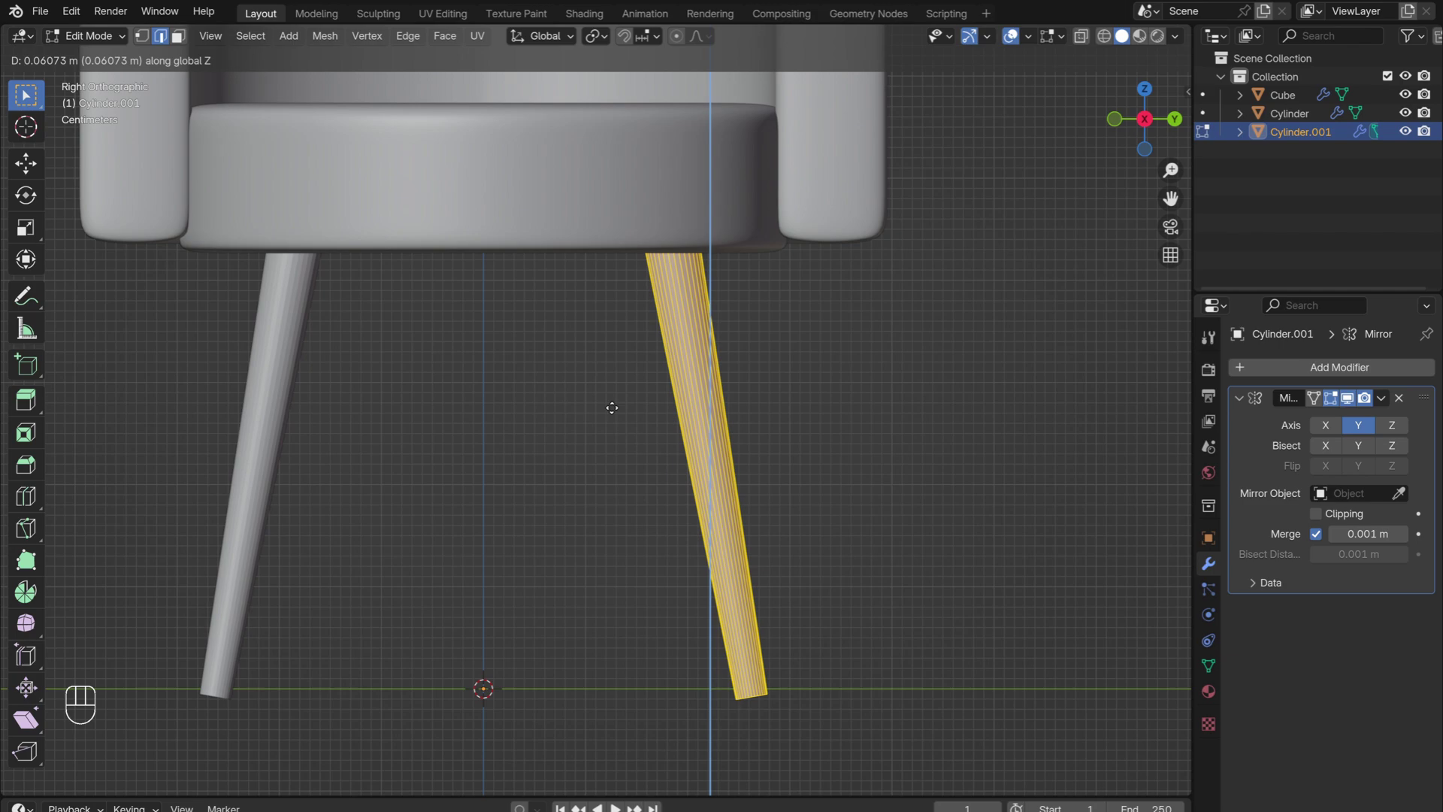
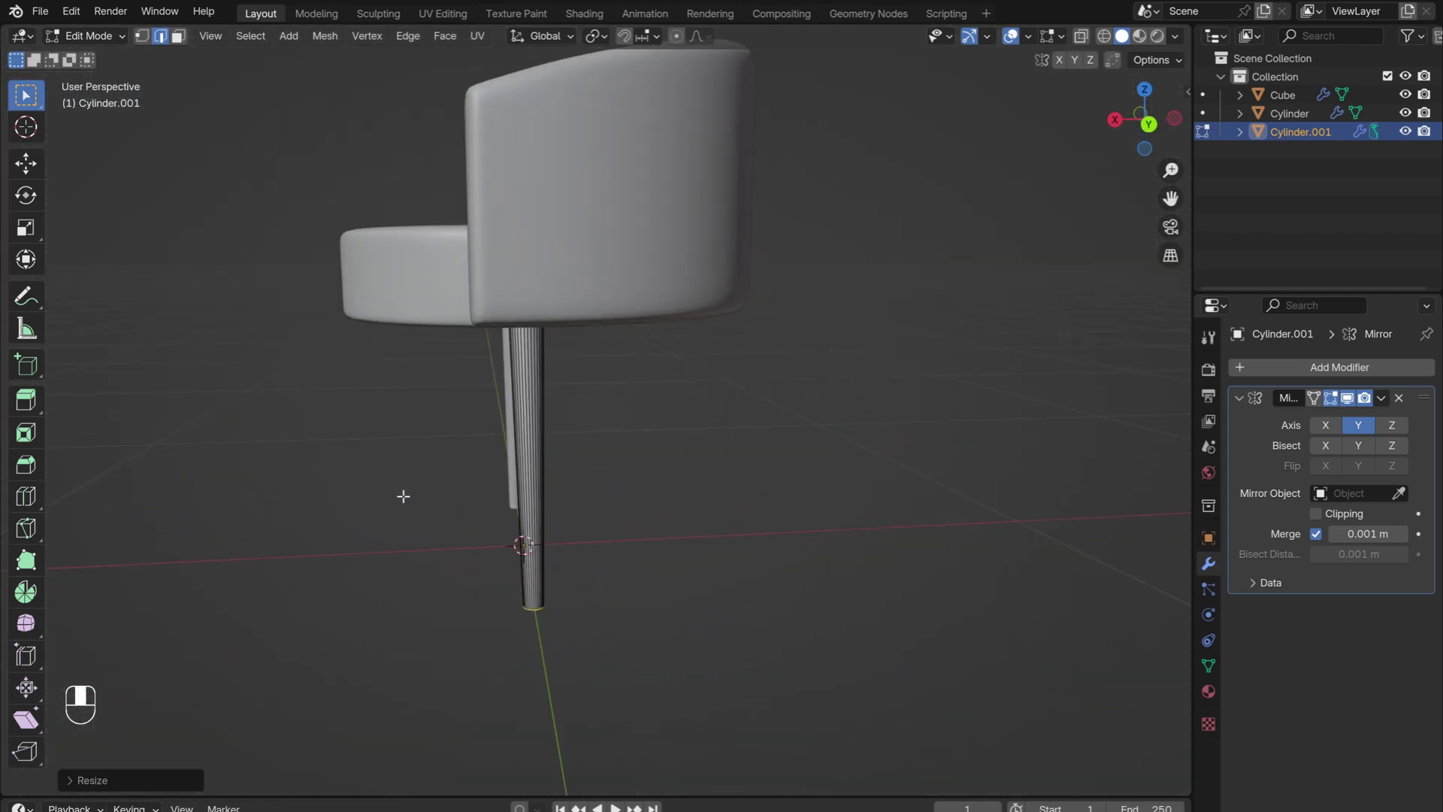
Mirror the leg across X as well and splay it outward about -8° around global Y.
{"action": "key", "text": "a"}
{"action": "key", "text": "g"}
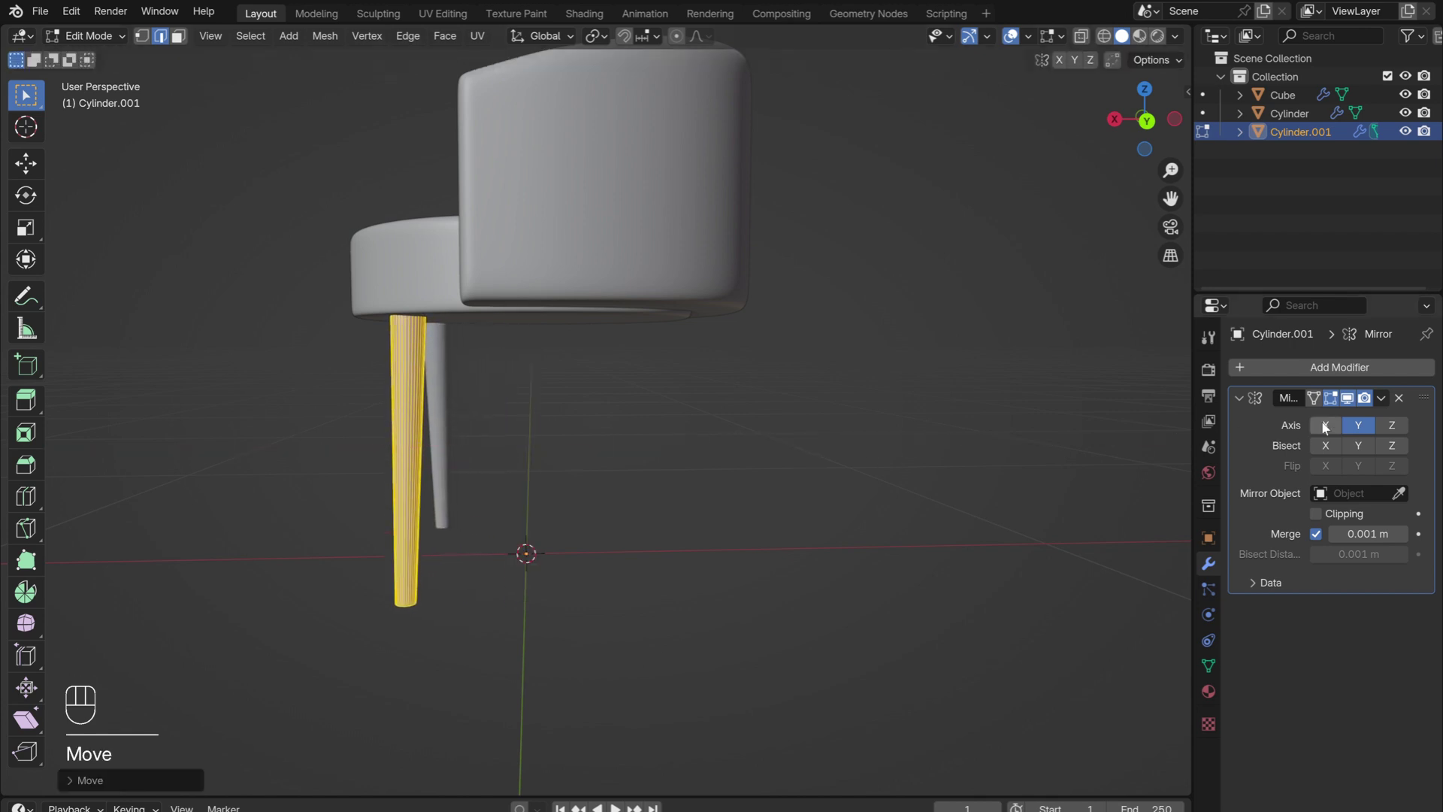
{"action": "left_click", "coordinate": [1331, 426]}
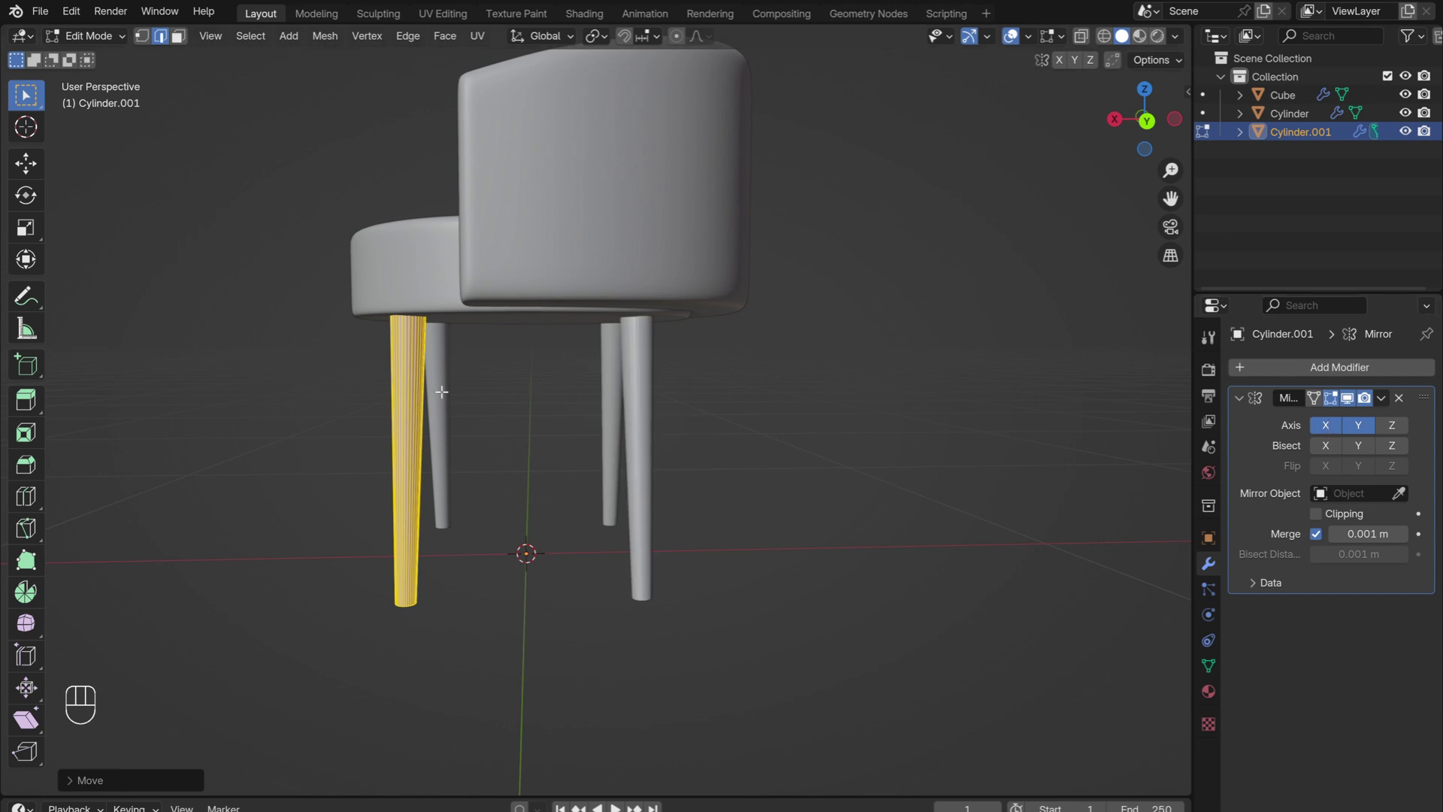
{"action": "key", "text": "r"}
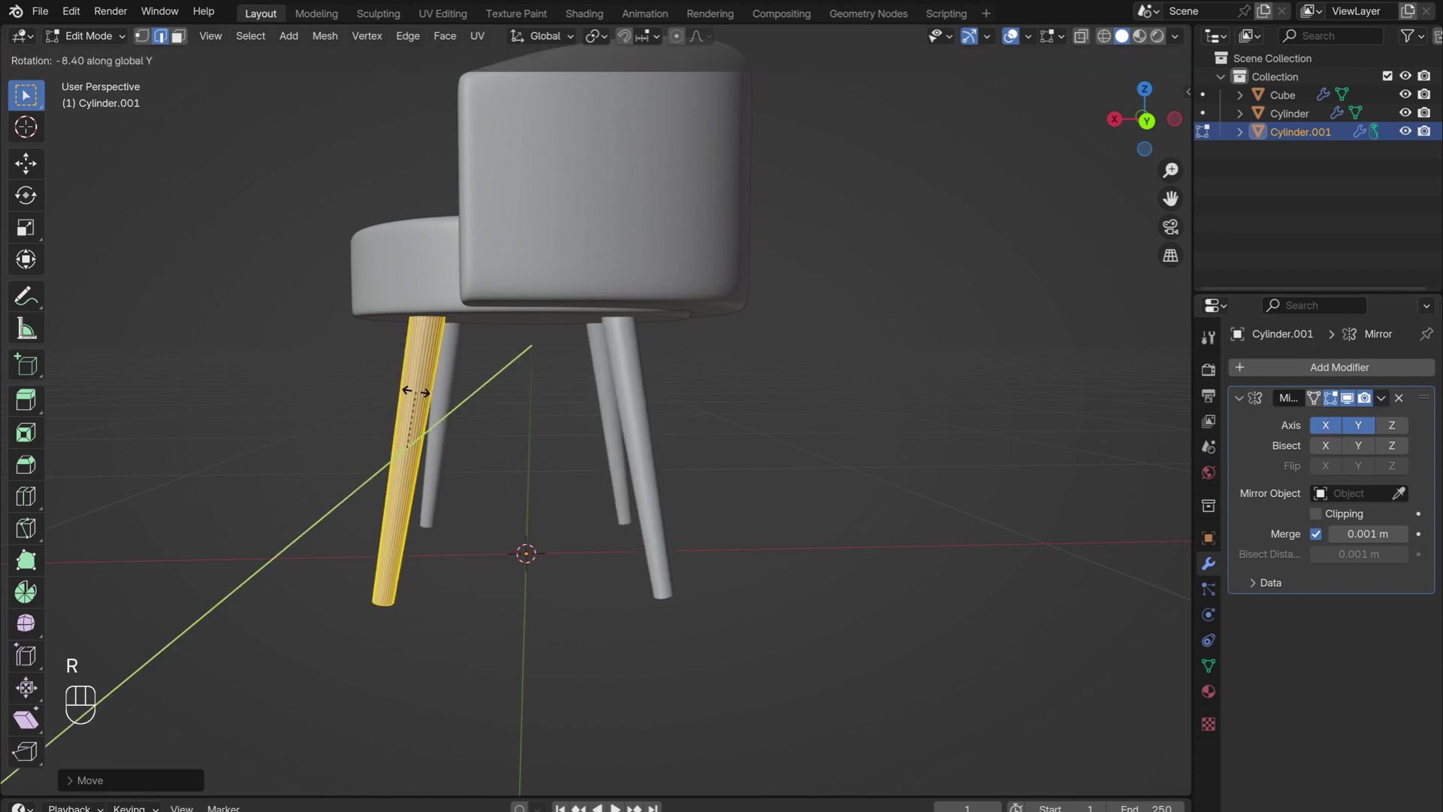
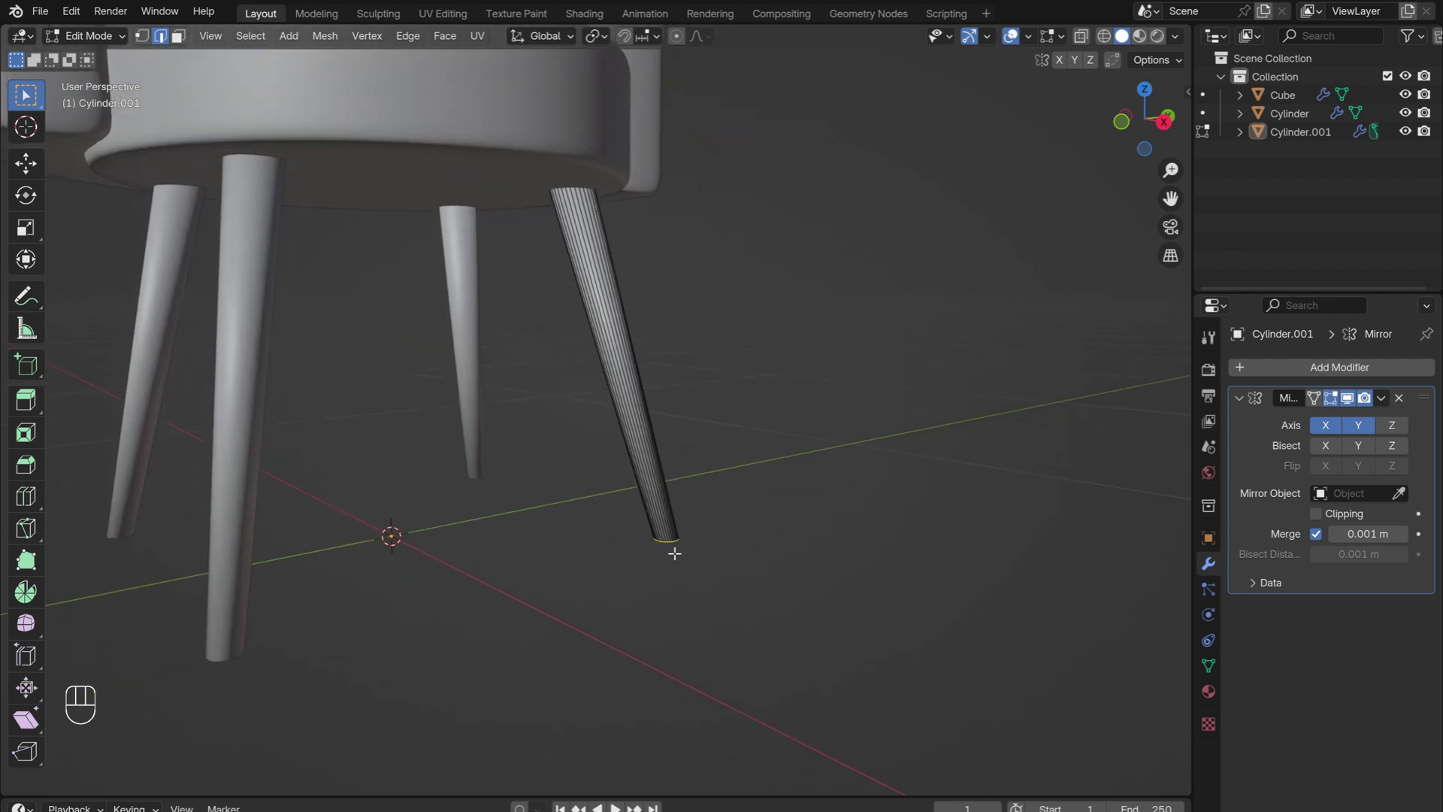
Adjust the ring at the foot of the leg and return to Object Mode for the four splayed legs.
{"action": "key", "text": "ctrl+b"}
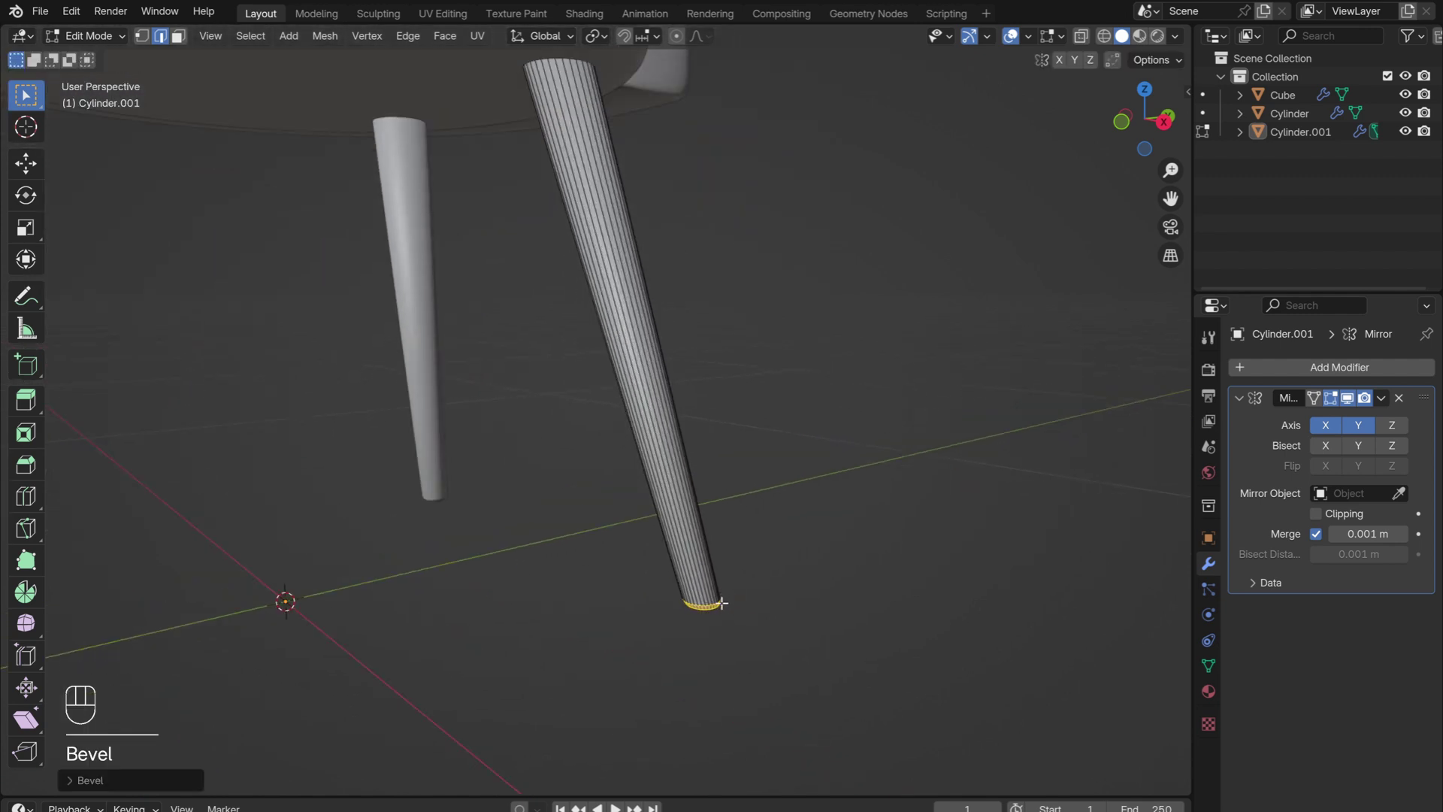
{"action": "key", "text": "Tab"}
{"action": "left_click_drag", "start_coordinate": [583, 449], "coordinate": [774, 383]}
{"action": "left_click_drag", "start_coordinate": [754, 404], "coordinate": [521, 223]}
{"action": "key", "text": "shift+a"}
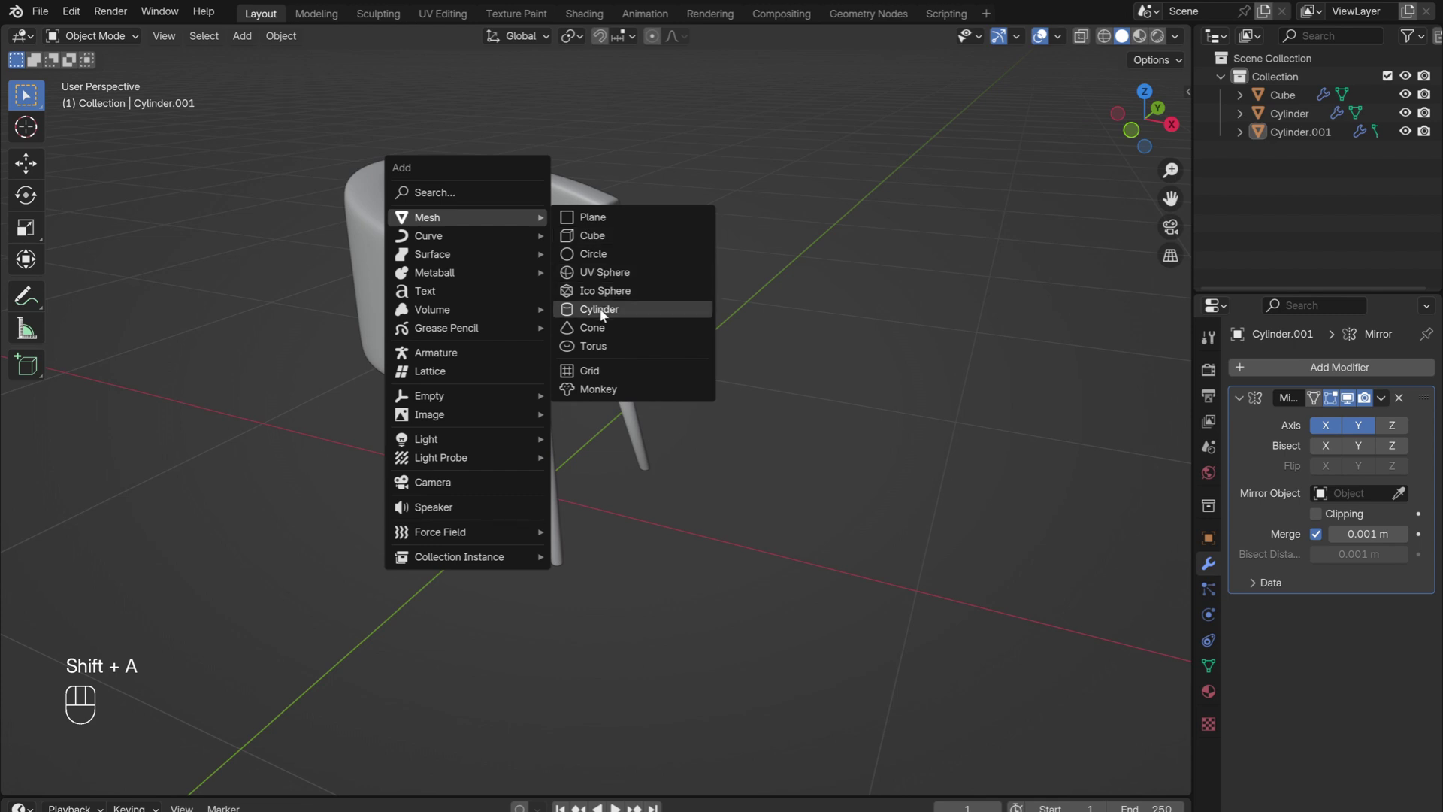
Shrink the new cylinder, stretch it along Y into a thin rod and raise it between the legs.
{"action": "key", "text": "r"}
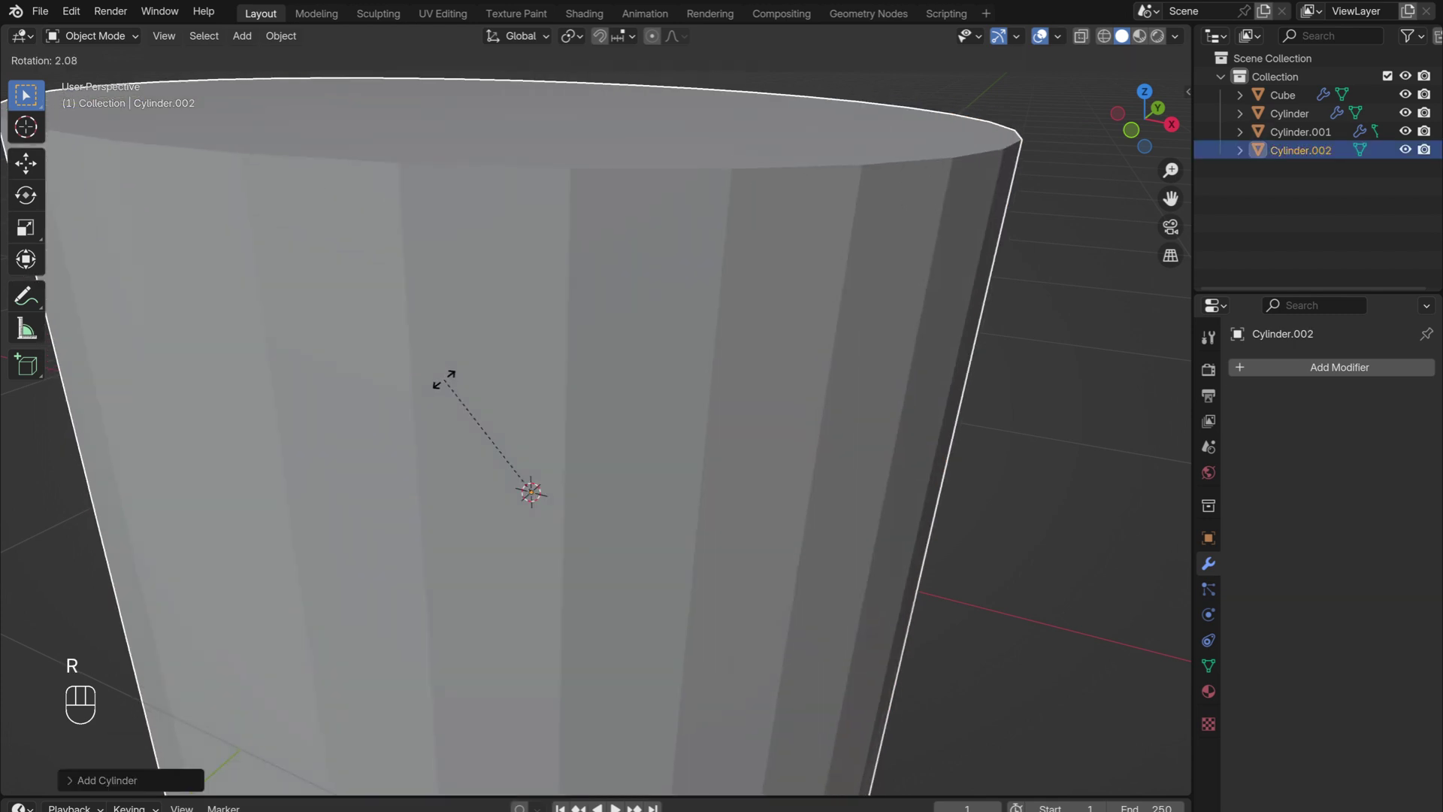
{"action": "key", "text": "Tab"}
{"action": "key", "text": "s"}
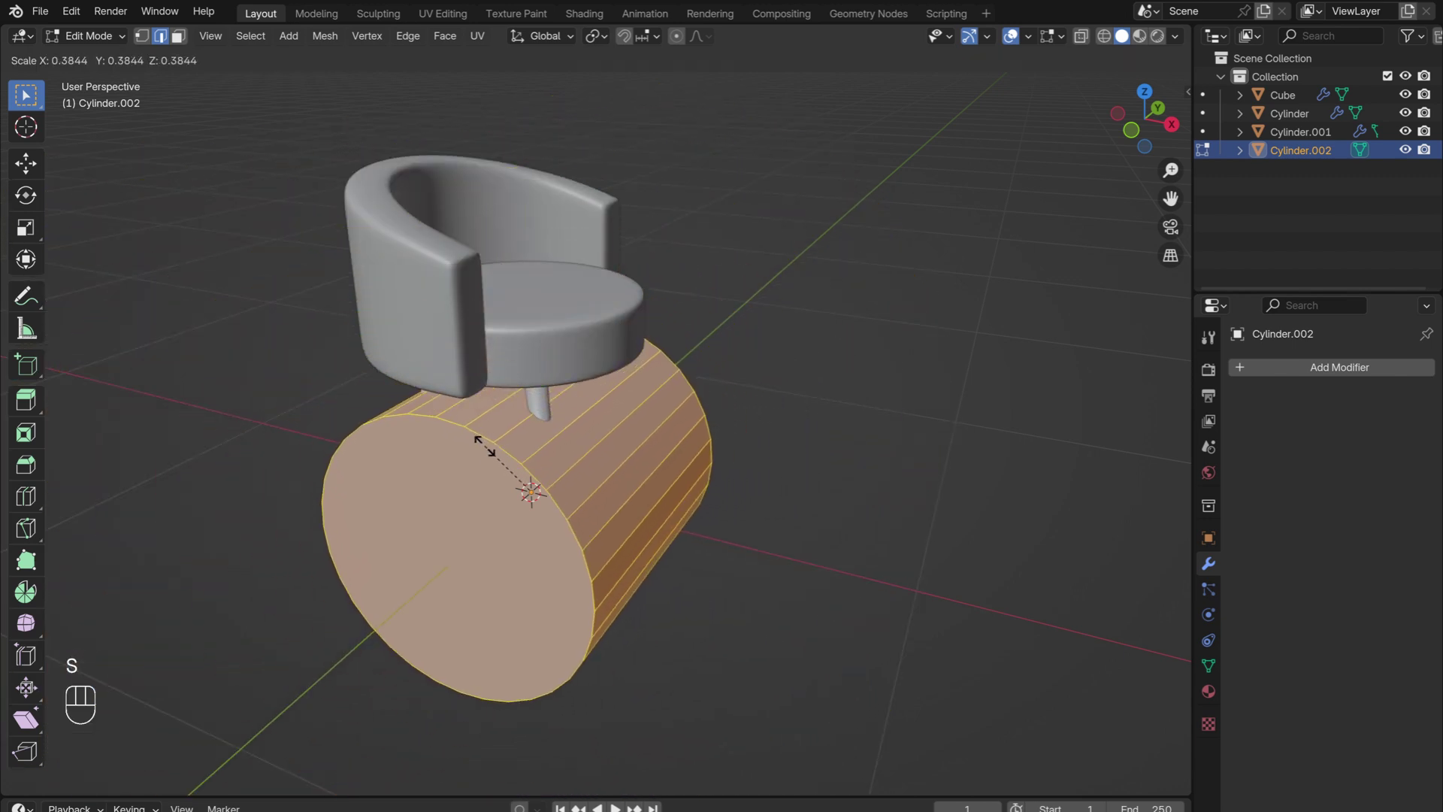
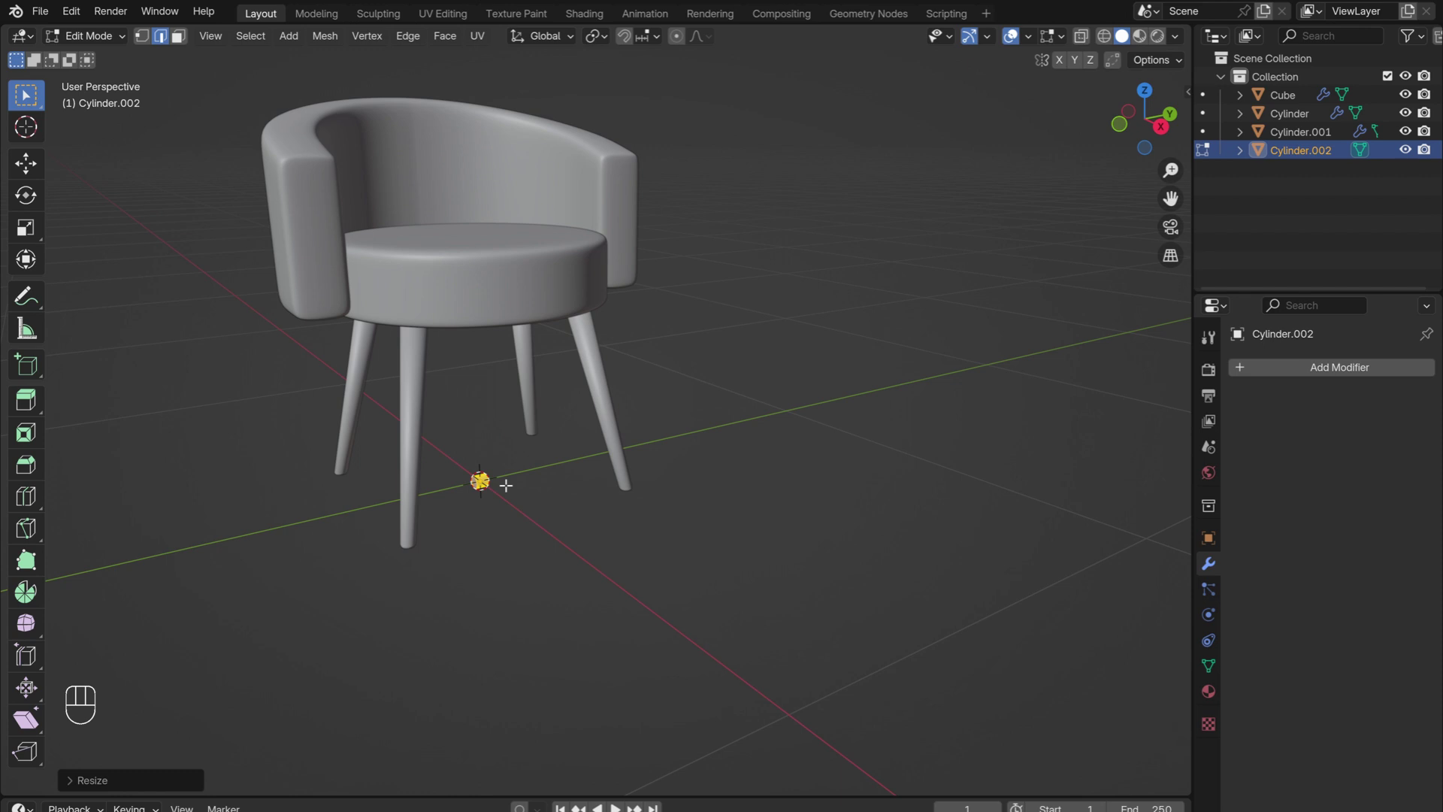
{"action": "key", "text": "s"}
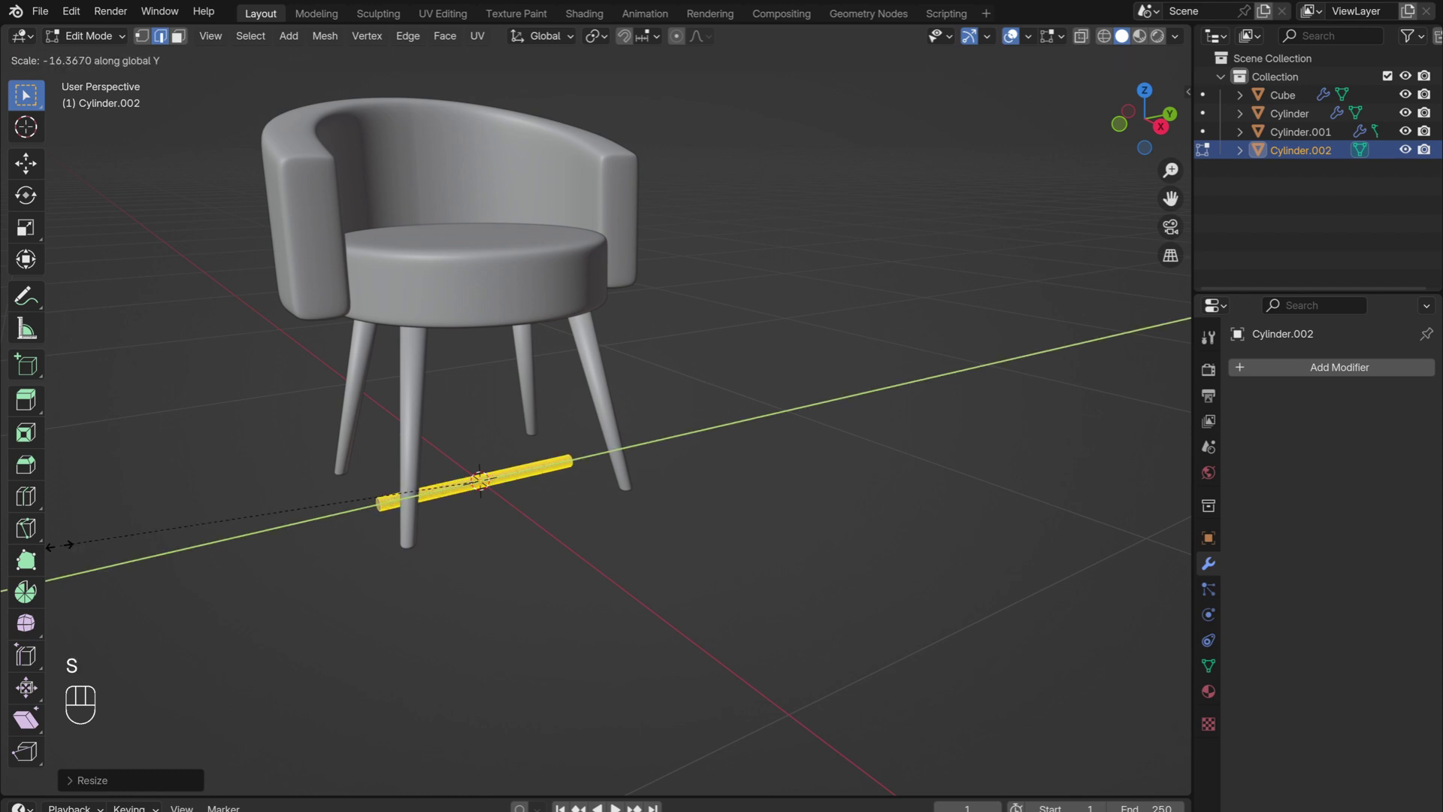
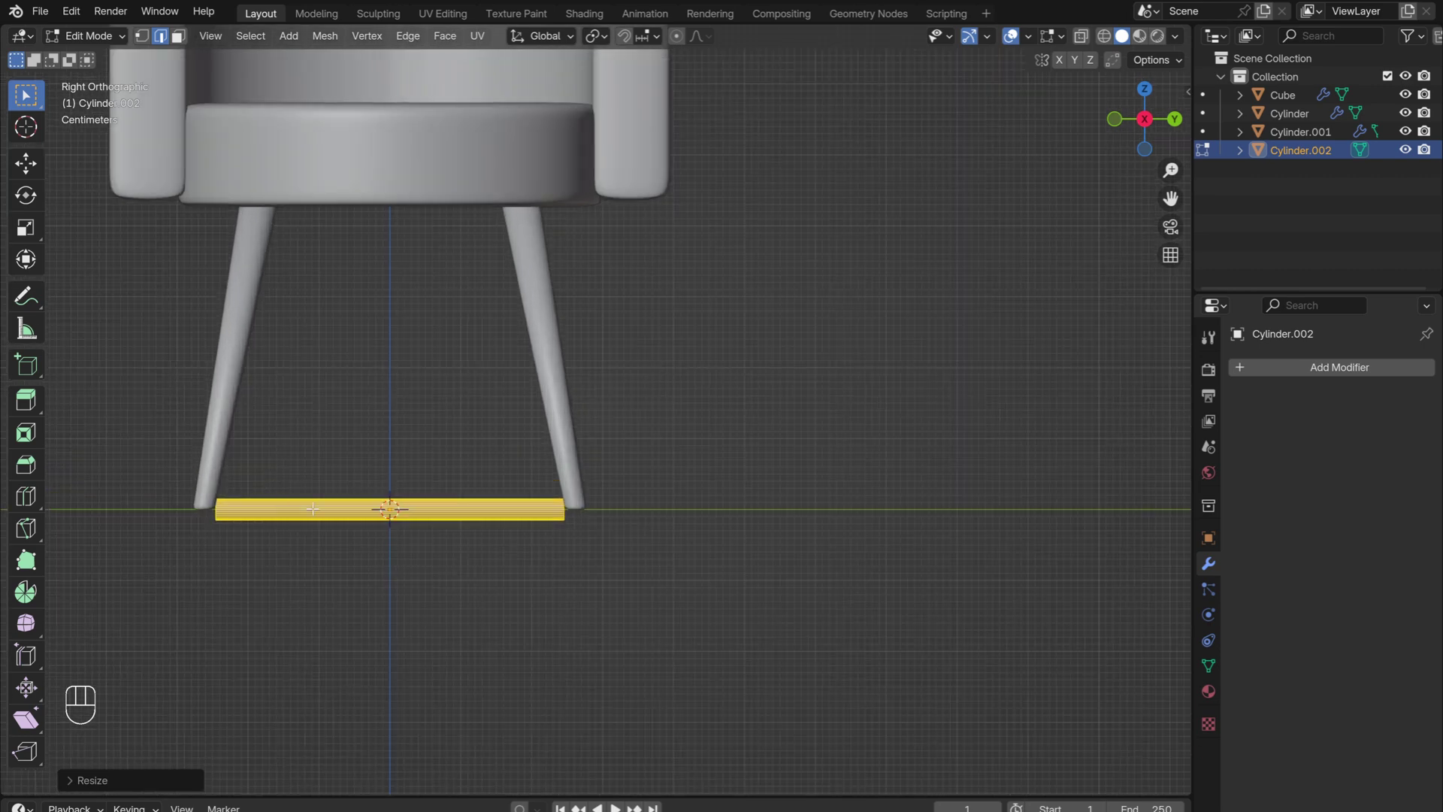
{"action": "key", "text": "g"}
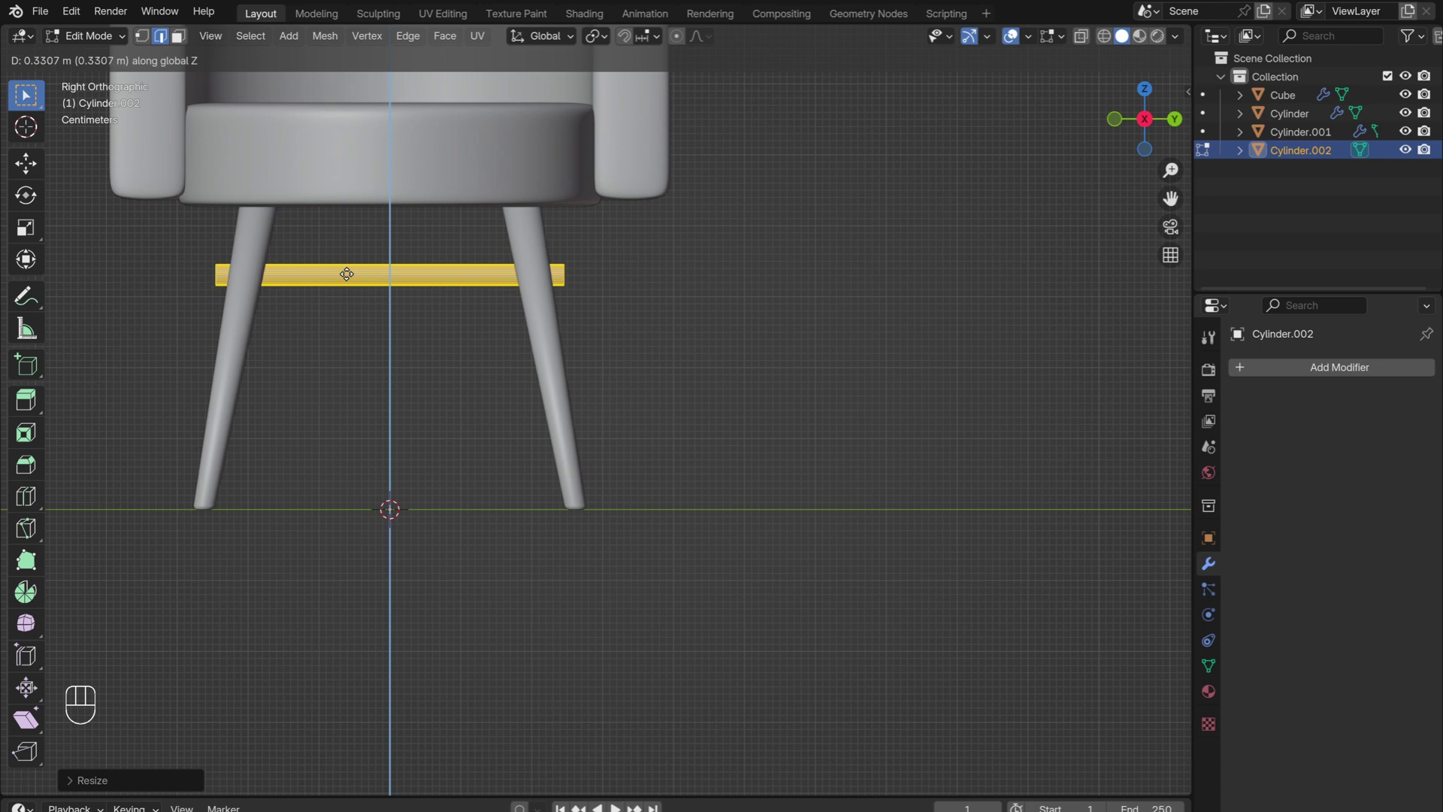
{"action": "key", "text": "s"}
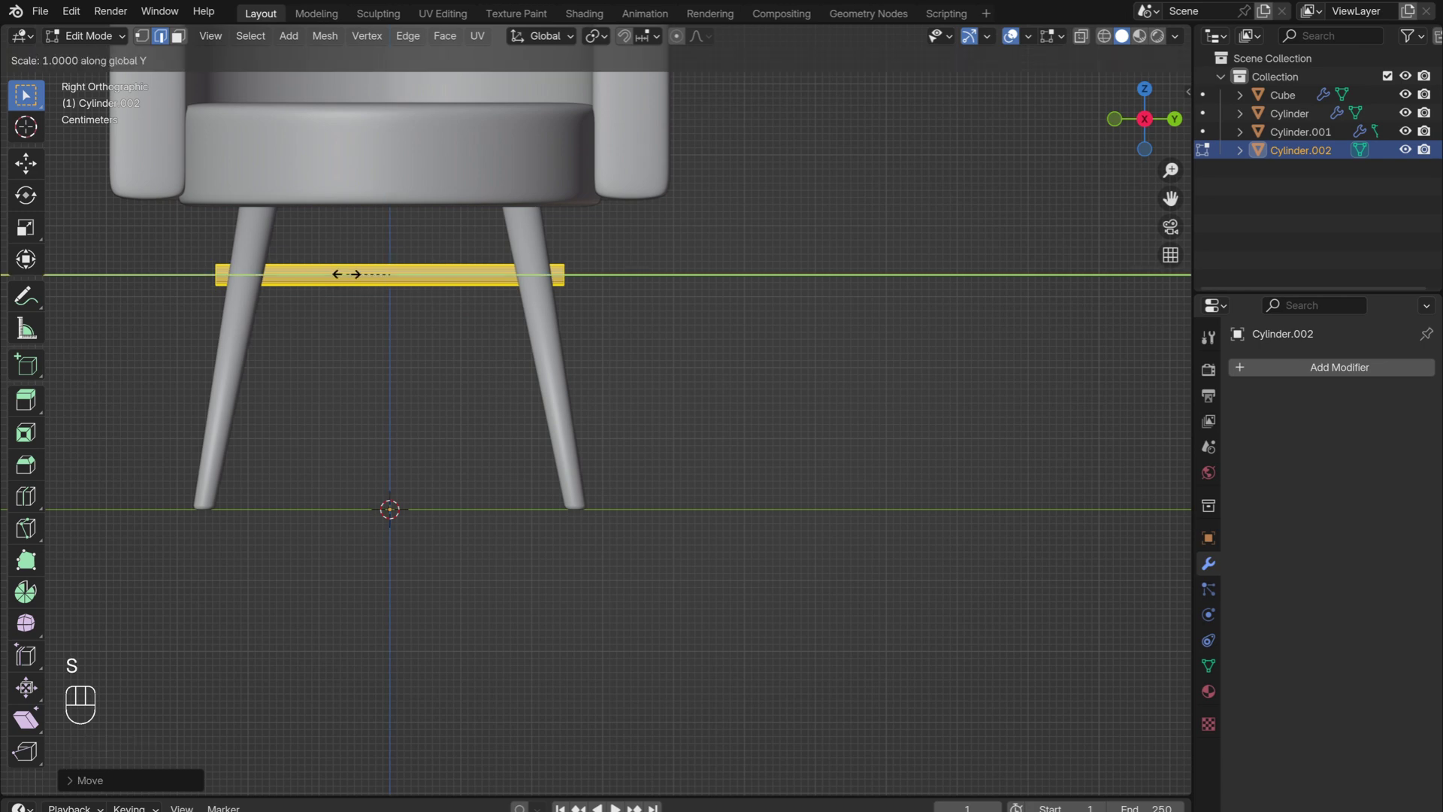
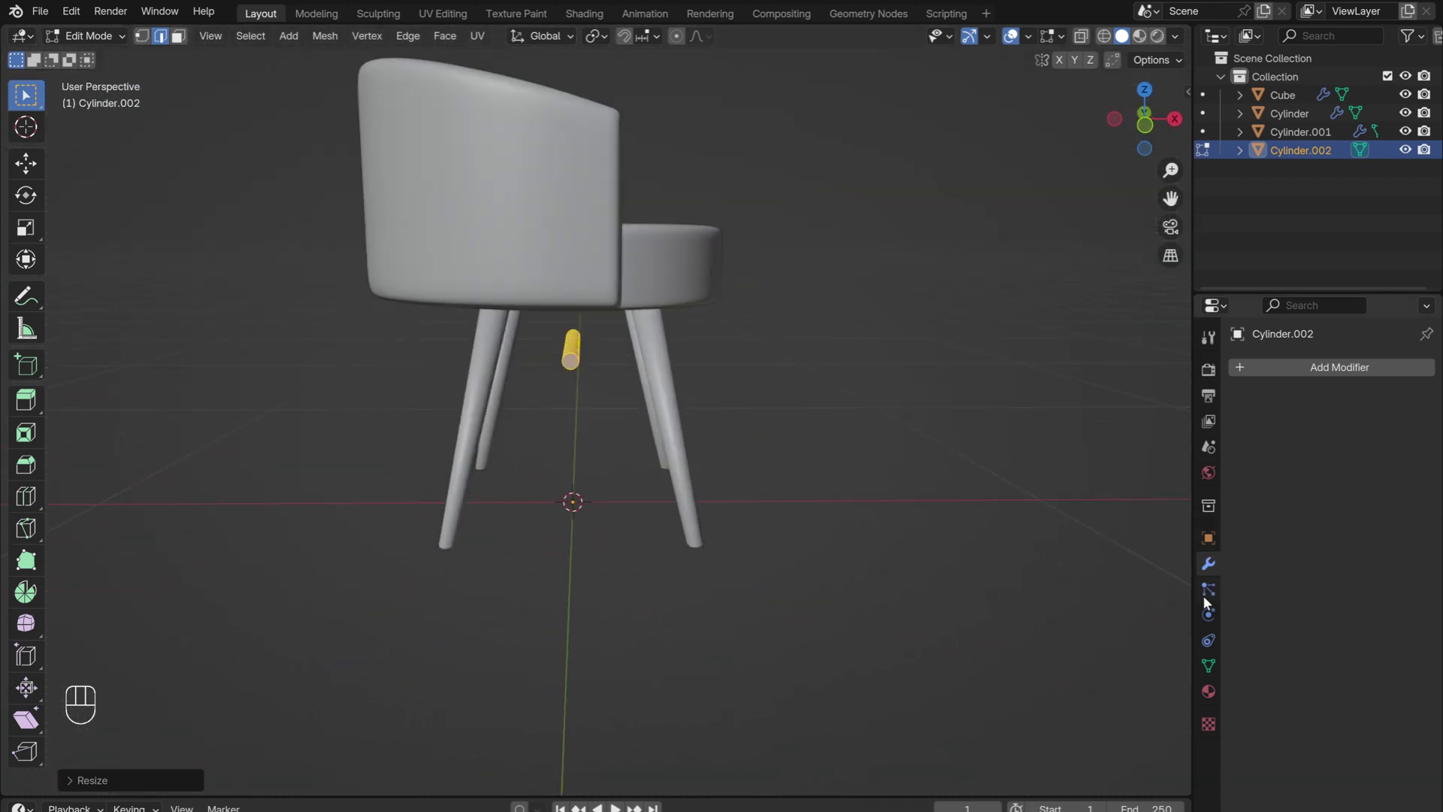
Give the rod an X-axis Mirror modifier and offset it sideways so a twin stretcher appears.
{"action": "left_click_drag", "start_coordinate": [1306, 369], "coordinate": [1073, 502]}
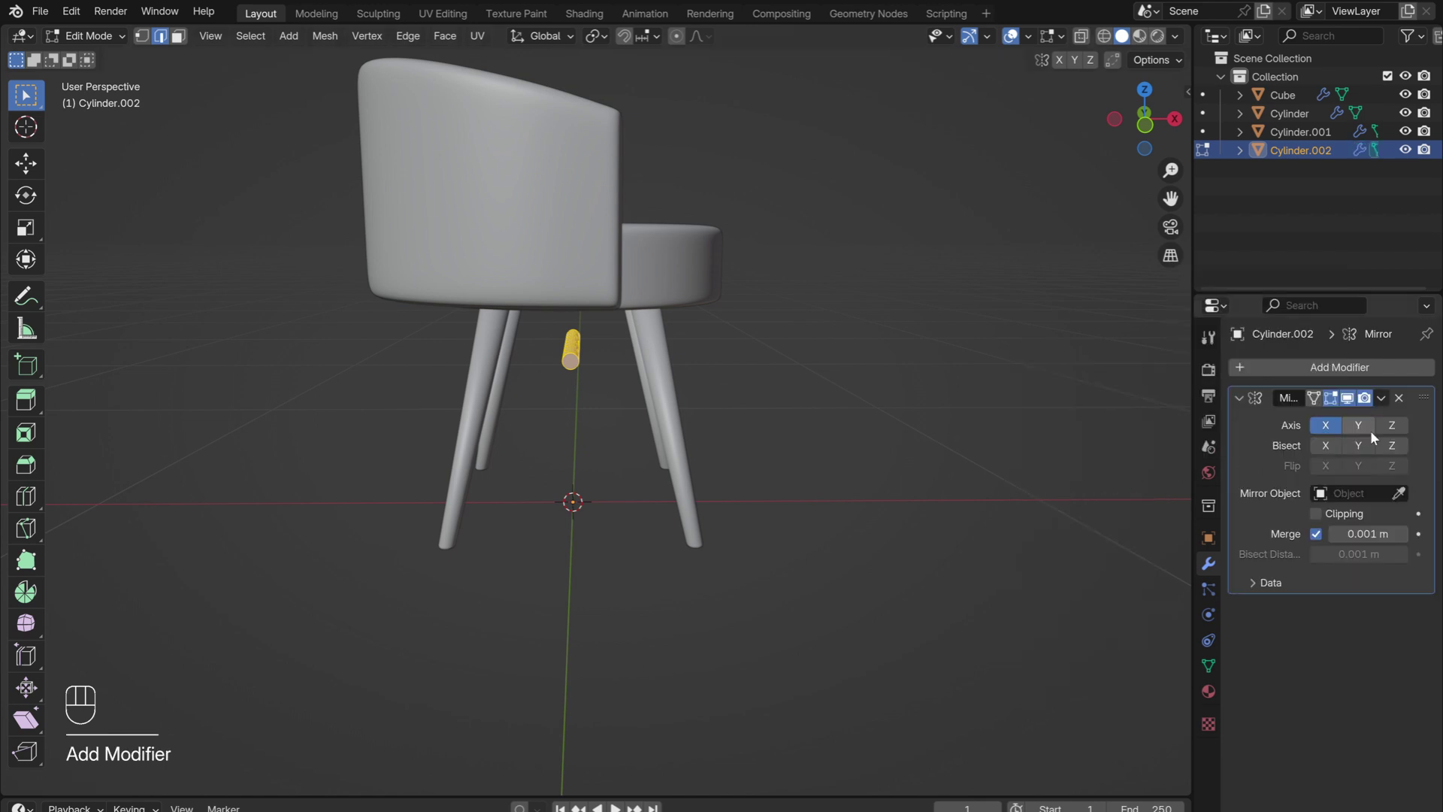
{"action": "left_click", "coordinate": [1370, 425]}
{"action": "left_click", "coordinate": [1351, 424]}
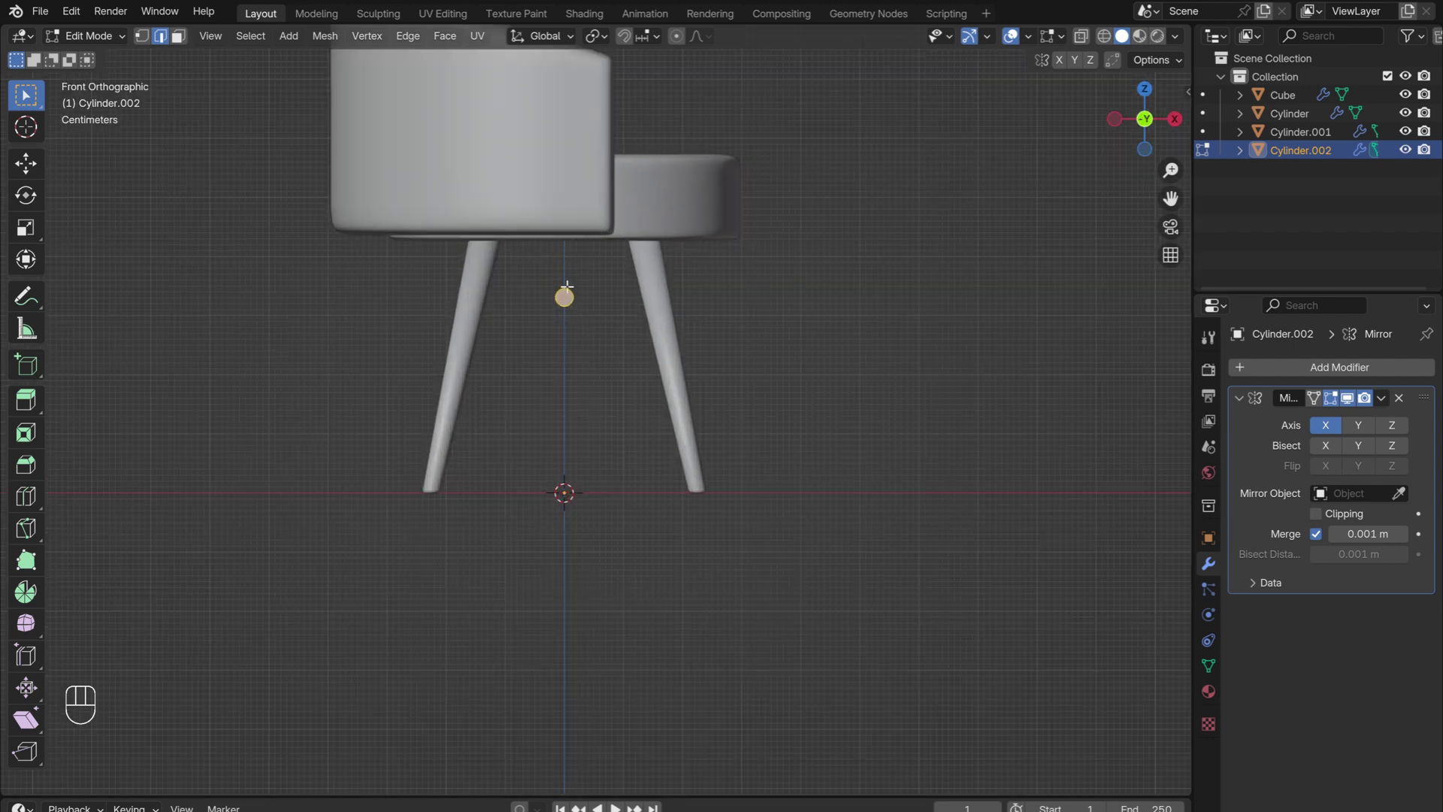
{"action": "key", "text": "g"}
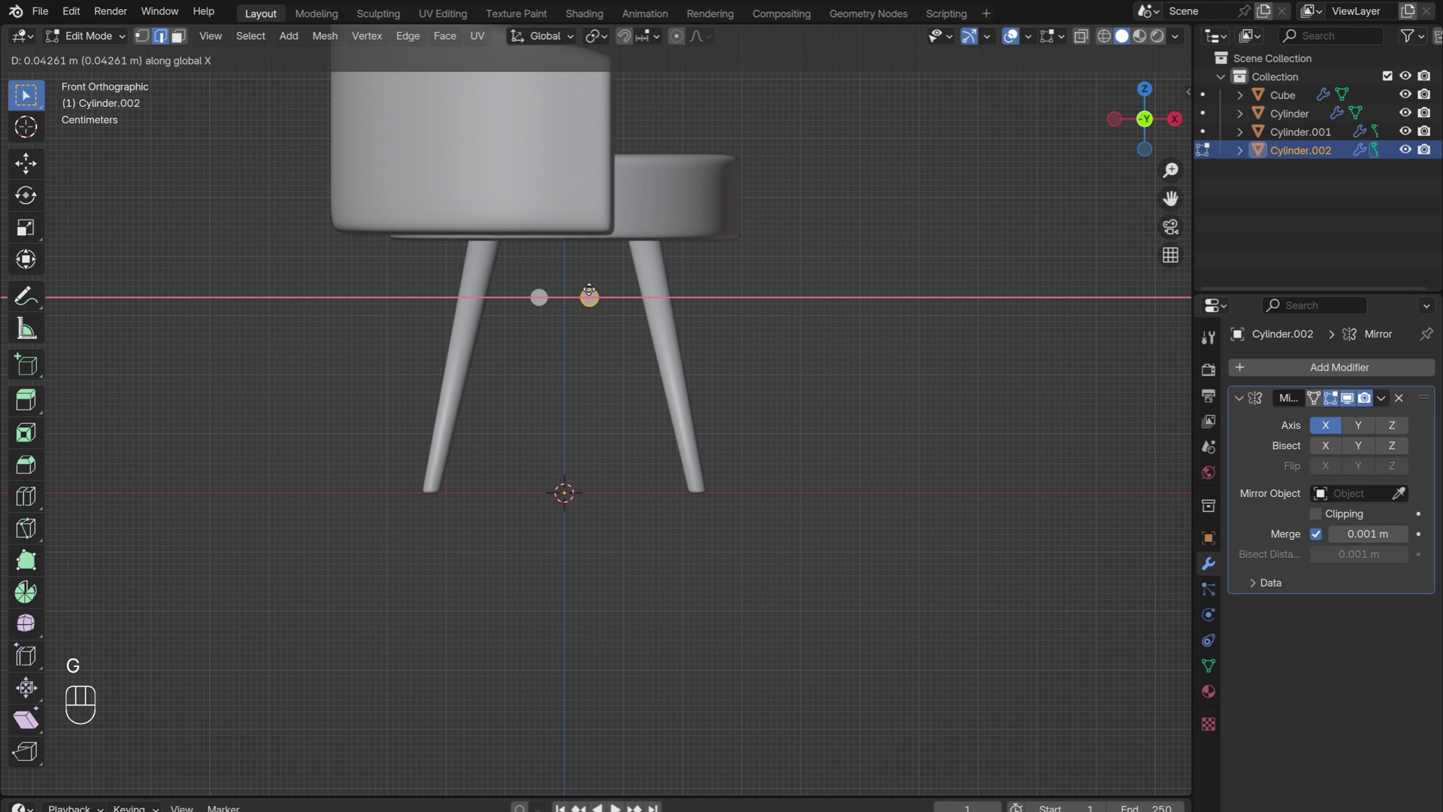
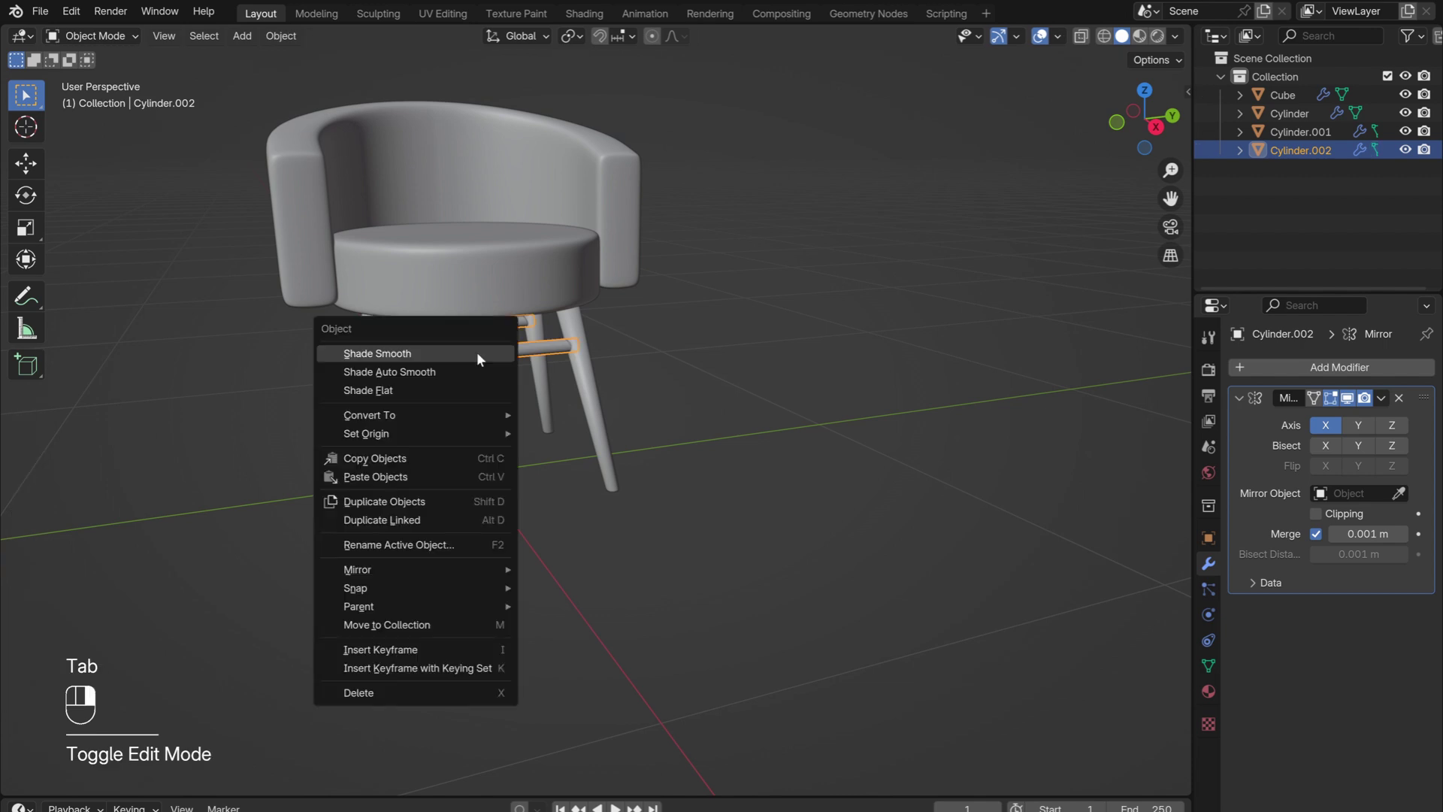
Add a new cylinder and scale it into a long crosswise rod positioned between the legs.
{"action": "left_click_drag", "start_coordinate": [357, 369], "coordinate": [454, 381]}
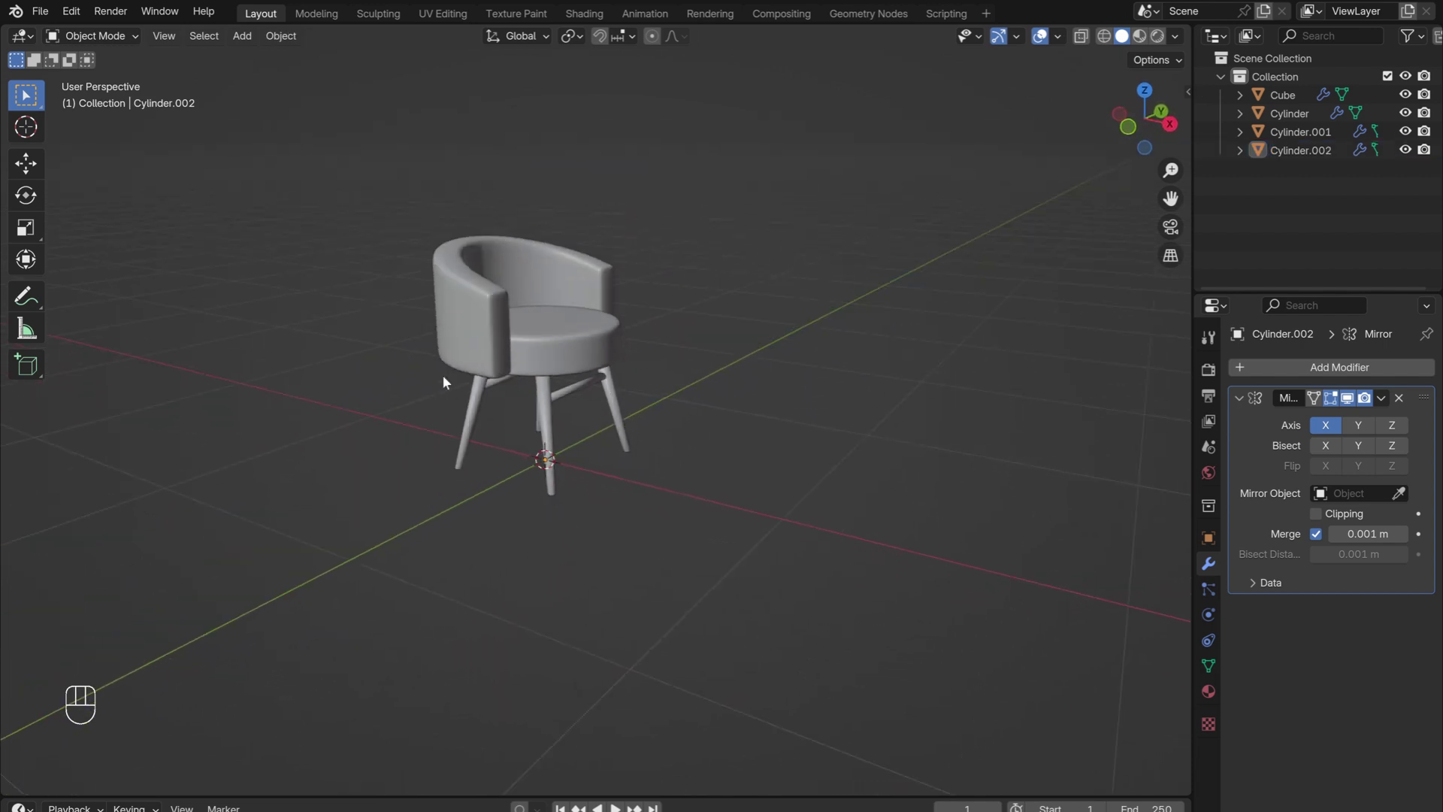
{"action": "key", "text": "shift+a"}
{"action": "key", "text": "r"}
{"action": "key", "text": "Tab"}
{"action": "key", "text": "s"}
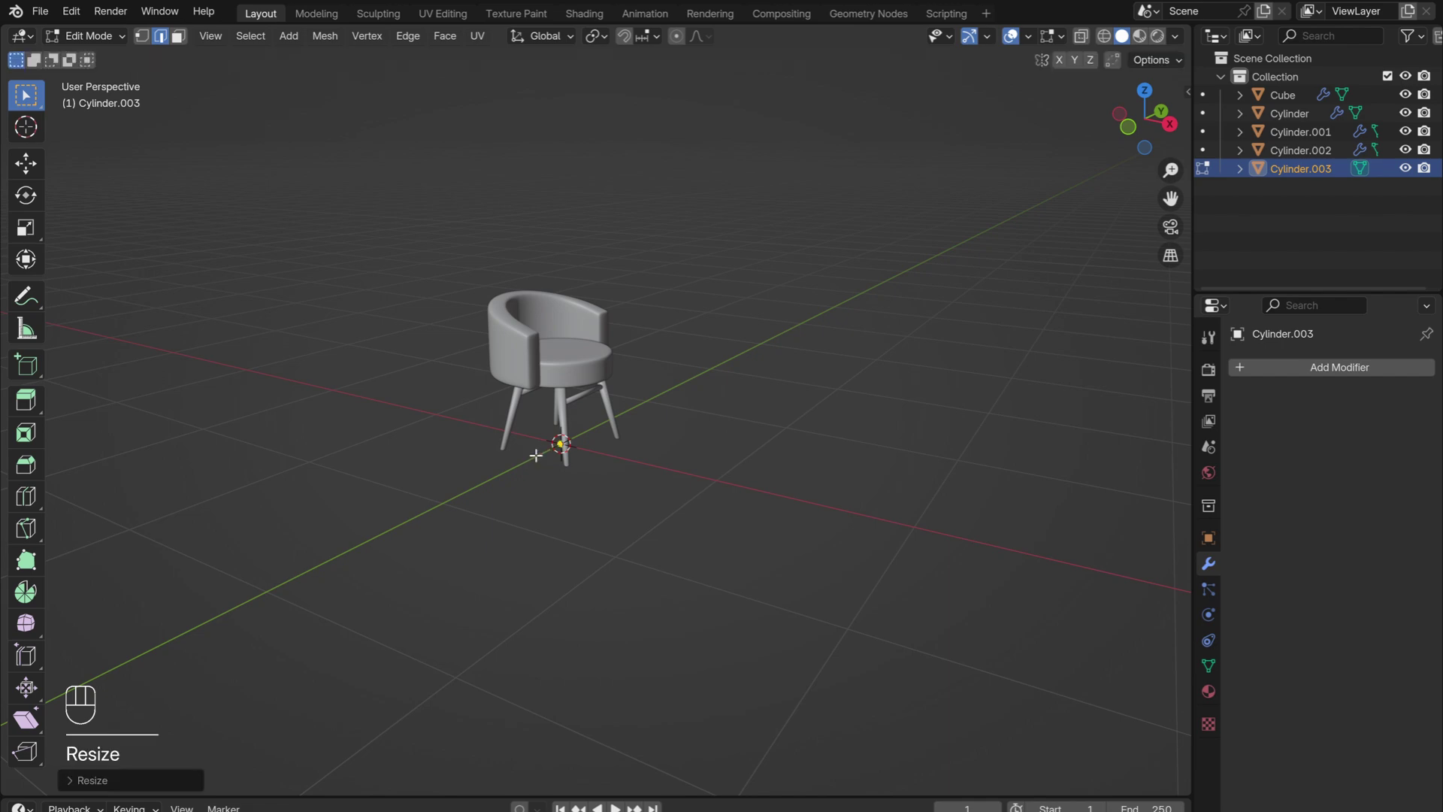
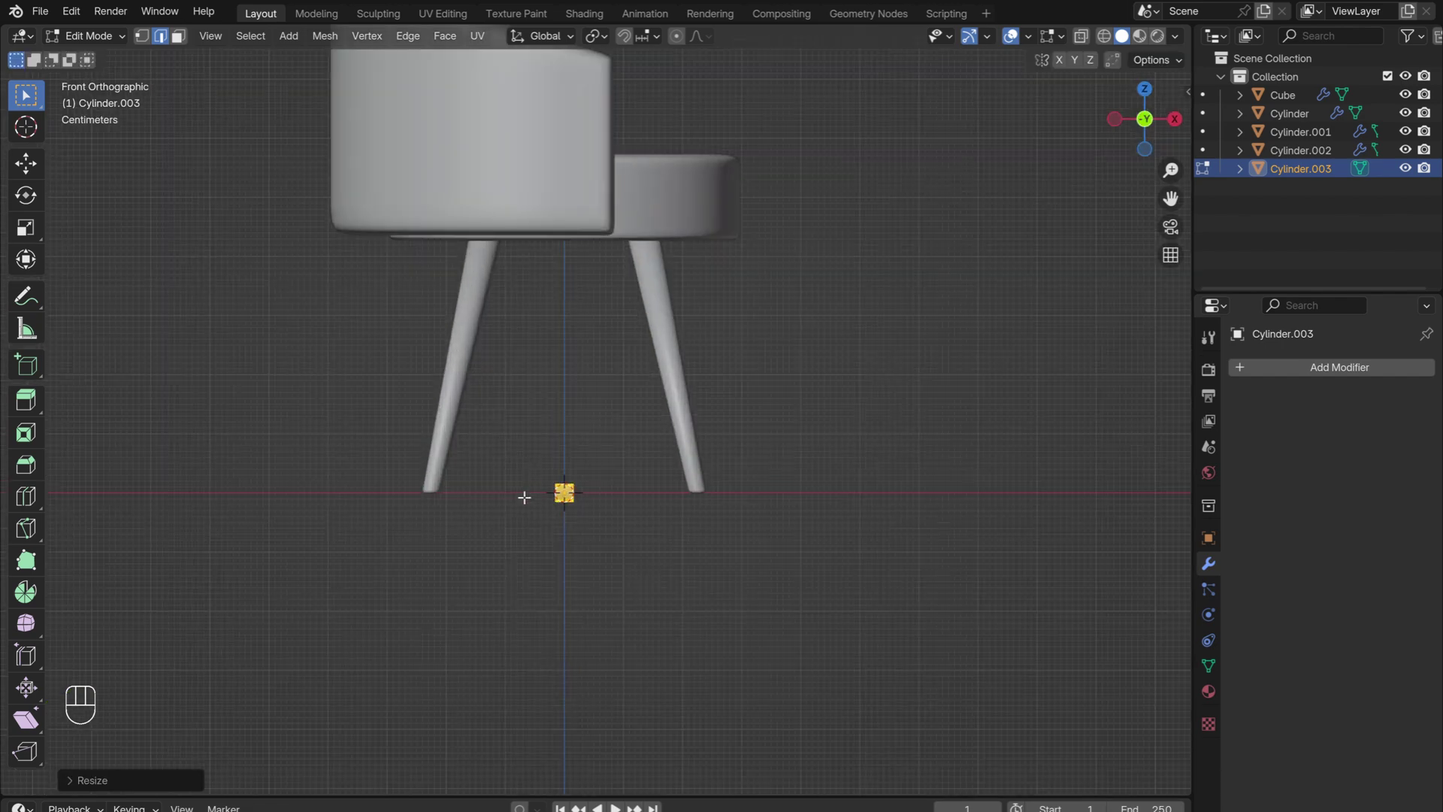
{"action": "key", "text": "s"}
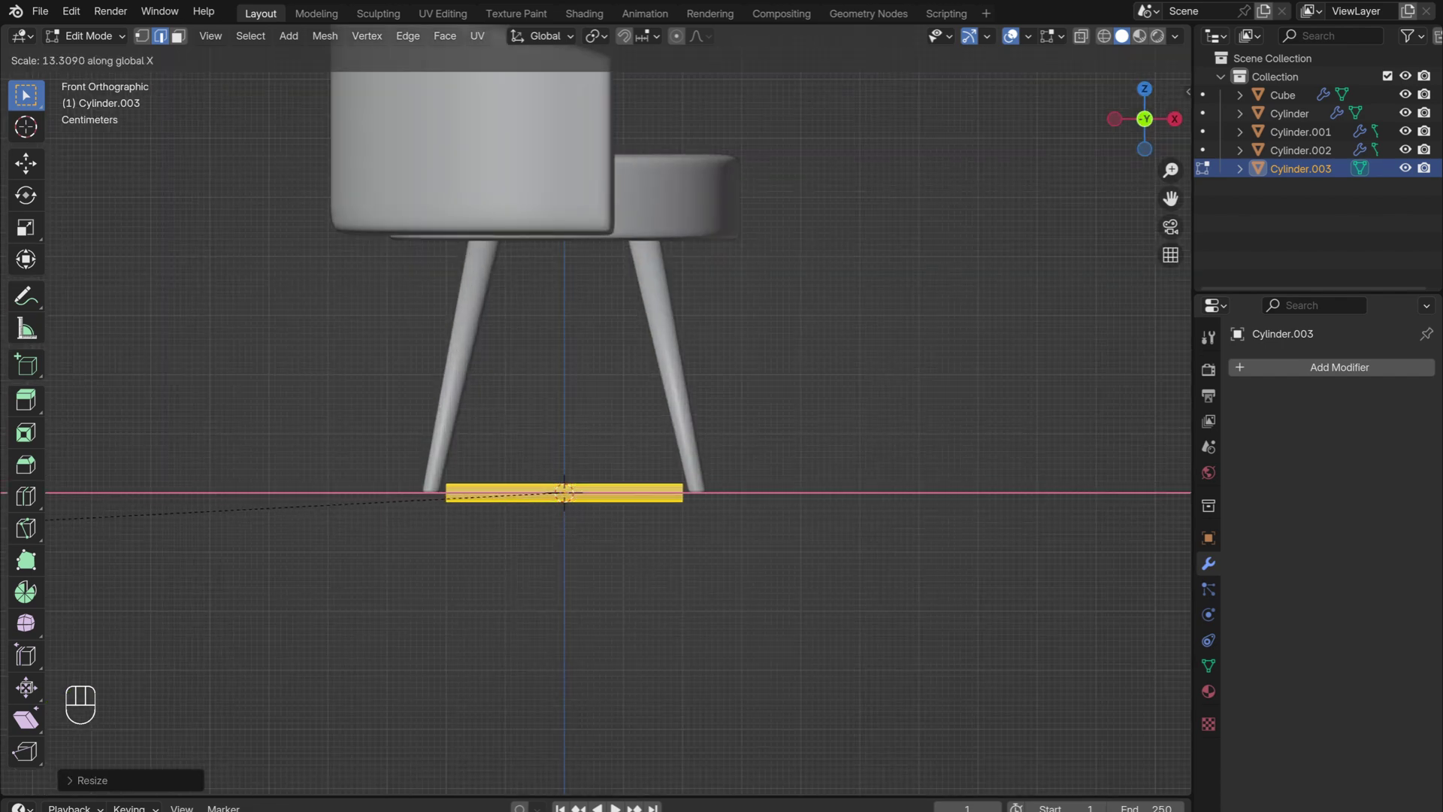
{"action": "key", "text": "g"}
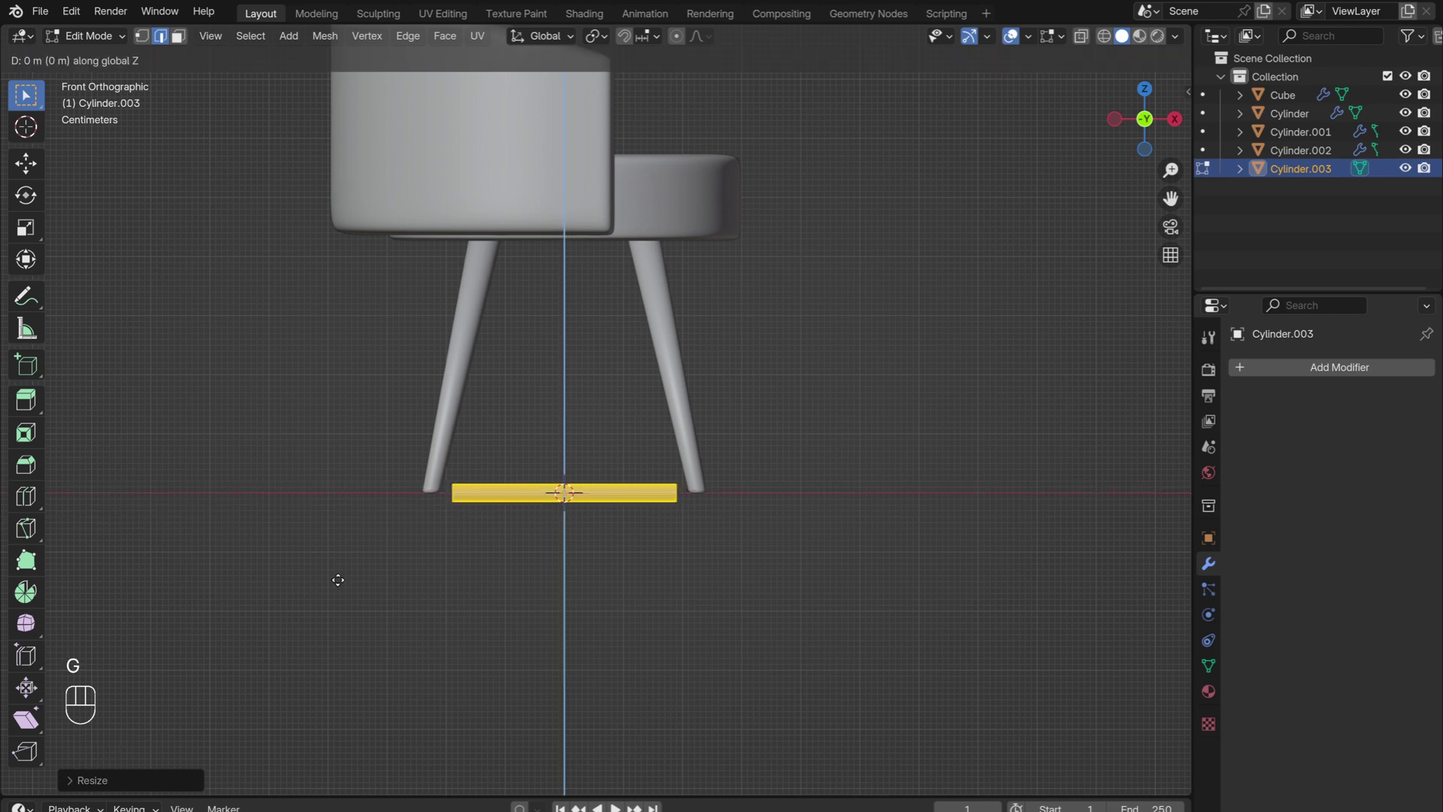
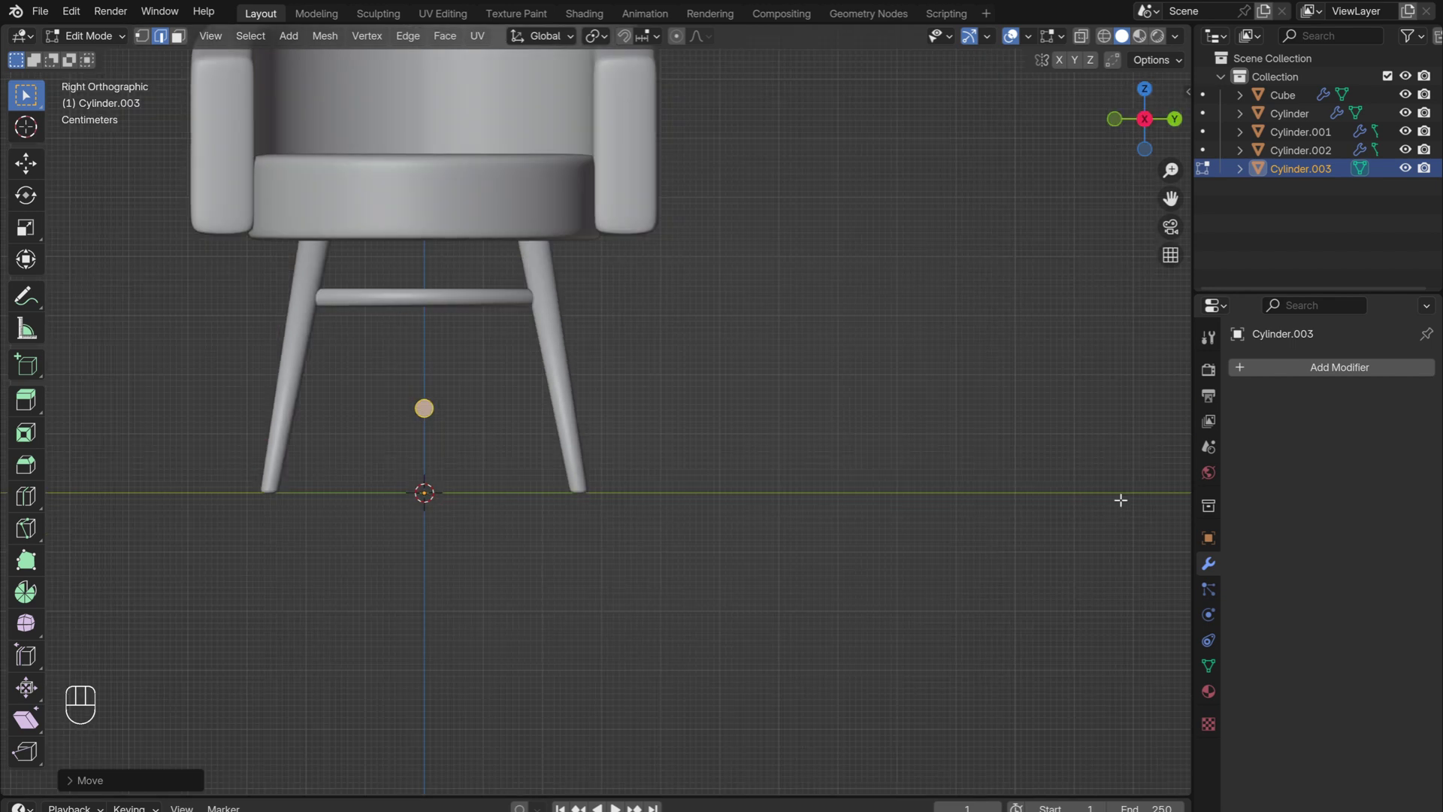
Mirror the rod on Y instead of X and push it outward so its front-to-back copy appears.
{"action": "left_click_drag", "start_coordinate": [1282, 374], "coordinate": [1049, 495]}
{"action": "left_click", "coordinate": [1357, 426]}
{"action": "left_click", "coordinate": [1335, 431]}
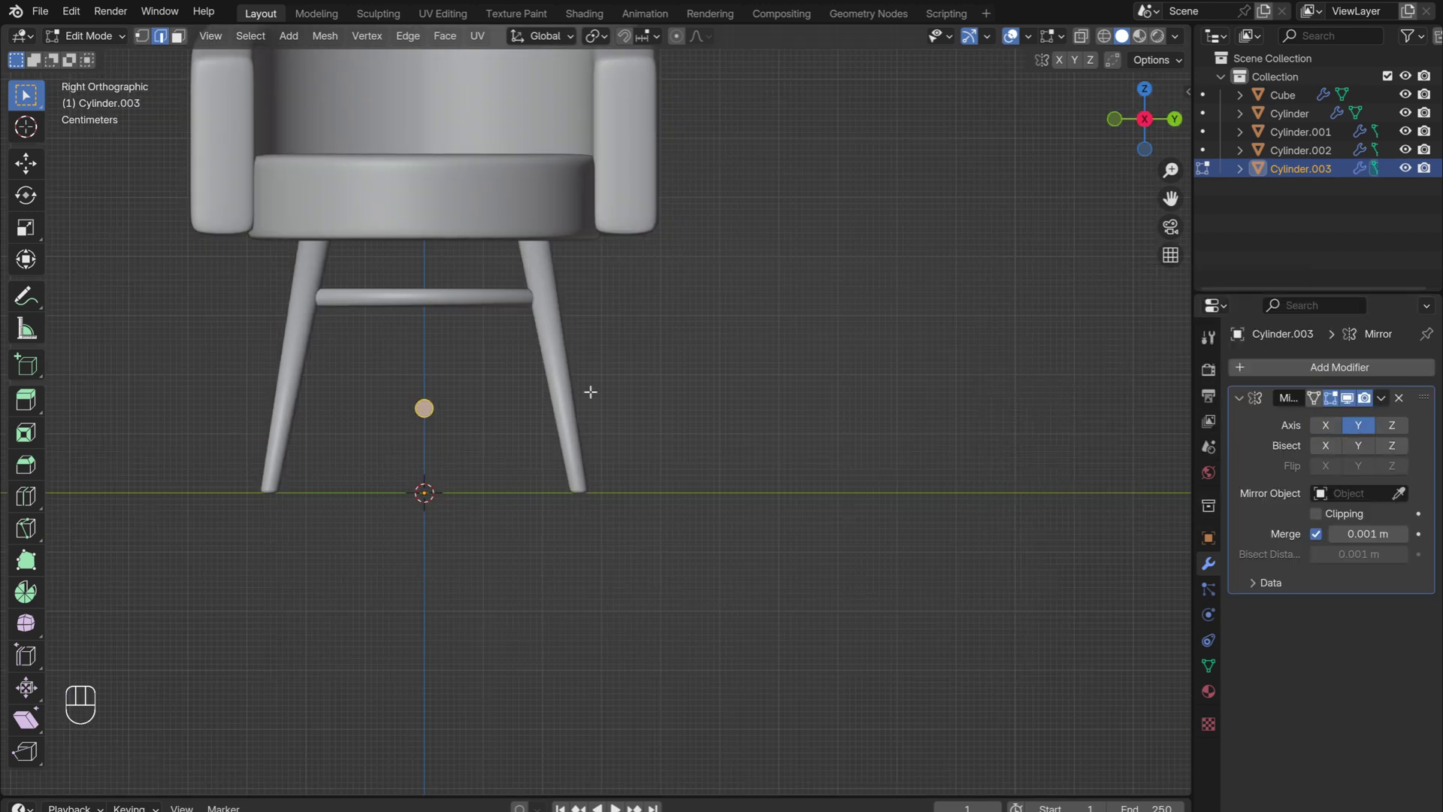
{"action": "key", "text": "g"}
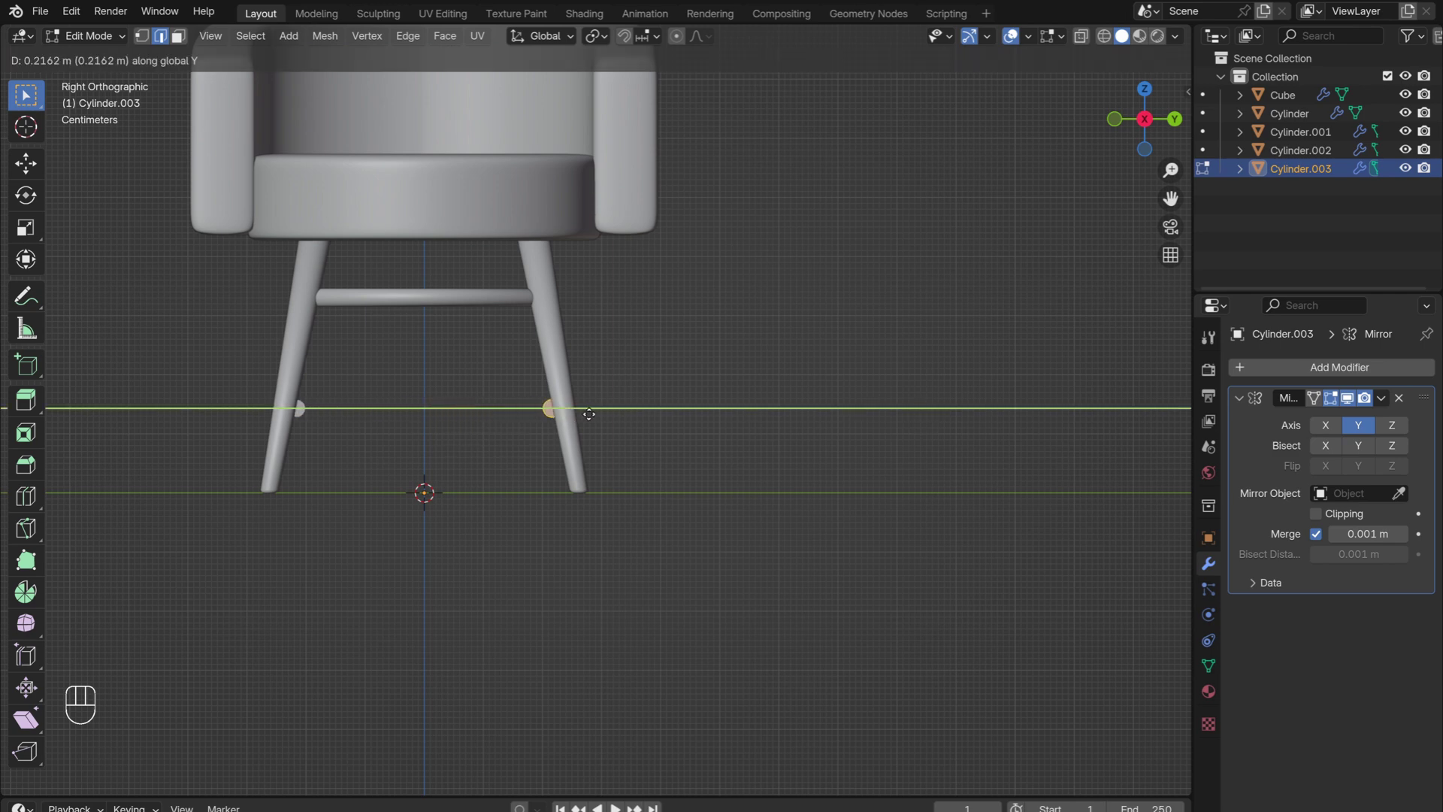
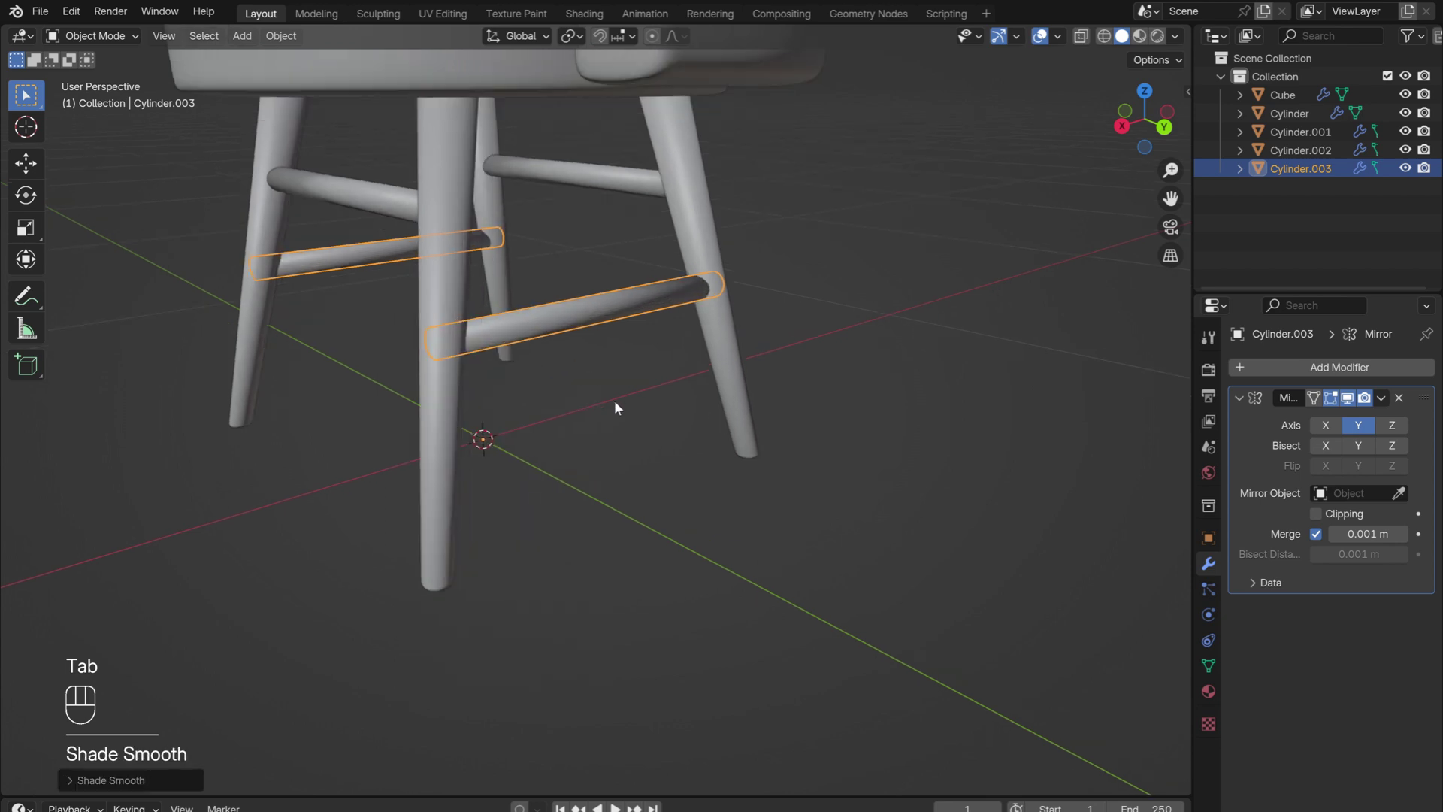
{"action": "left_click_drag", "start_coordinate": [367, 295], "coordinate": [584, 278]}
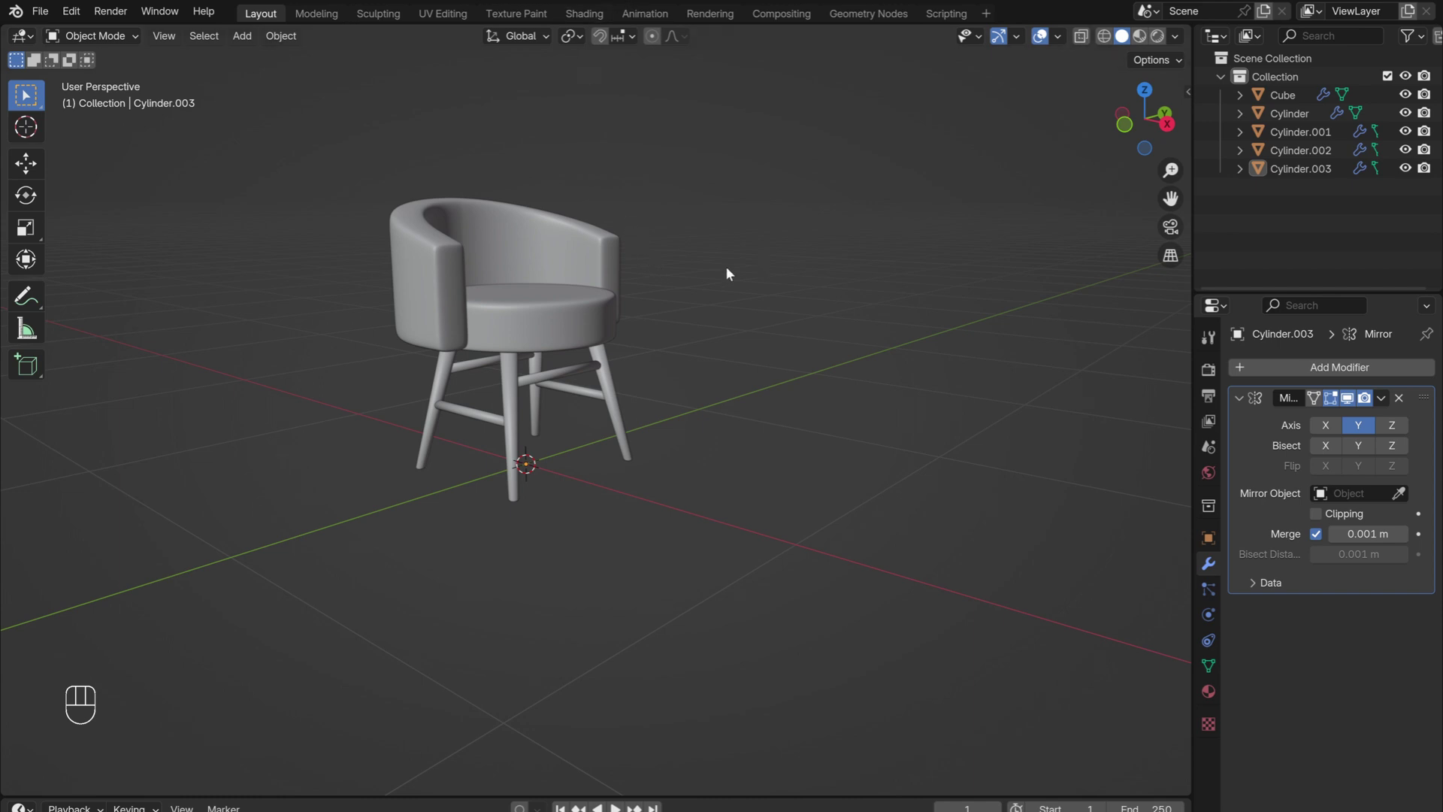
Give the seat a hair particle system with 10,000 hairs at 0.01 m and interpolated children.
{"action": "left_click", "coordinate": [570, 318]}
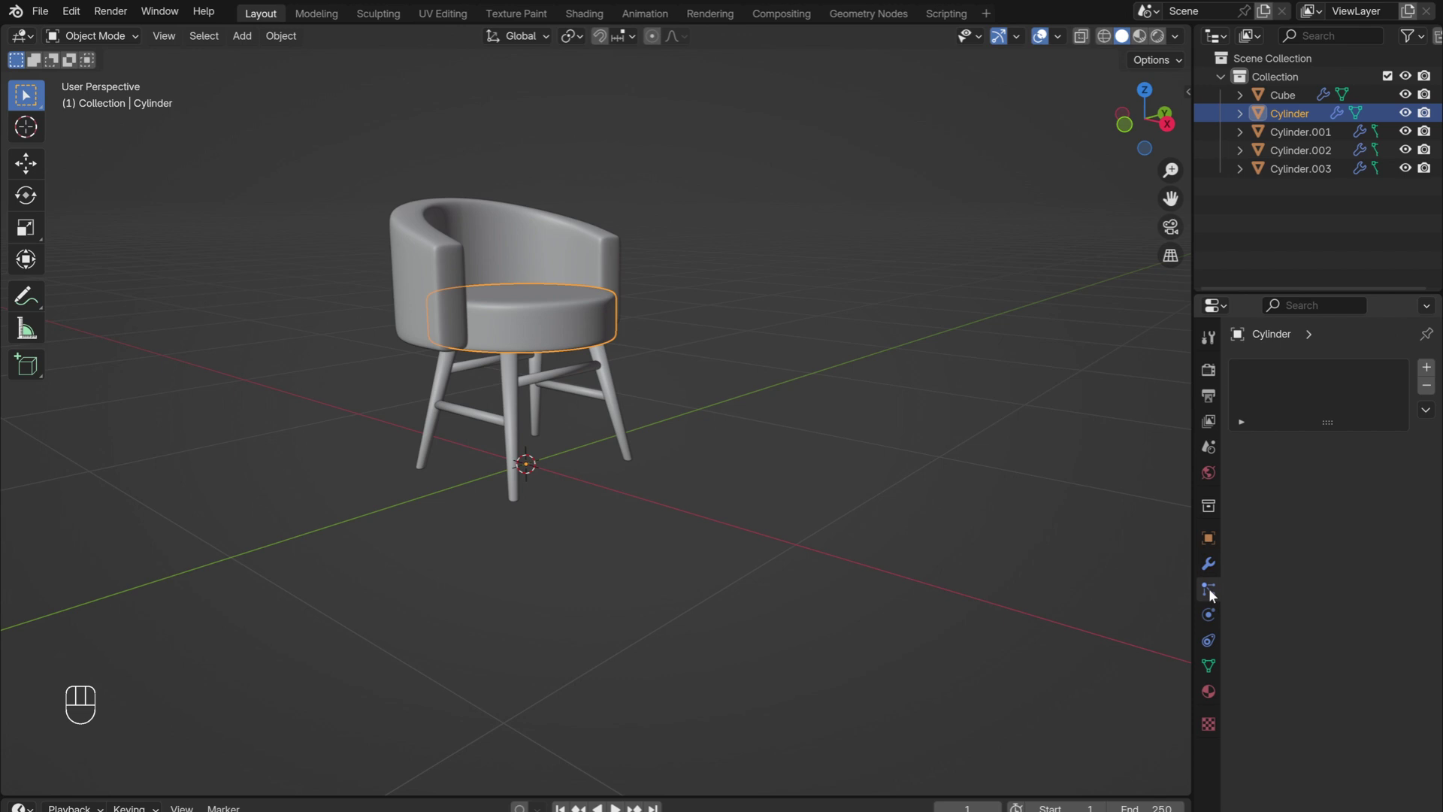
{"action": "left_click", "coordinate": [1434, 369]}
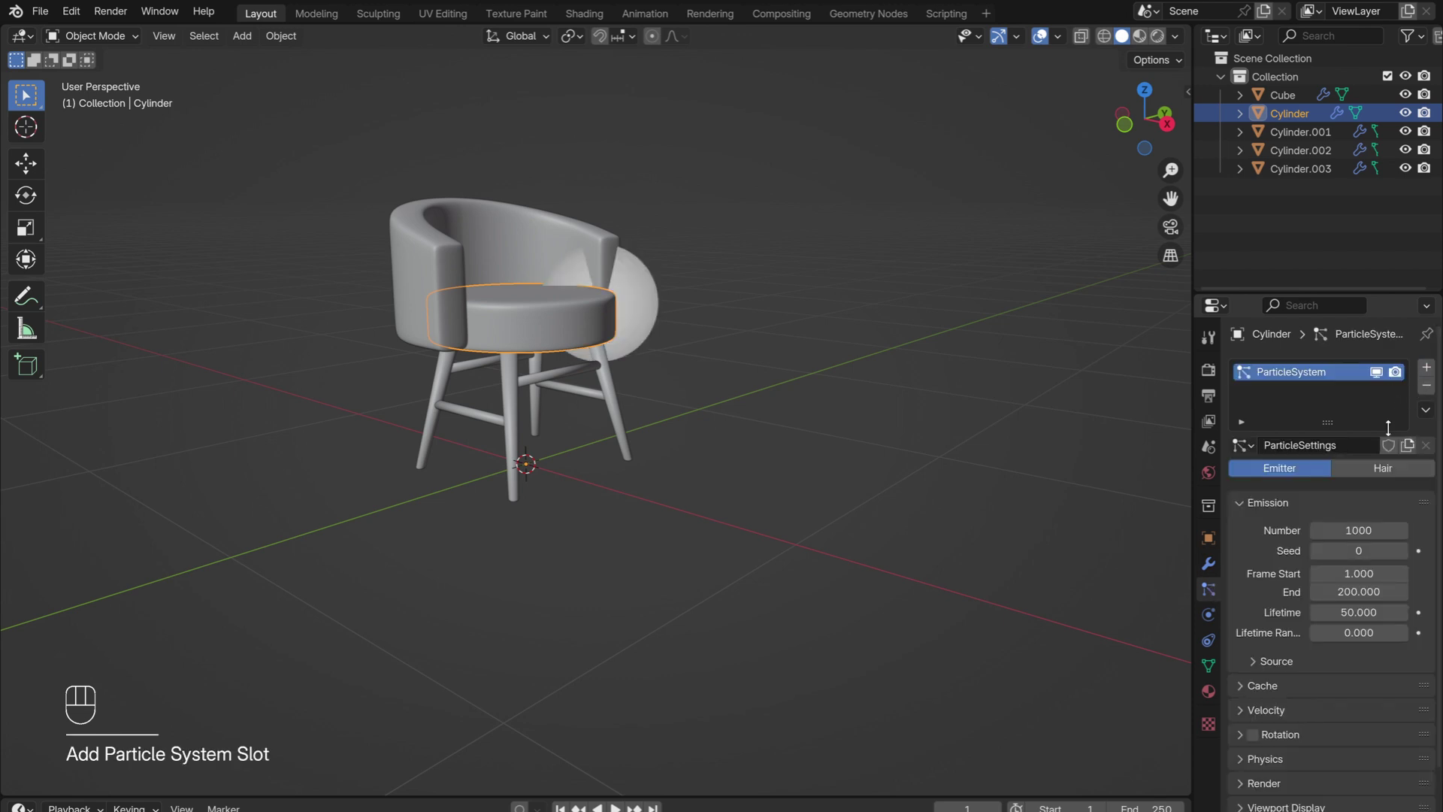
{"action": "left_click", "coordinate": [1400, 473]}
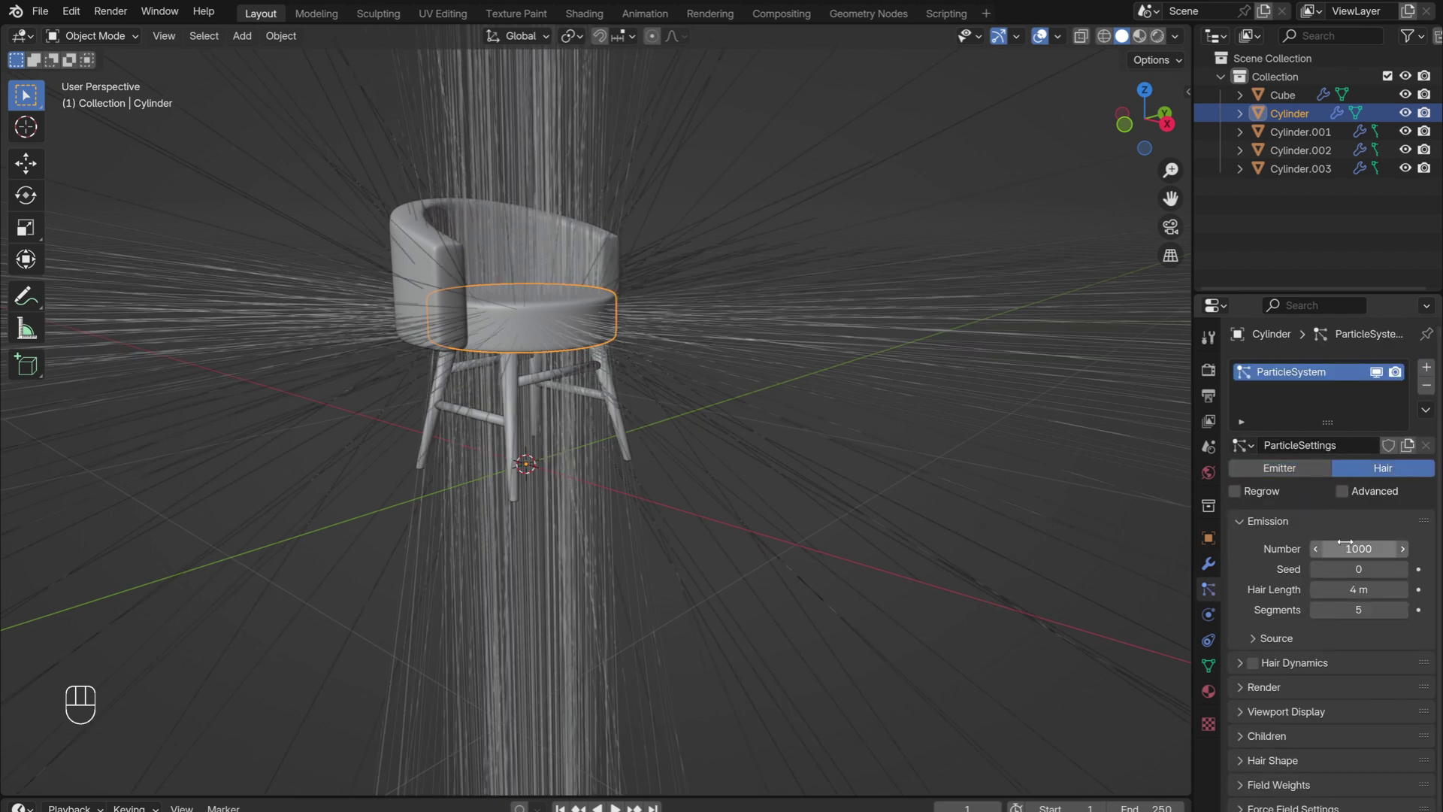
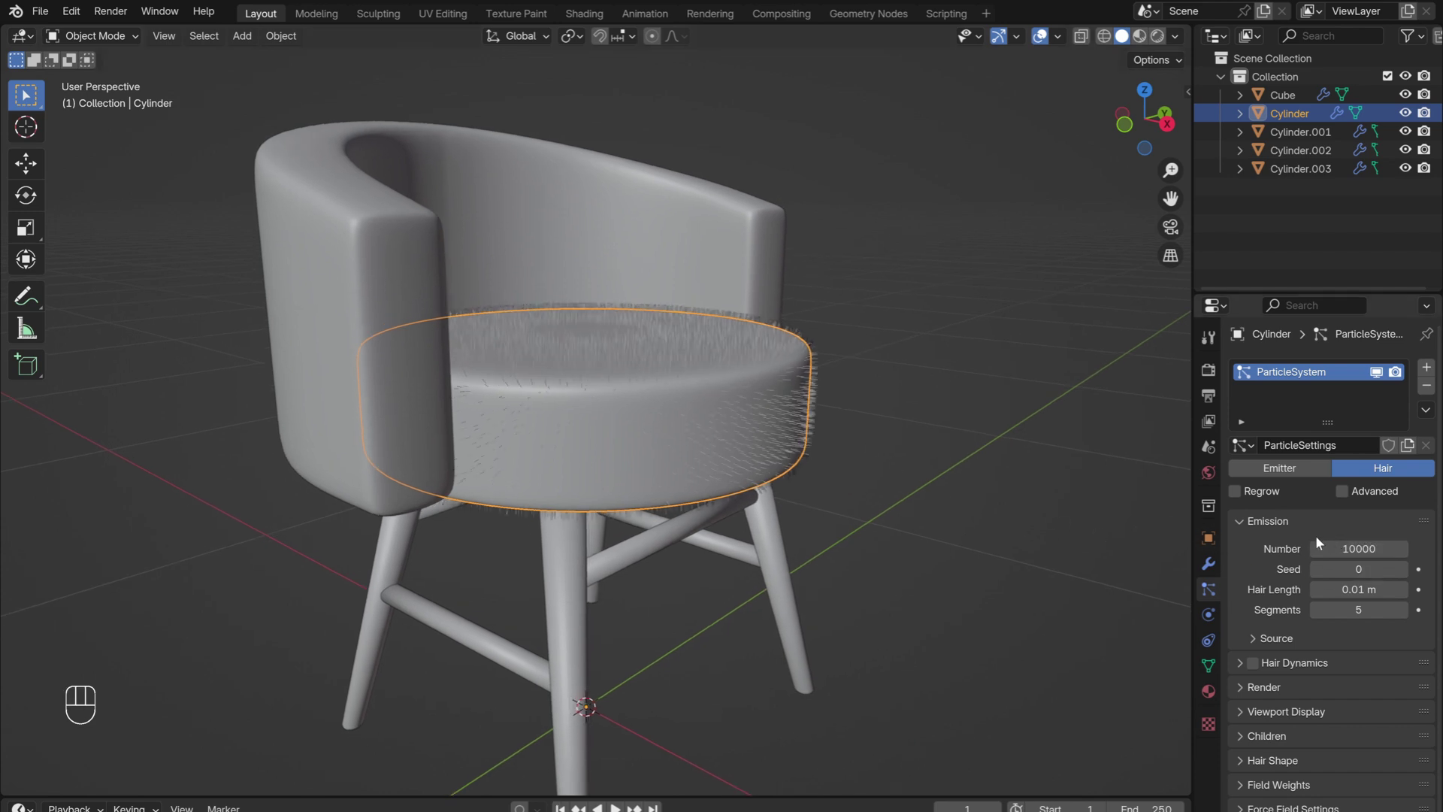
{"action": "left_click", "coordinate": [1245, 707]}
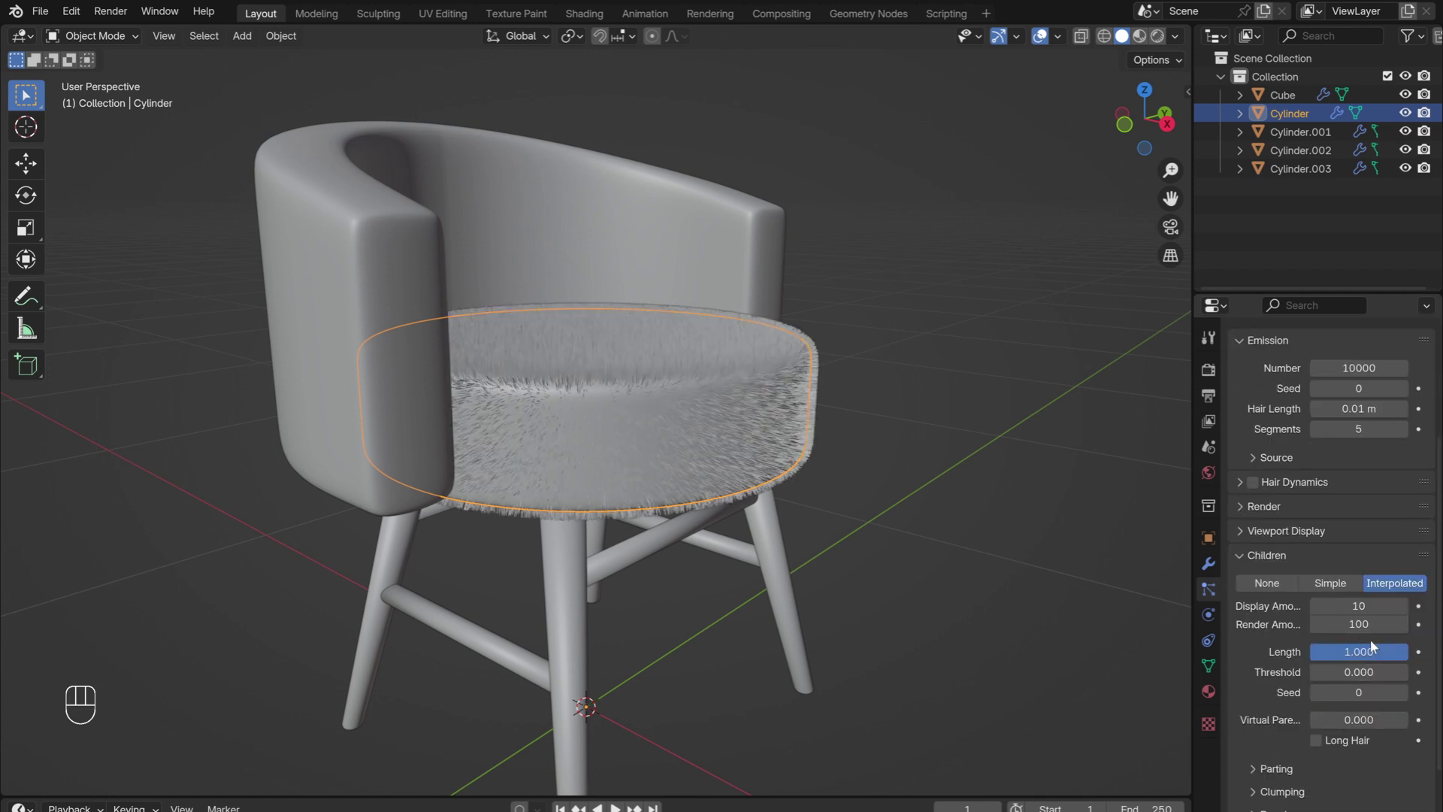
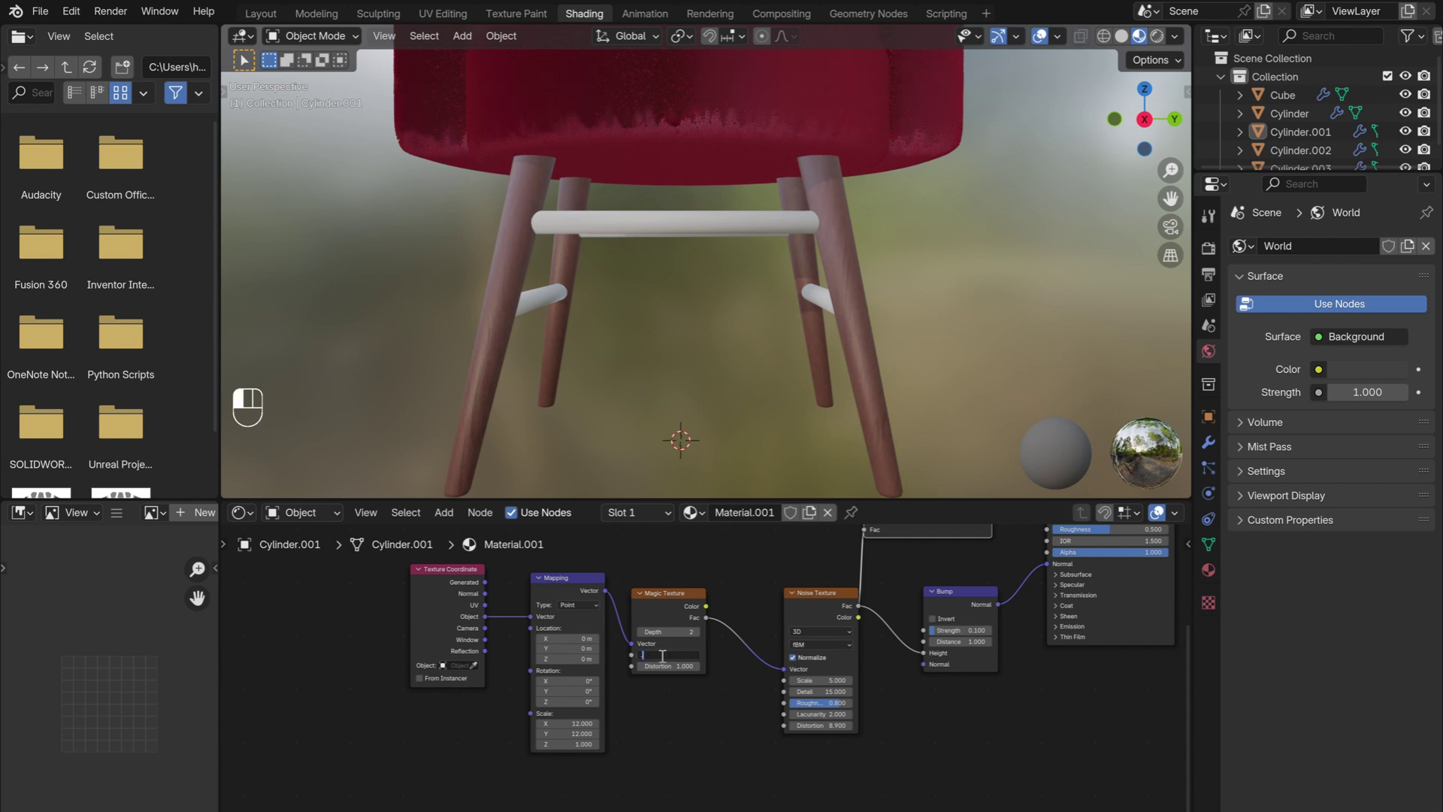
Link the legs' wood material onto the four stretcher rods, viewing the whole chair.
{"action": "left_click_drag", "start_coordinate": [449, 337], "coordinate": [441, 342]}
{"action": "left_click_drag", "start_coordinate": [730, 516], "coordinate": [730, 516]}
{"action": "key", "text": "o"}
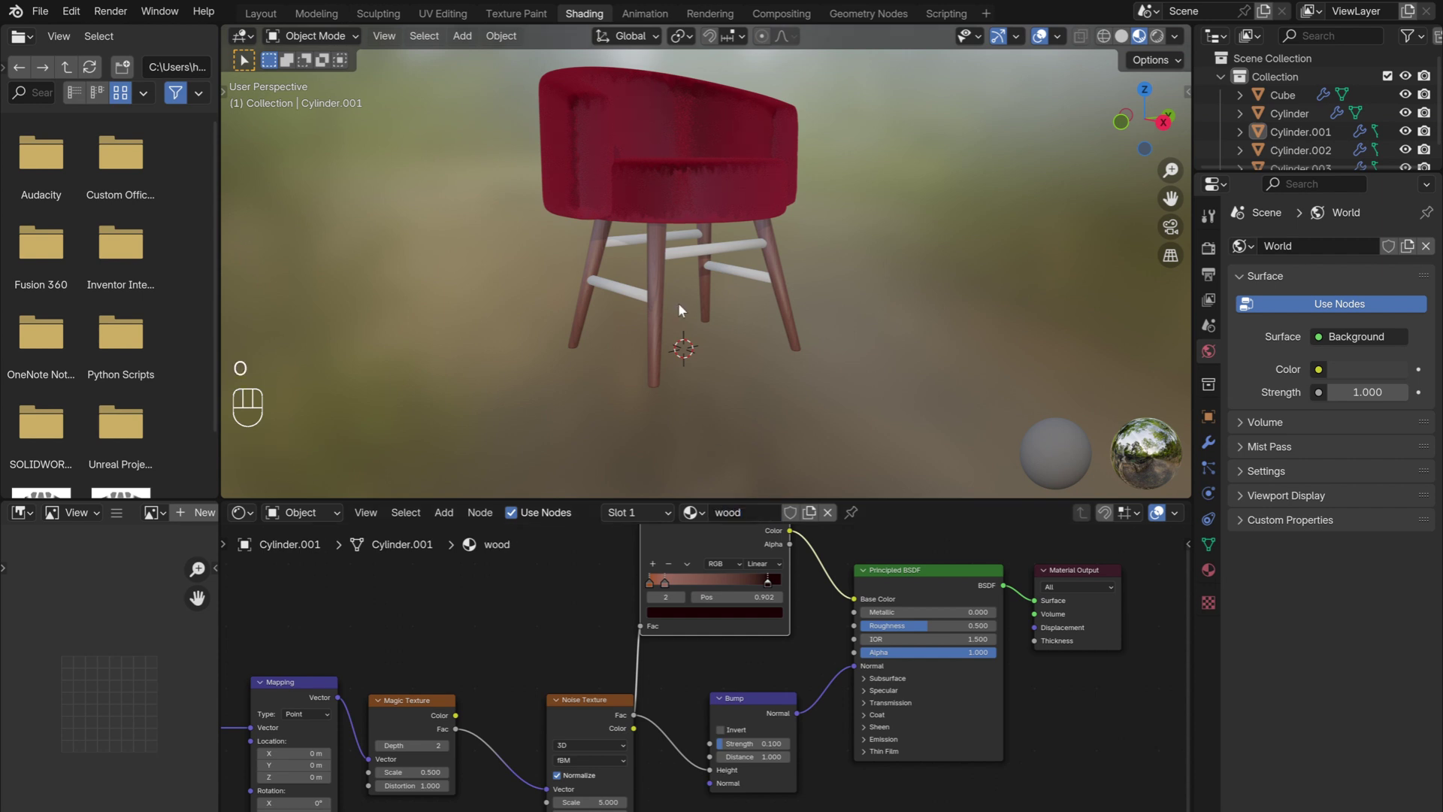
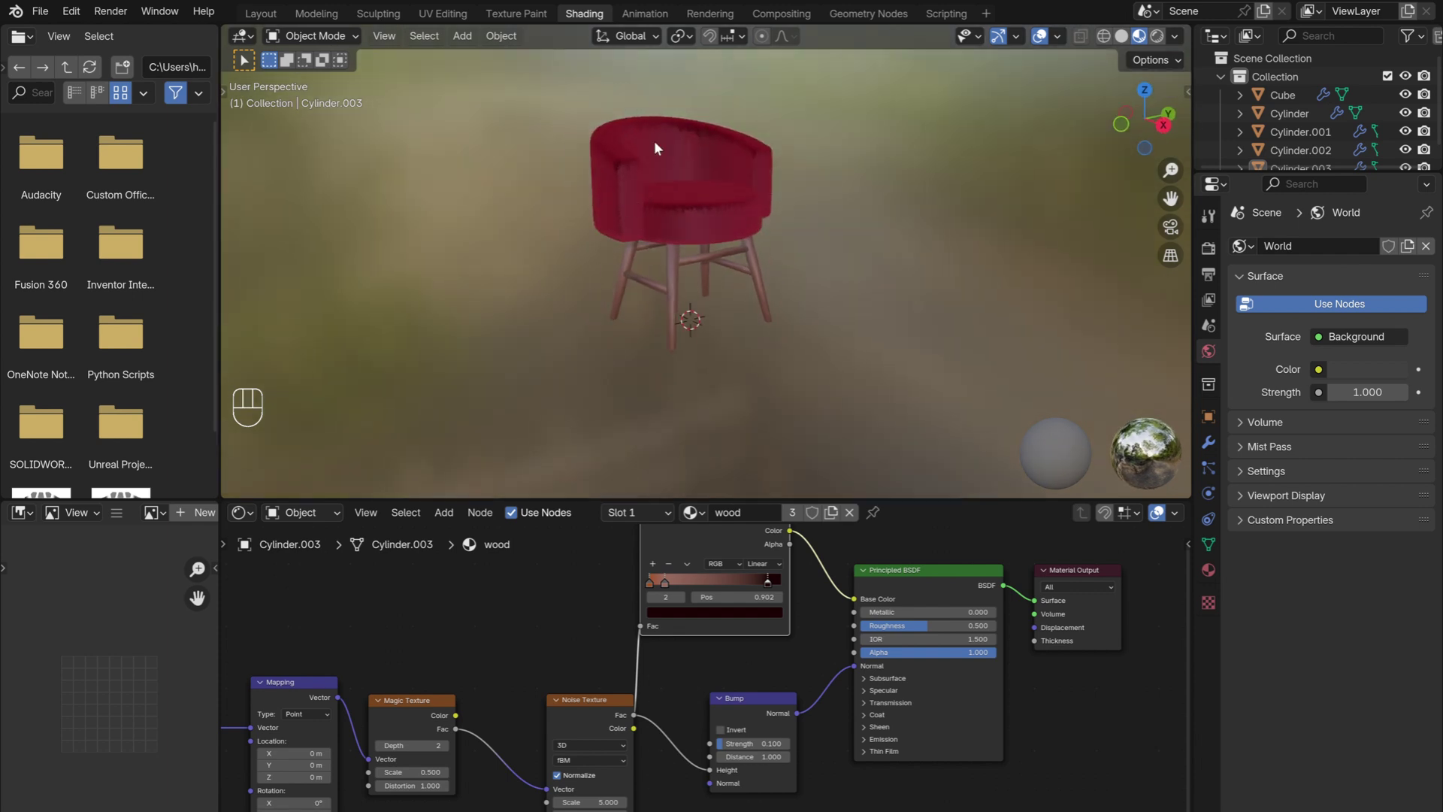
{"action": "left_click_drag", "start_coordinate": [527, 241], "coordinate": [533, 224]}
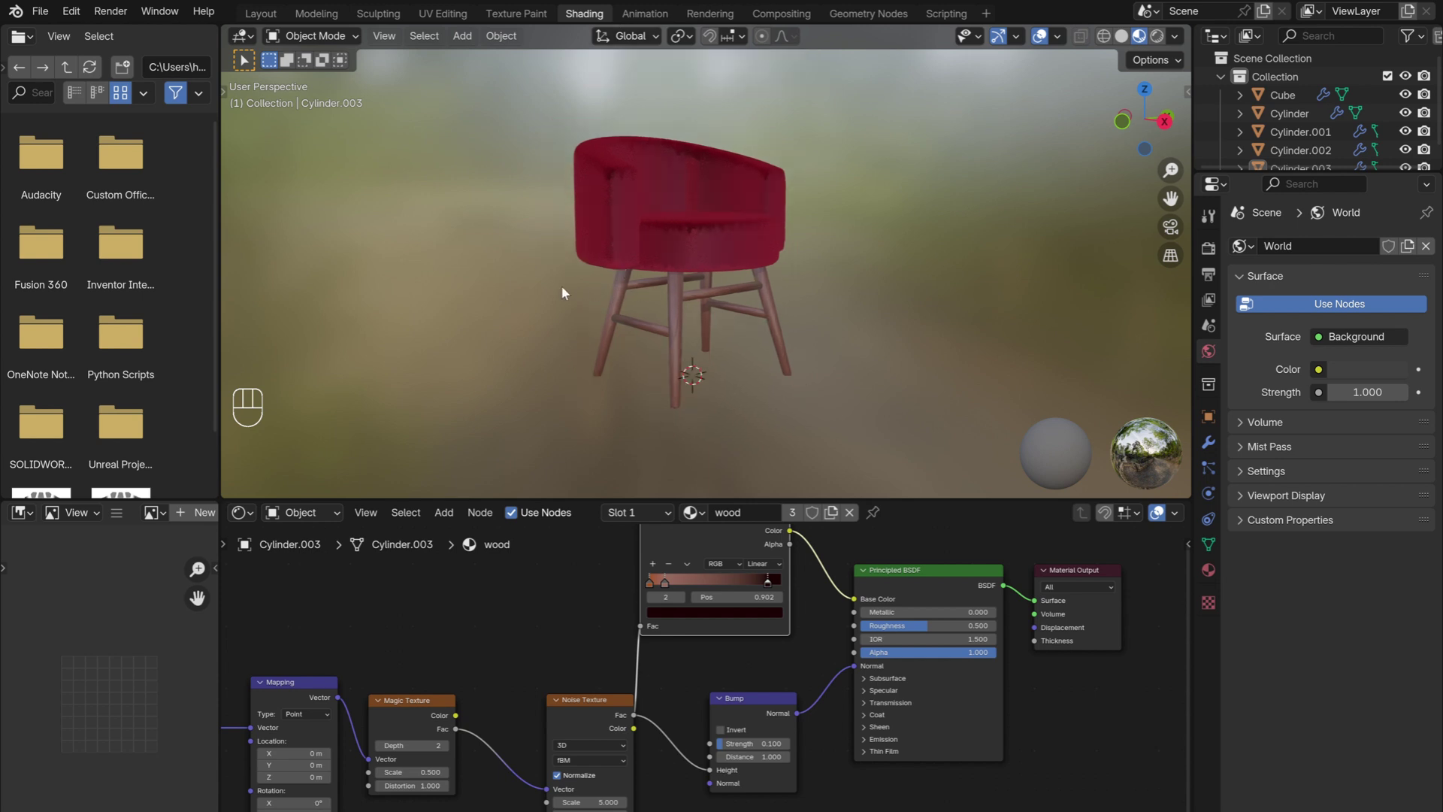
Add a large plane under the chair, extrude its back edge into a wall and bevel the corner round.
{"action": "left_click", "coordinate": [502, 299]}
{"action": "key", "text": "shift+a"}
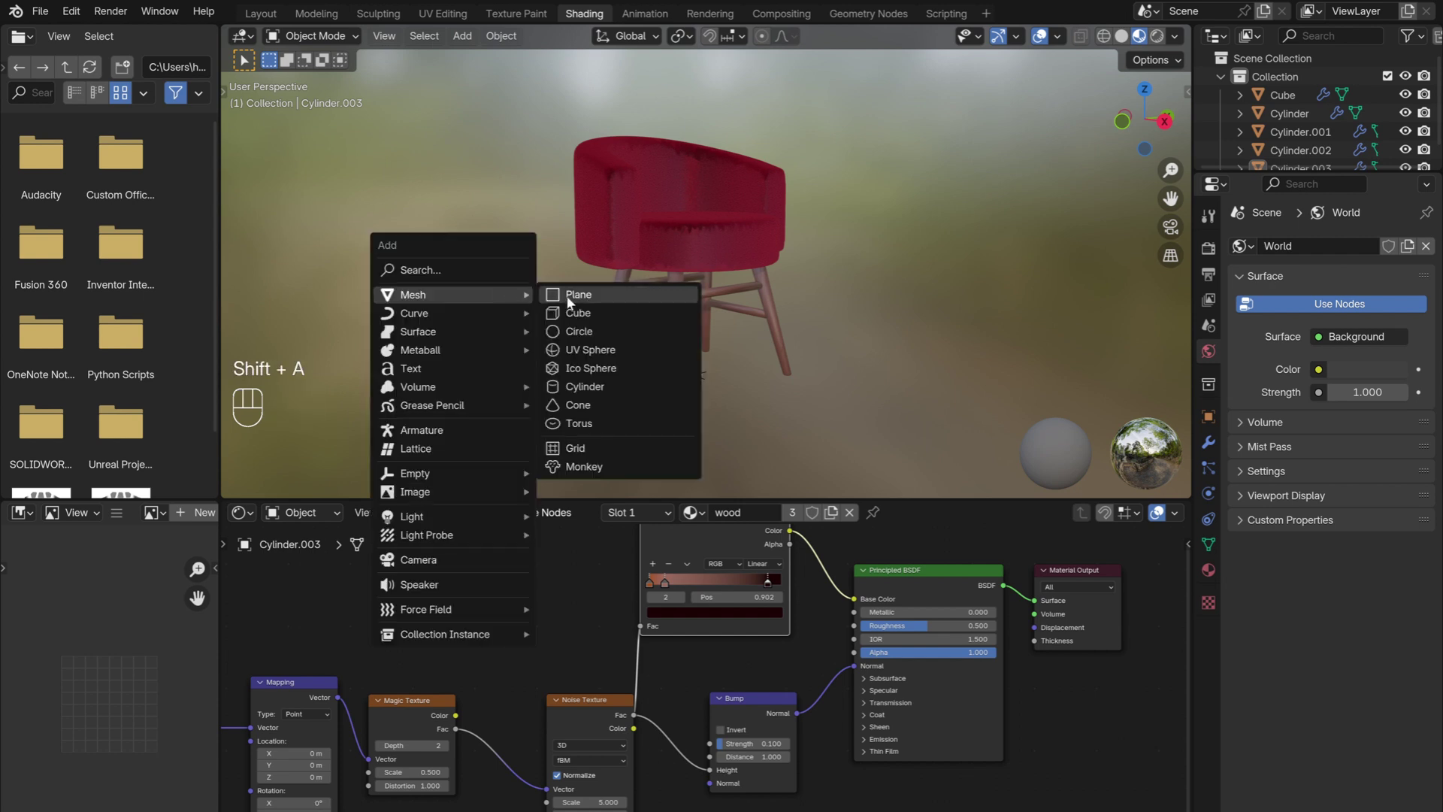
{"action": "key", "text": "Tab"}
{"action": "key", "text": "s"}
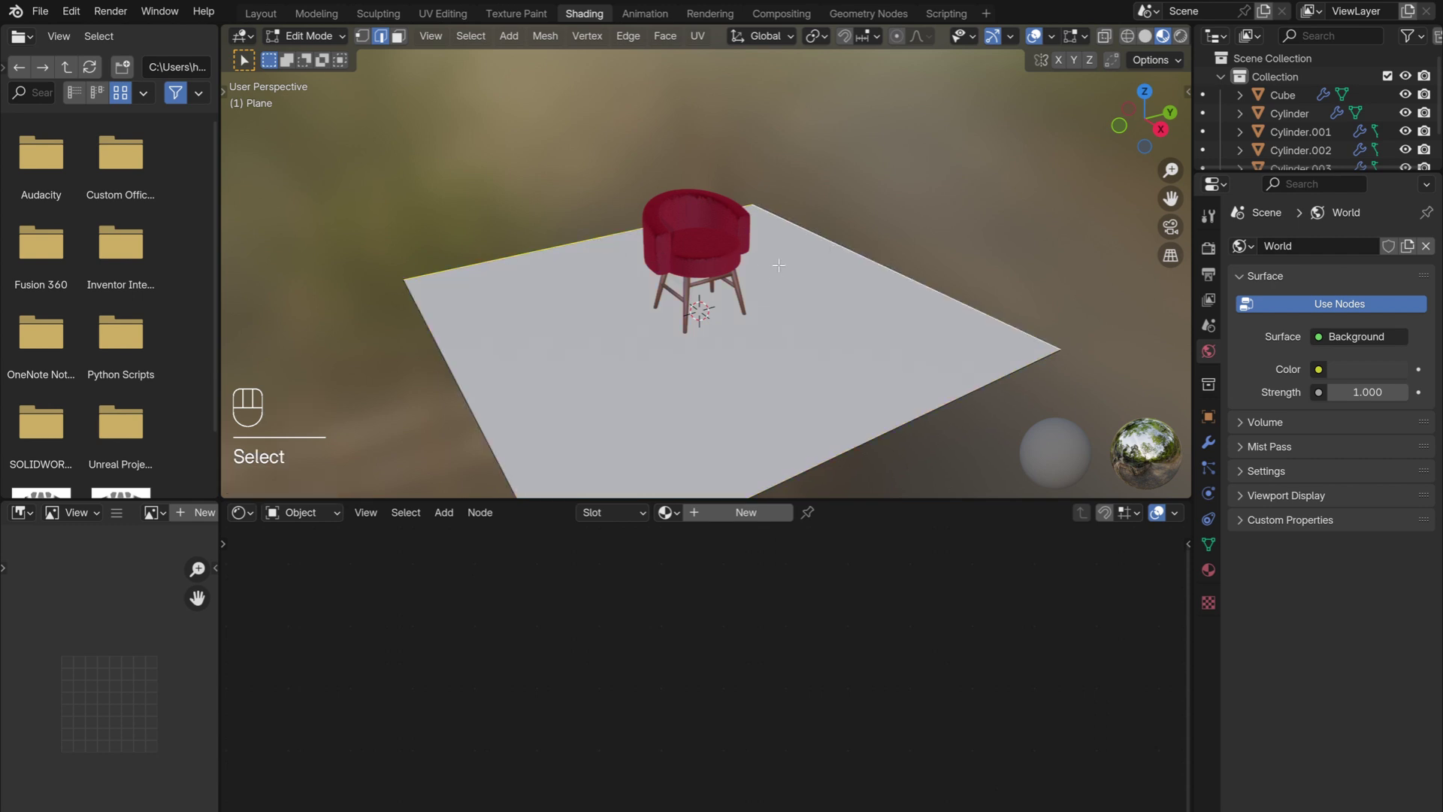
{"action": "key", "text": "e"}
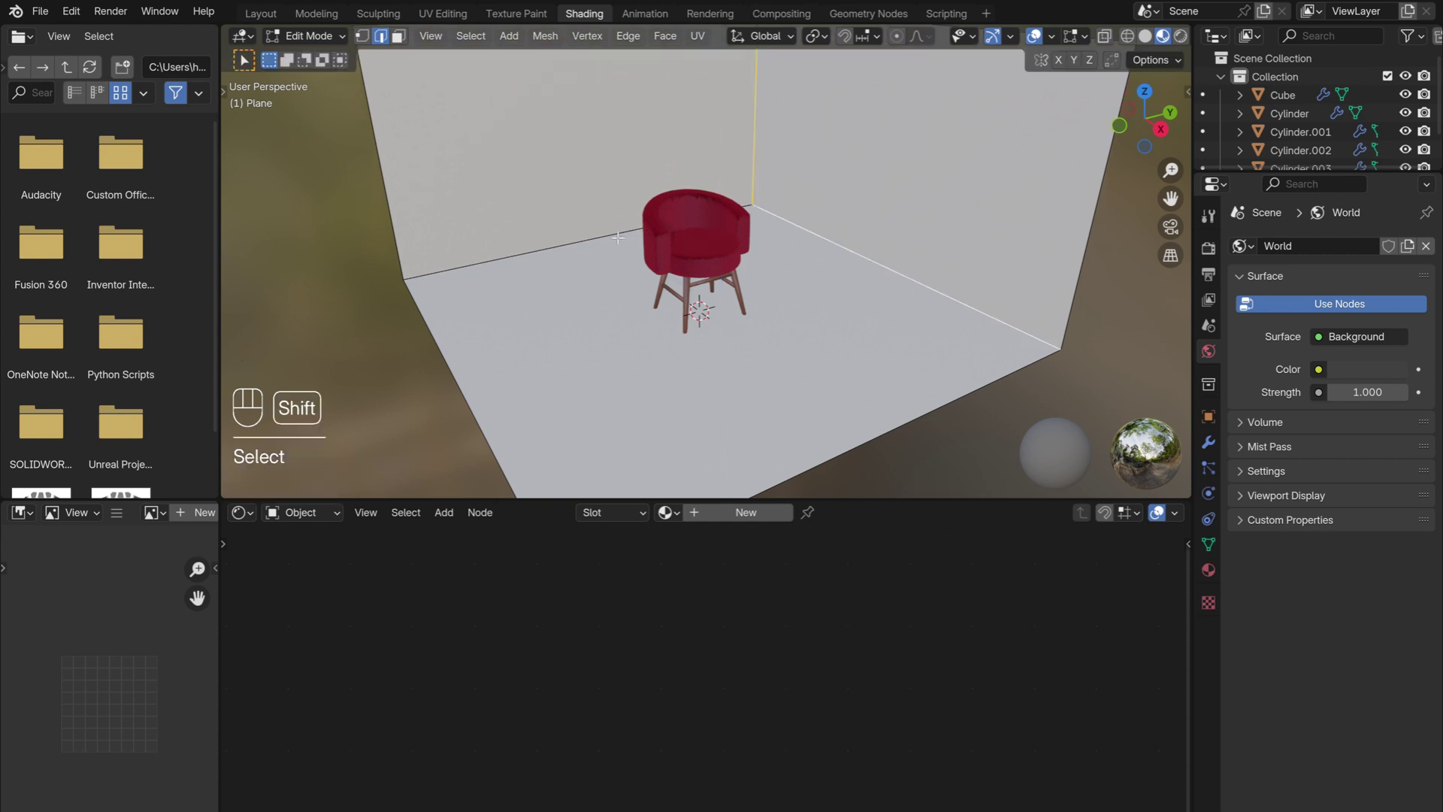
{"action": "key", "text": "ctrl+b"}
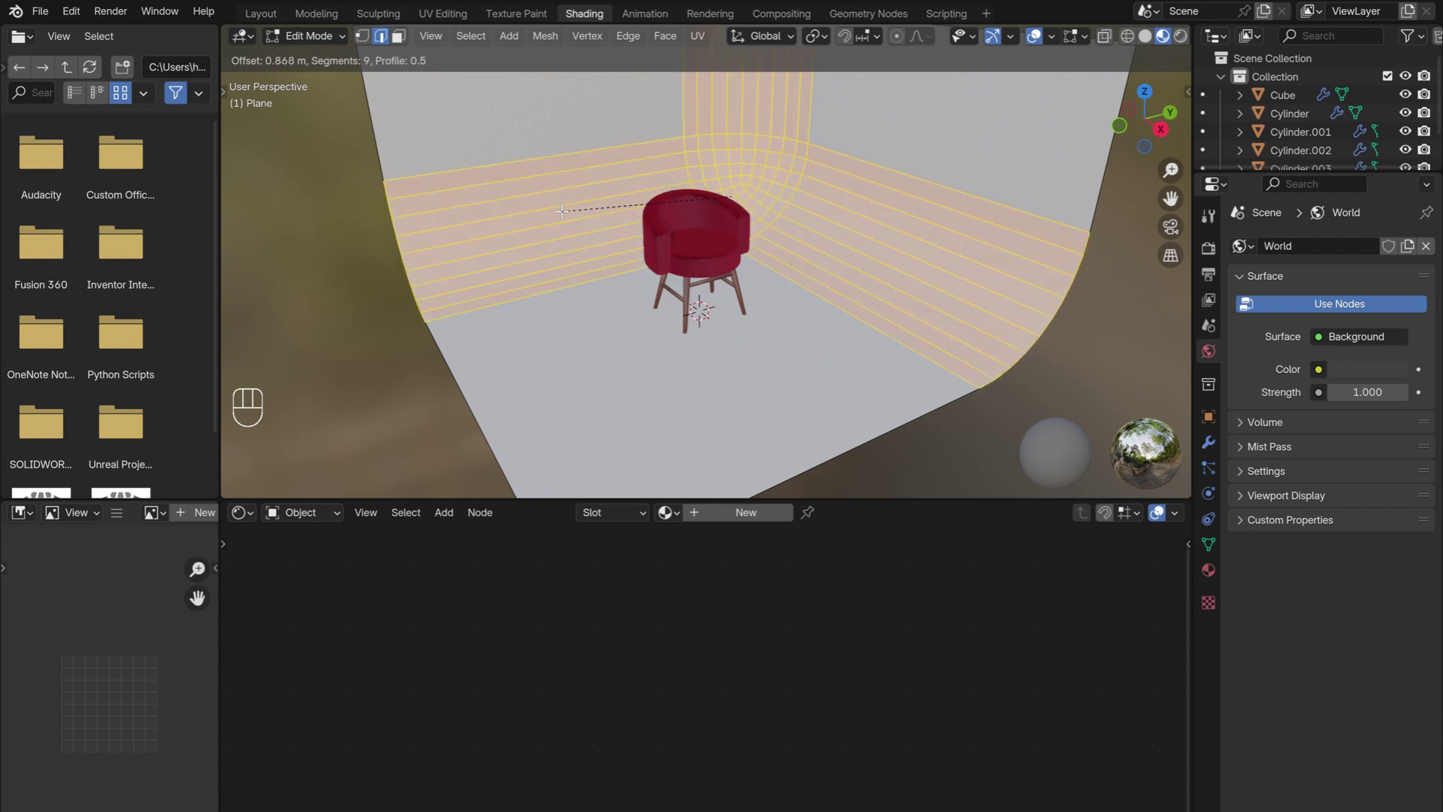
Return to object mode and shade the curved backdrop smooth.
{"action": "key", "text": "Tab"}
{"action": "left_click", "coordinate": [561, 276]}
{"action": "left_click_drag", "start_coordinate": [533, 299], "coordinate": [592, 268]}
{"action": "left_click", "coordinate": [587, 247]}
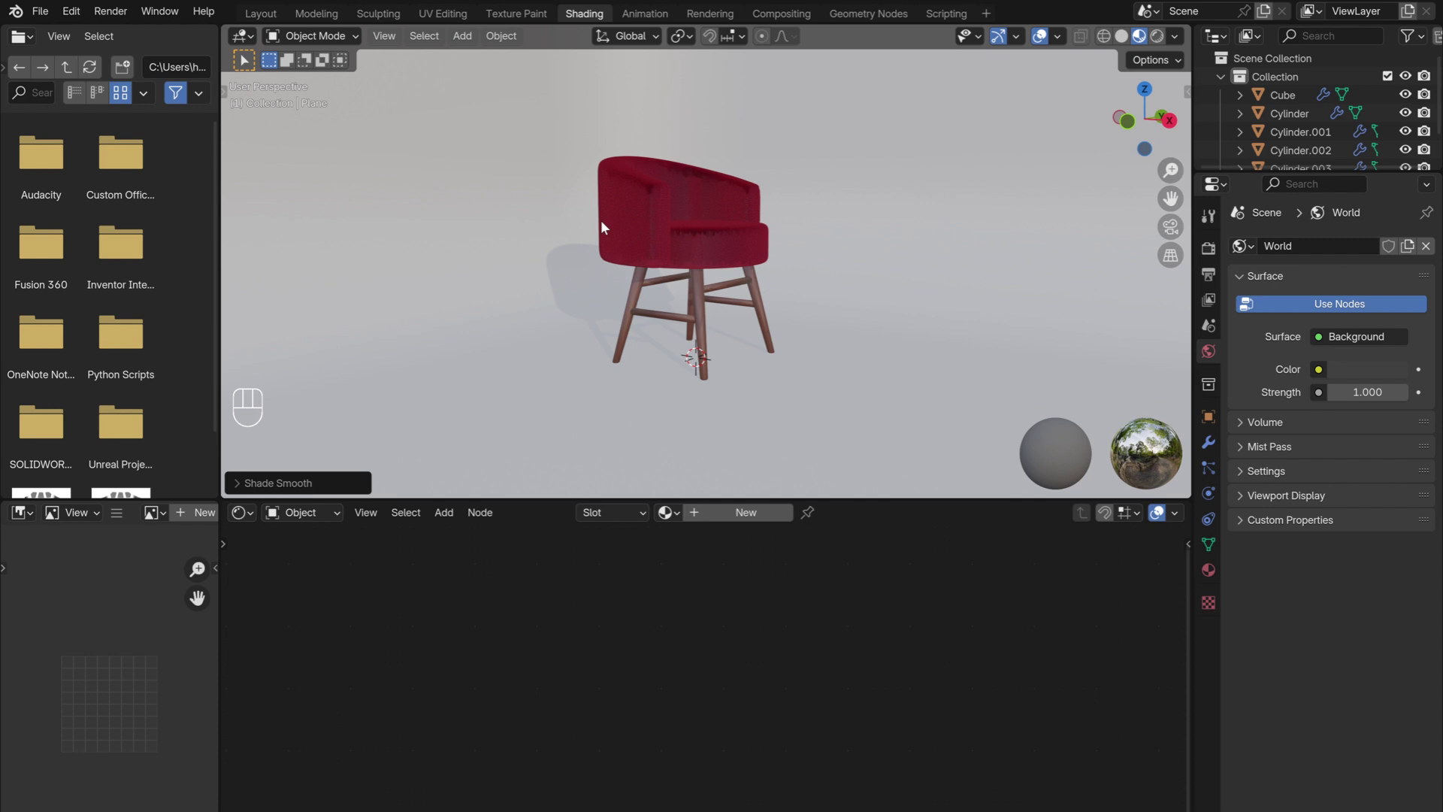
Add a camera aligned to the view, with 1920×1920 output and a 70 mm focal length.
{"action": "left_click", "coordinate": [555, 236]}
{"action": "key", "text": "shift+a"}
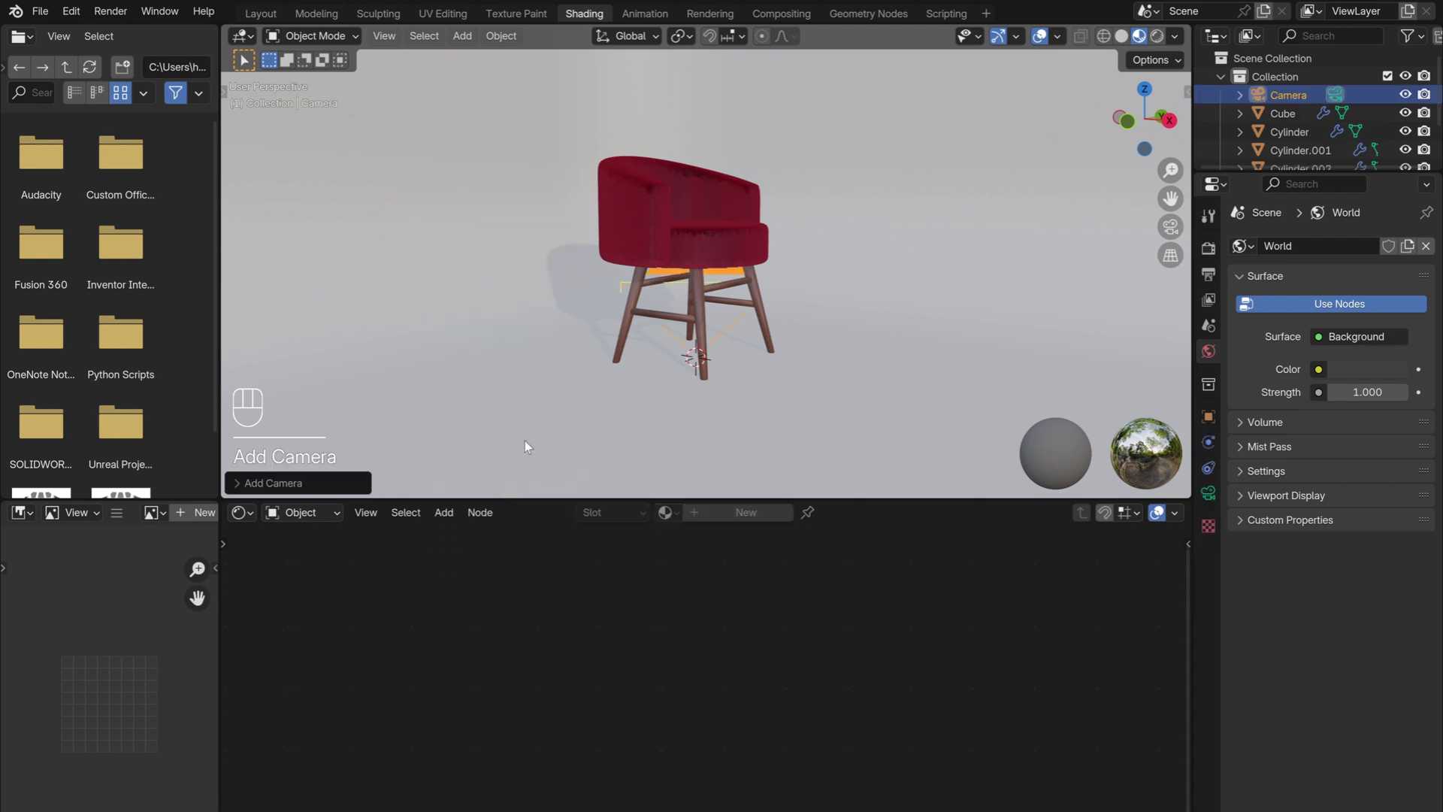
{"action": "left_click_drag", "start_coordinate": [391, 40], "coordinate": [681, 347]}
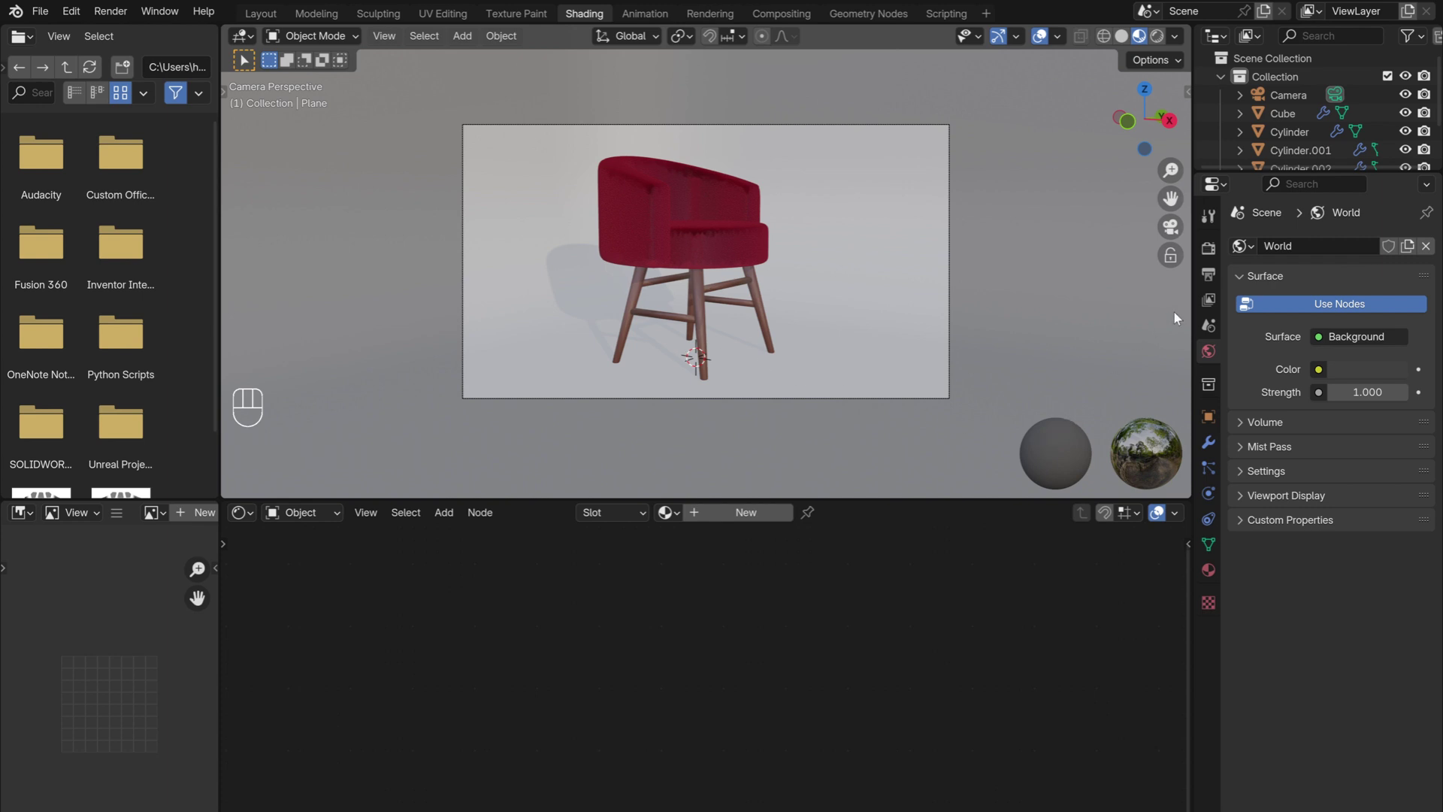
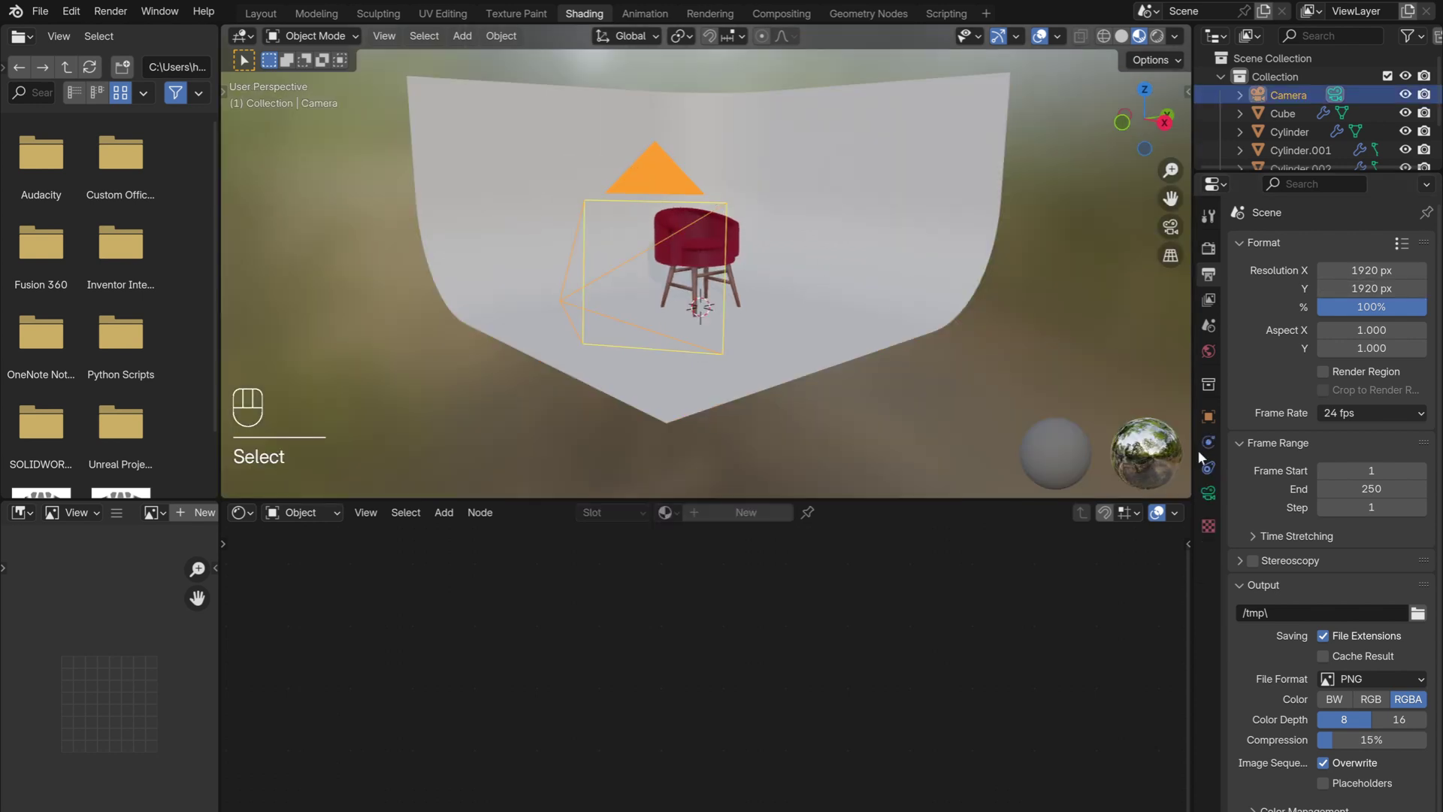
{"action": "left_click", "coordinate": [1209, 501]}
{"action": "left_click_drag", "start_coordinate": [1177, 231], "coordinate": [688, 233]}
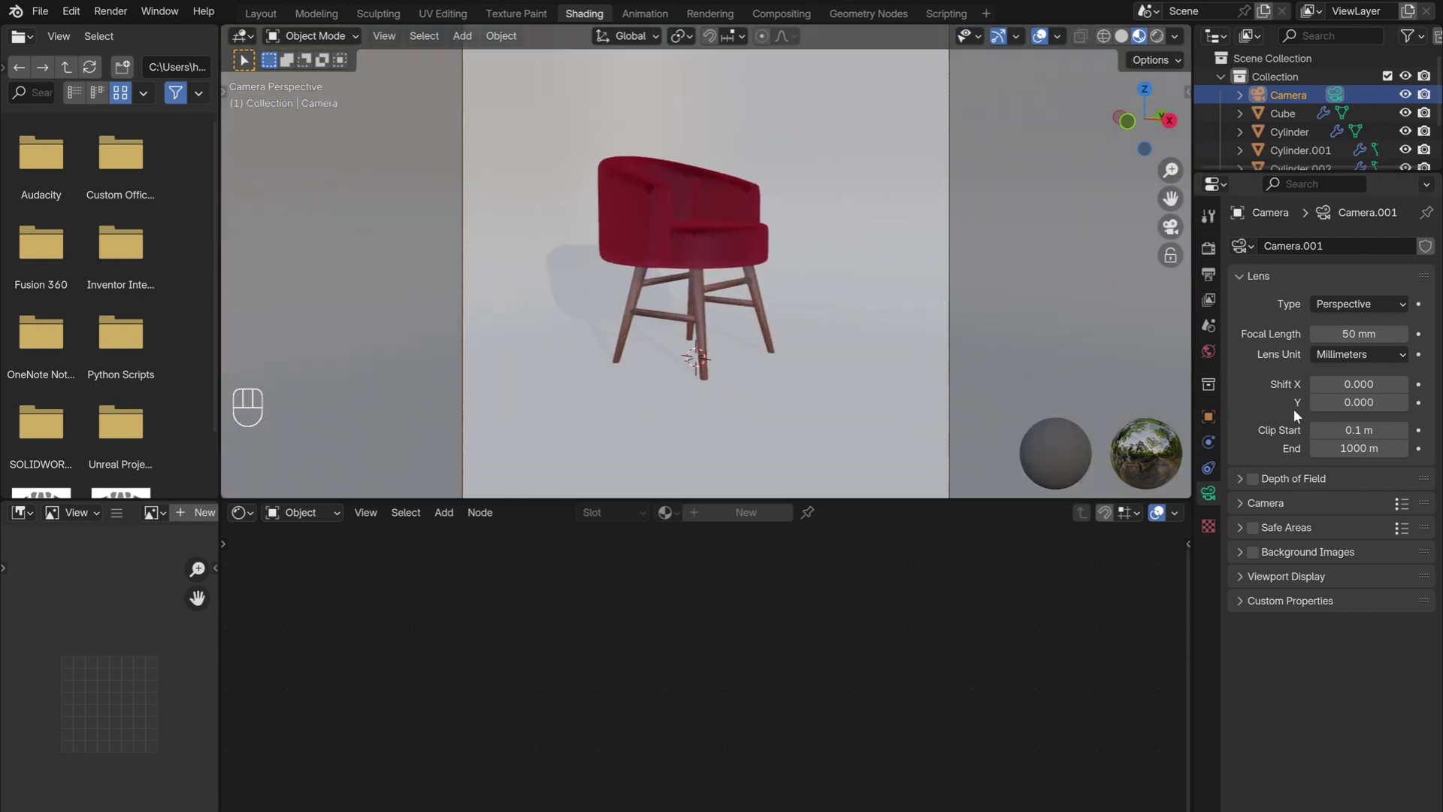
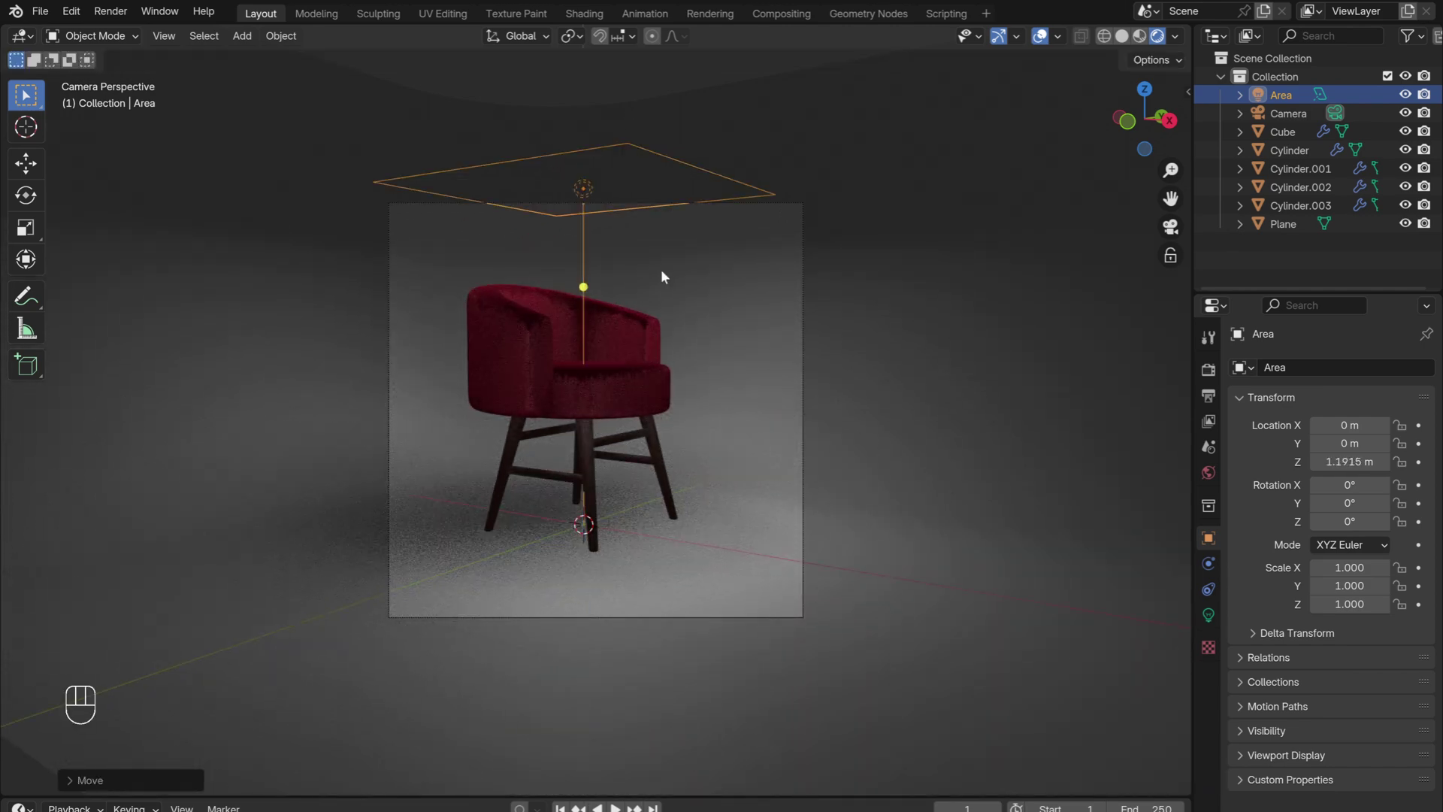
Add an area light, tilt it toward the chair and raise it off to one side.
{"action": "left_click", "coordinate": [640, 281]}
{"action": "key", "text": "shift+a"}
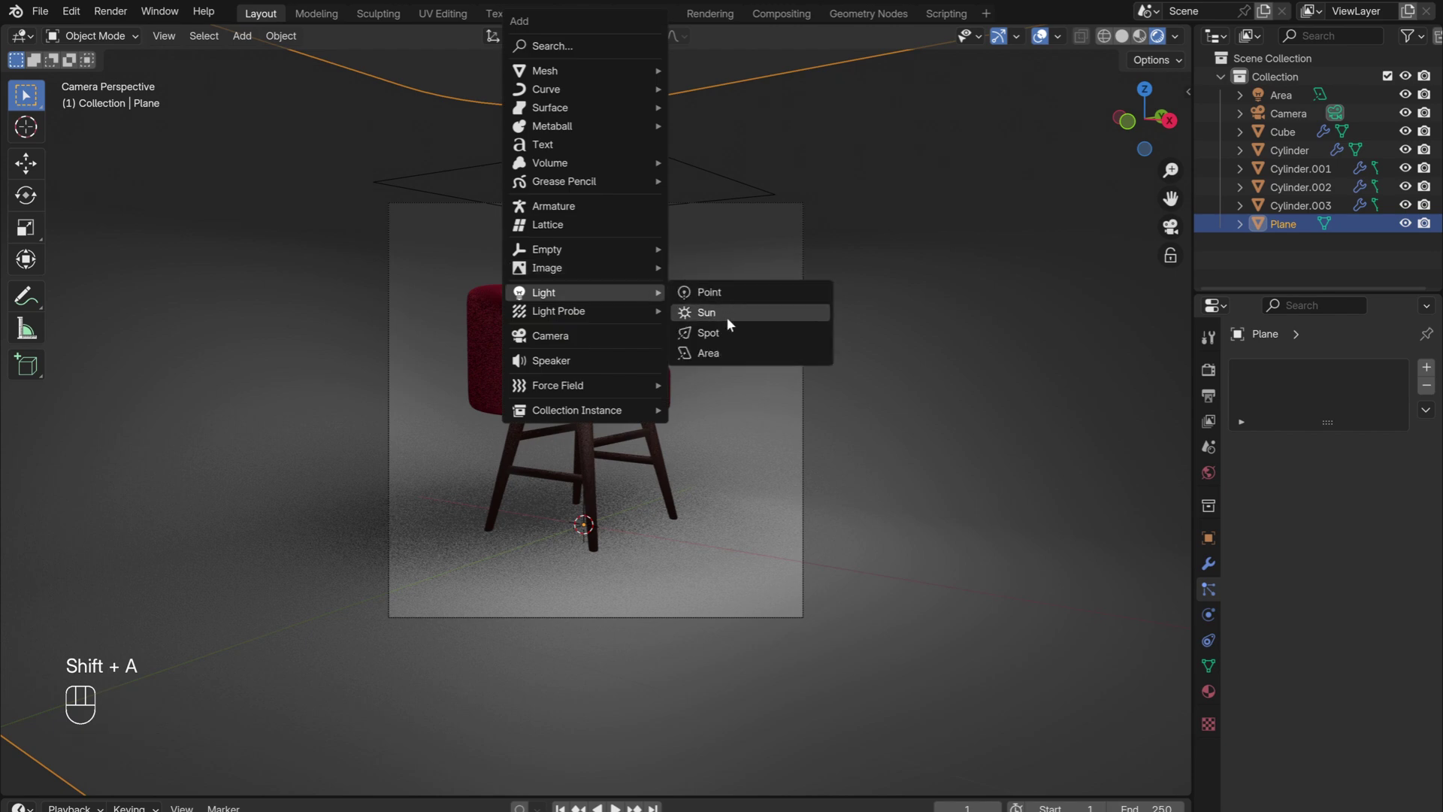
{"action": "key", "text": "r"}
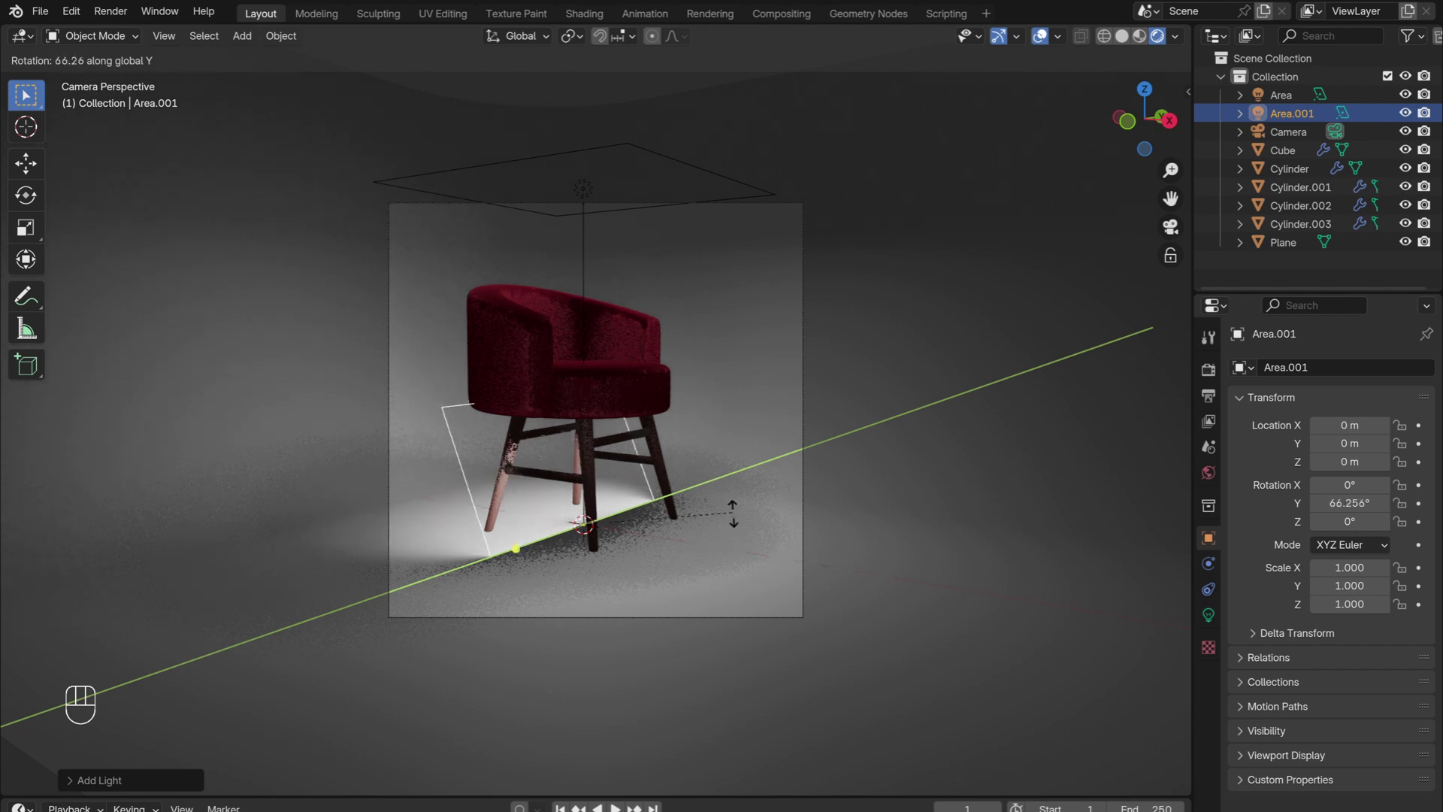
{"action": "key", "text": "g"}
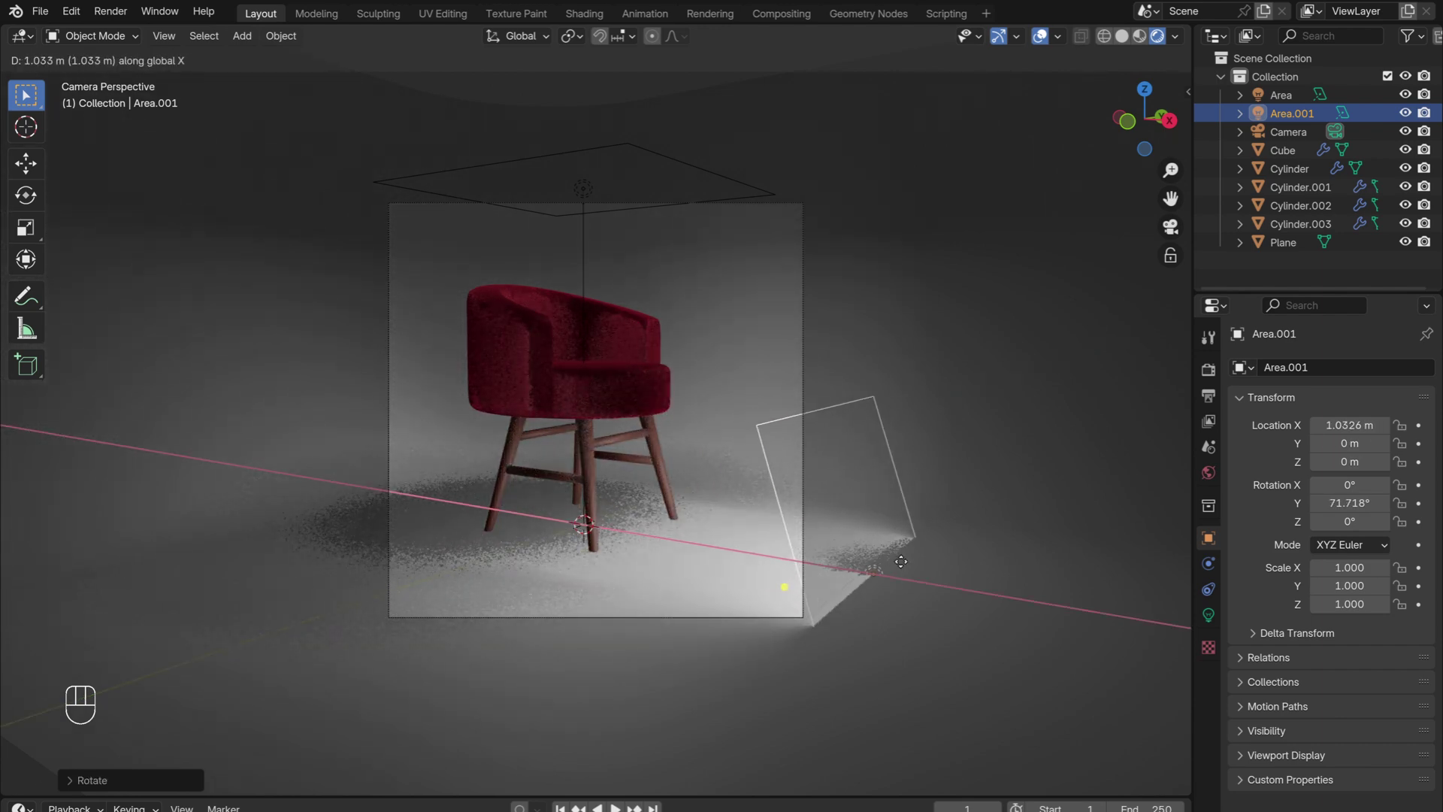
{"action": "key", "text": "g"}
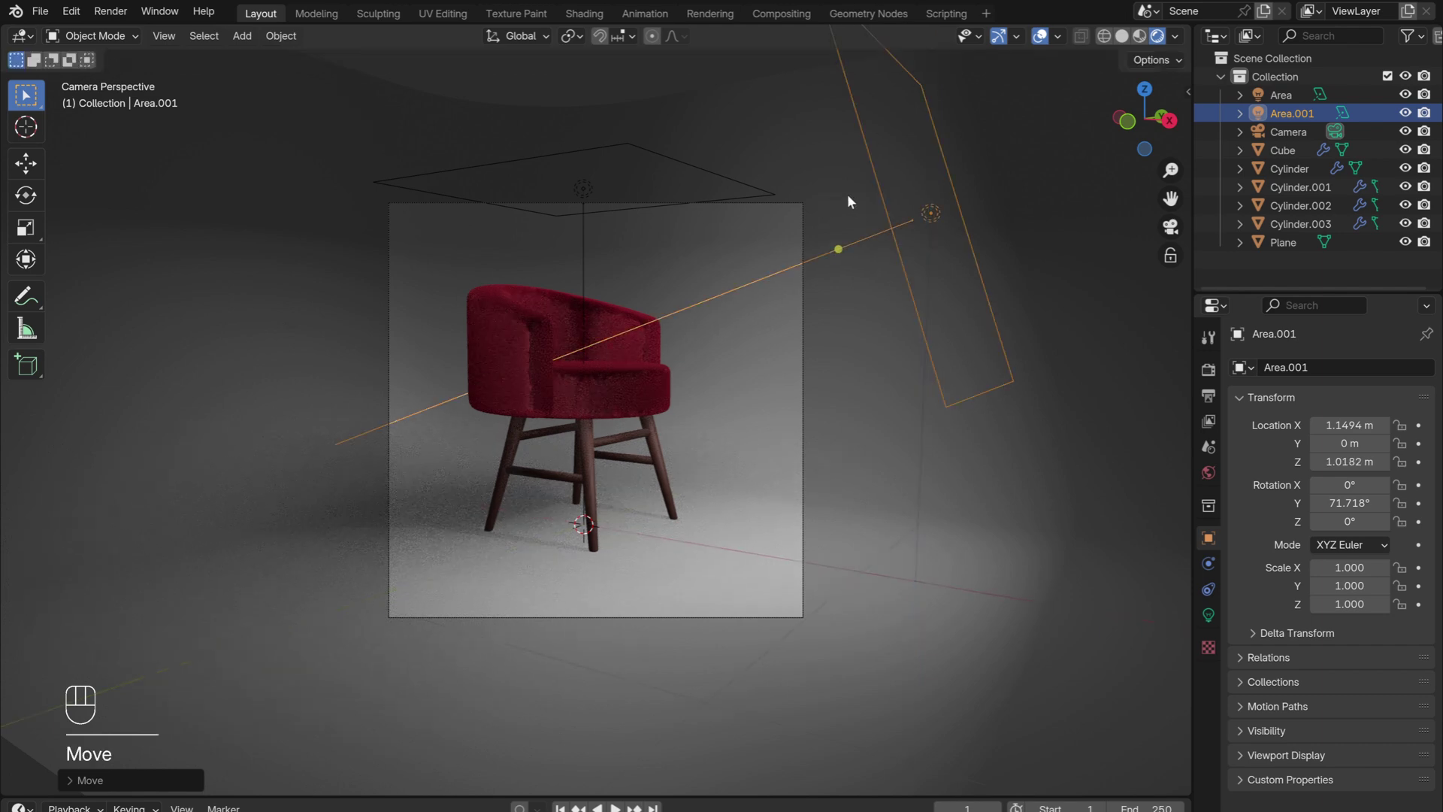
Duplicate the light and move the copy to the other side of the chair.
{"action": "key", "text": "shift+d"}
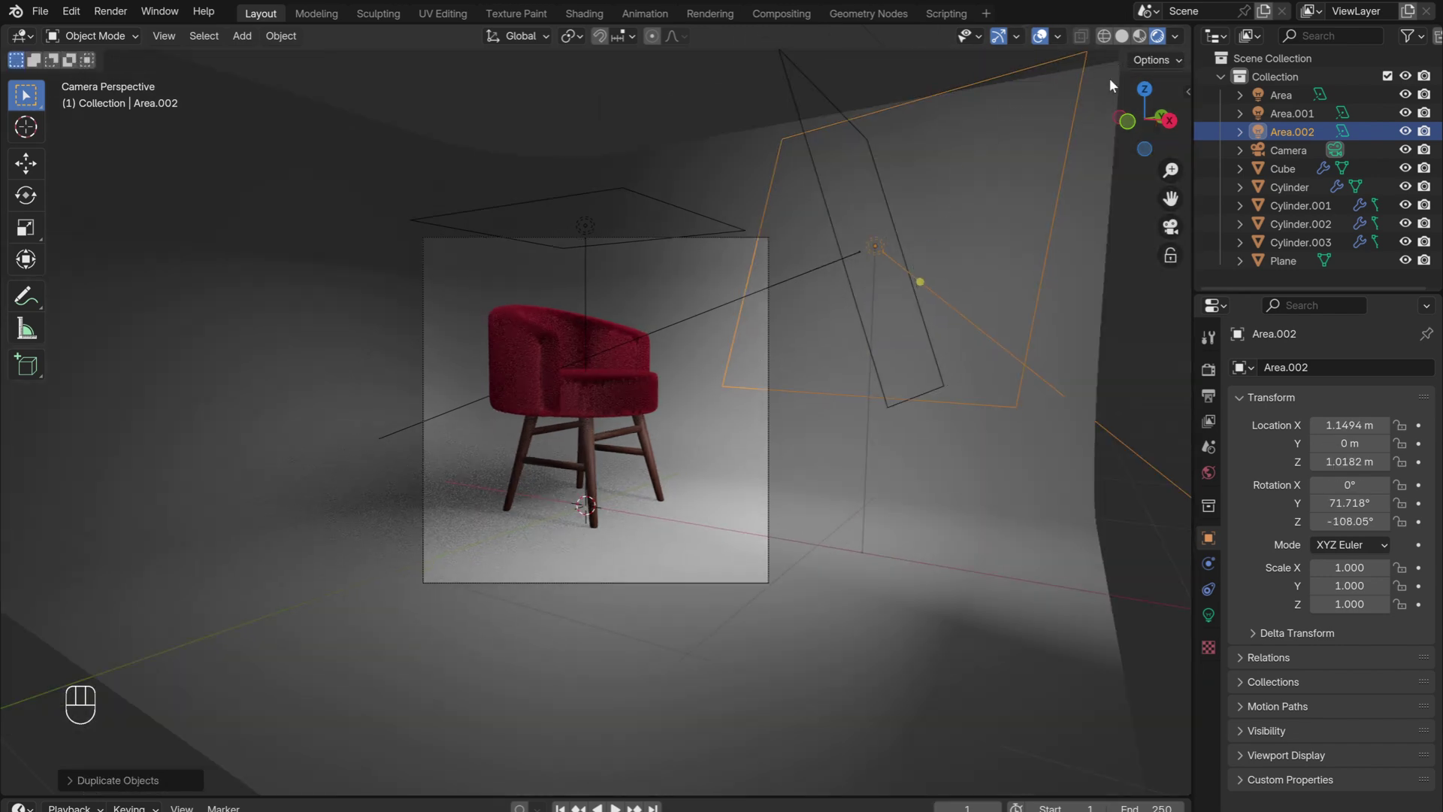
{"action": "key", "text": "g"}
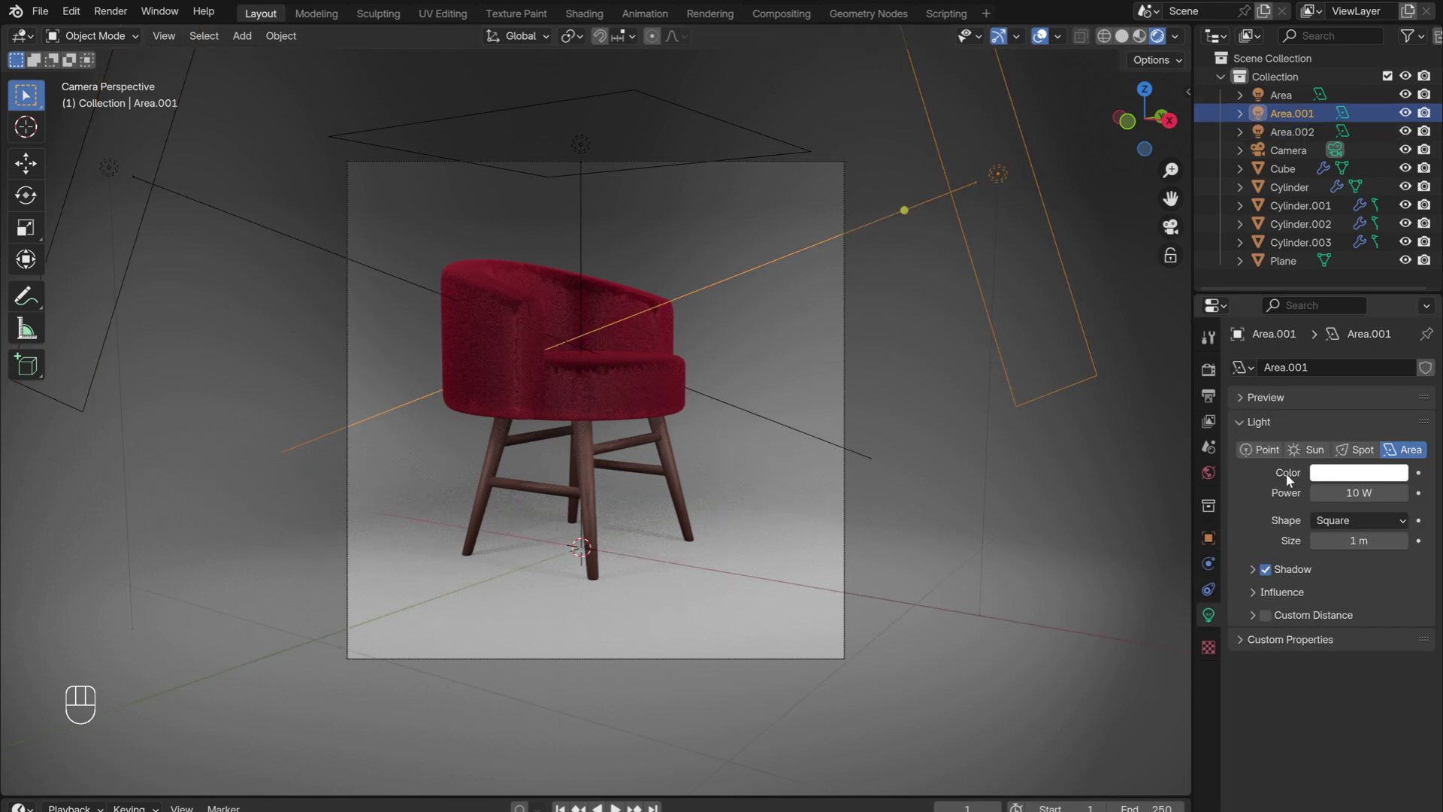
Make Area.001 a sun light at strength 3.68 and 28° angle, rotated slightly around Z.
{"action": "left_click", "coordinate": [1302, 454]}
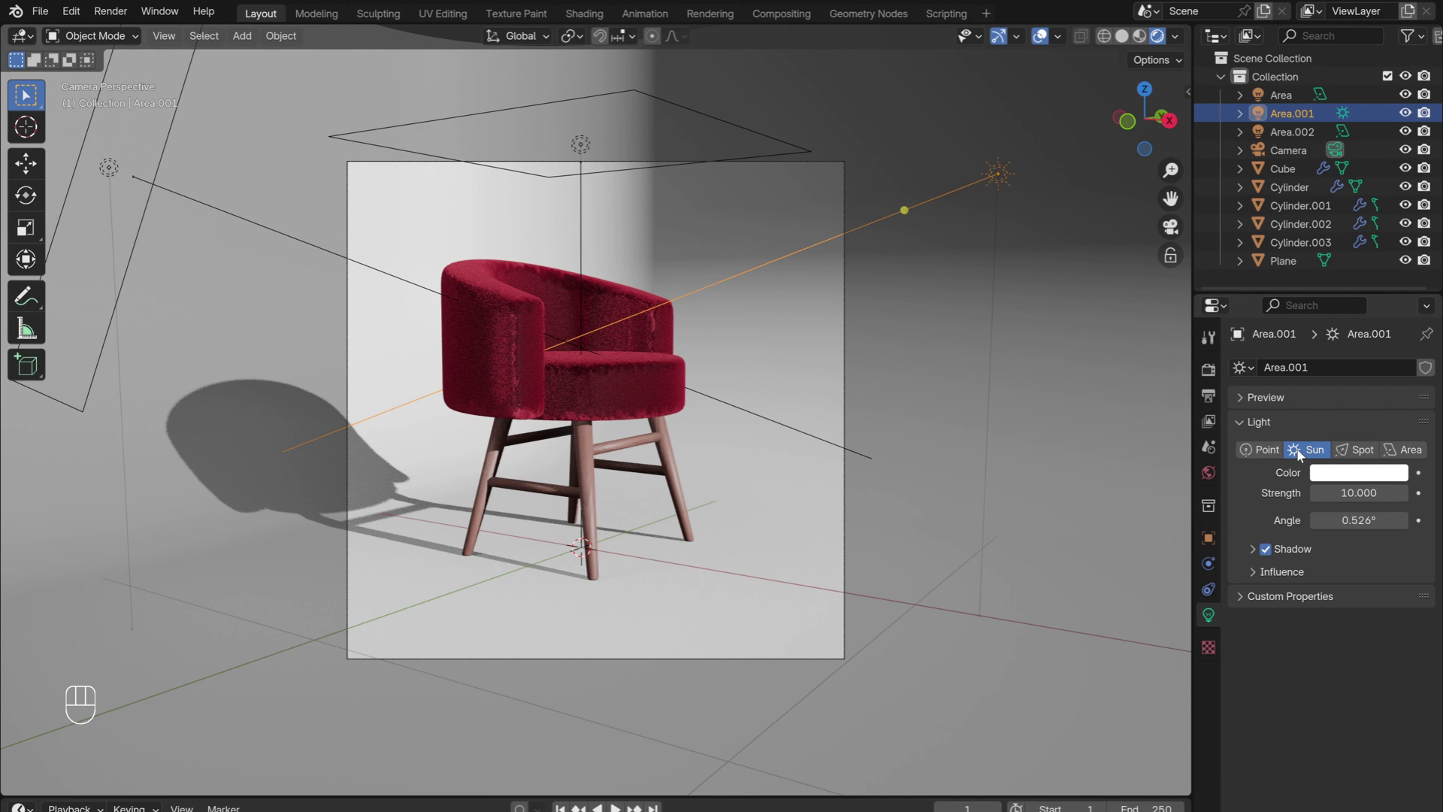
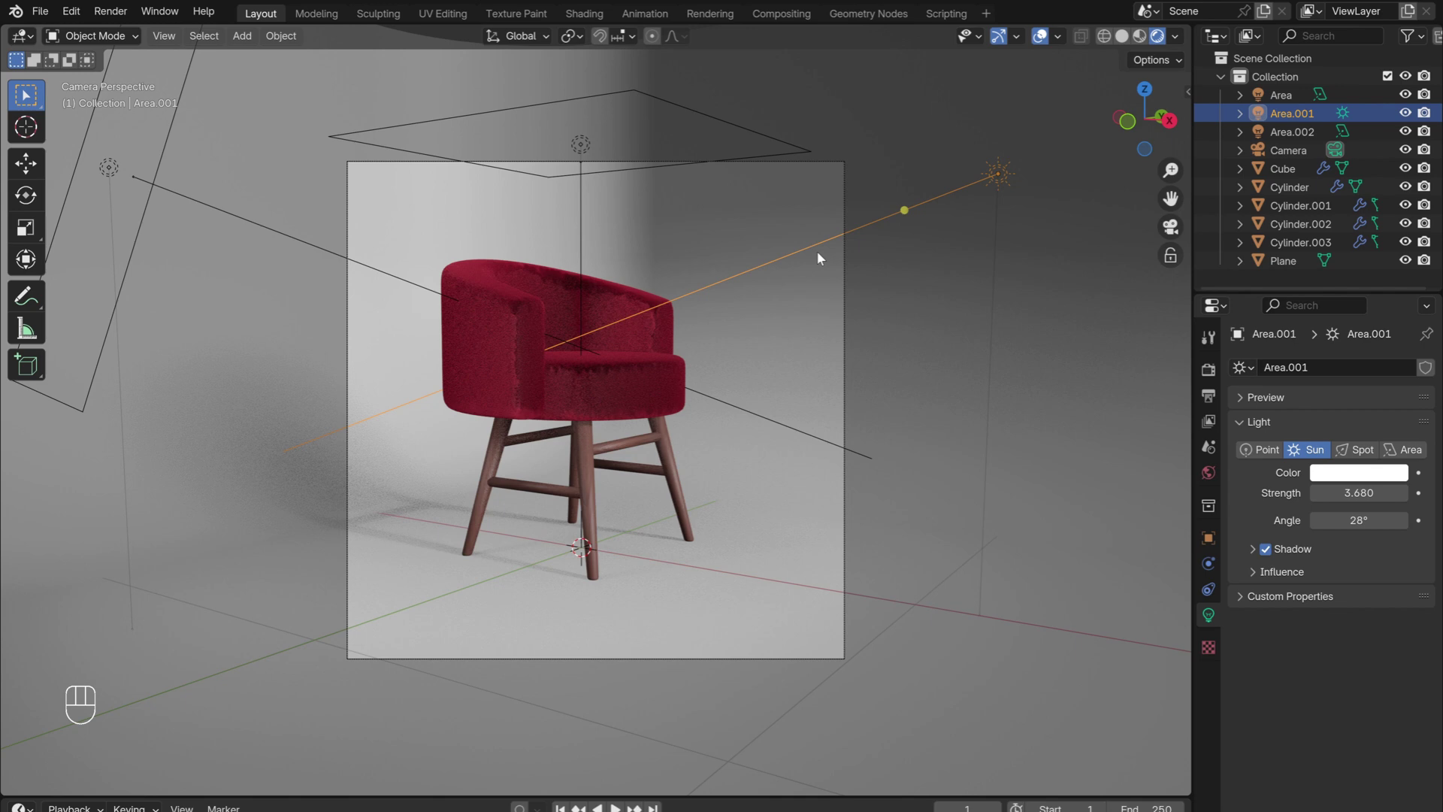
{"action": "key", "text": "r"}
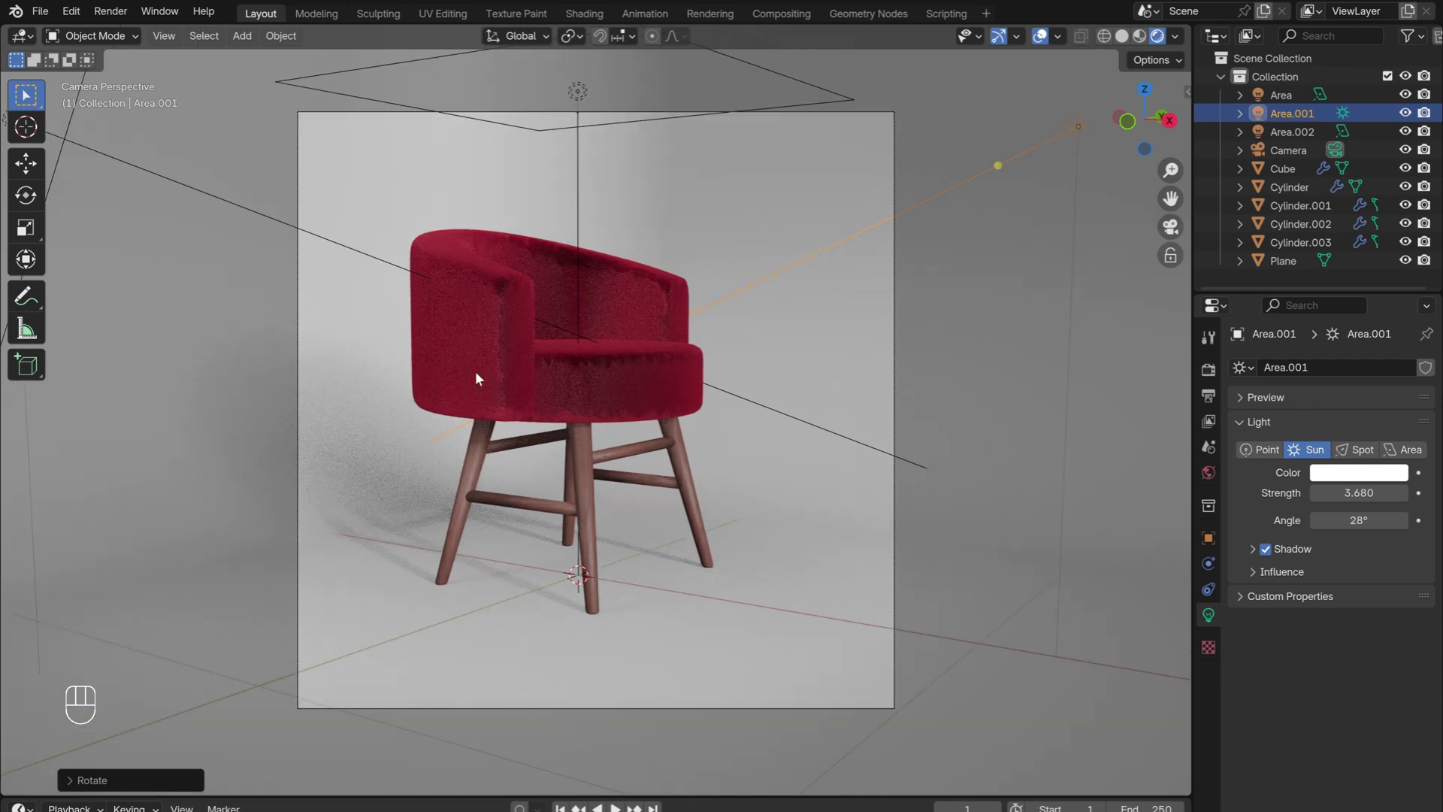
{"action": "left_click", "coordinate": [1205, 375]}
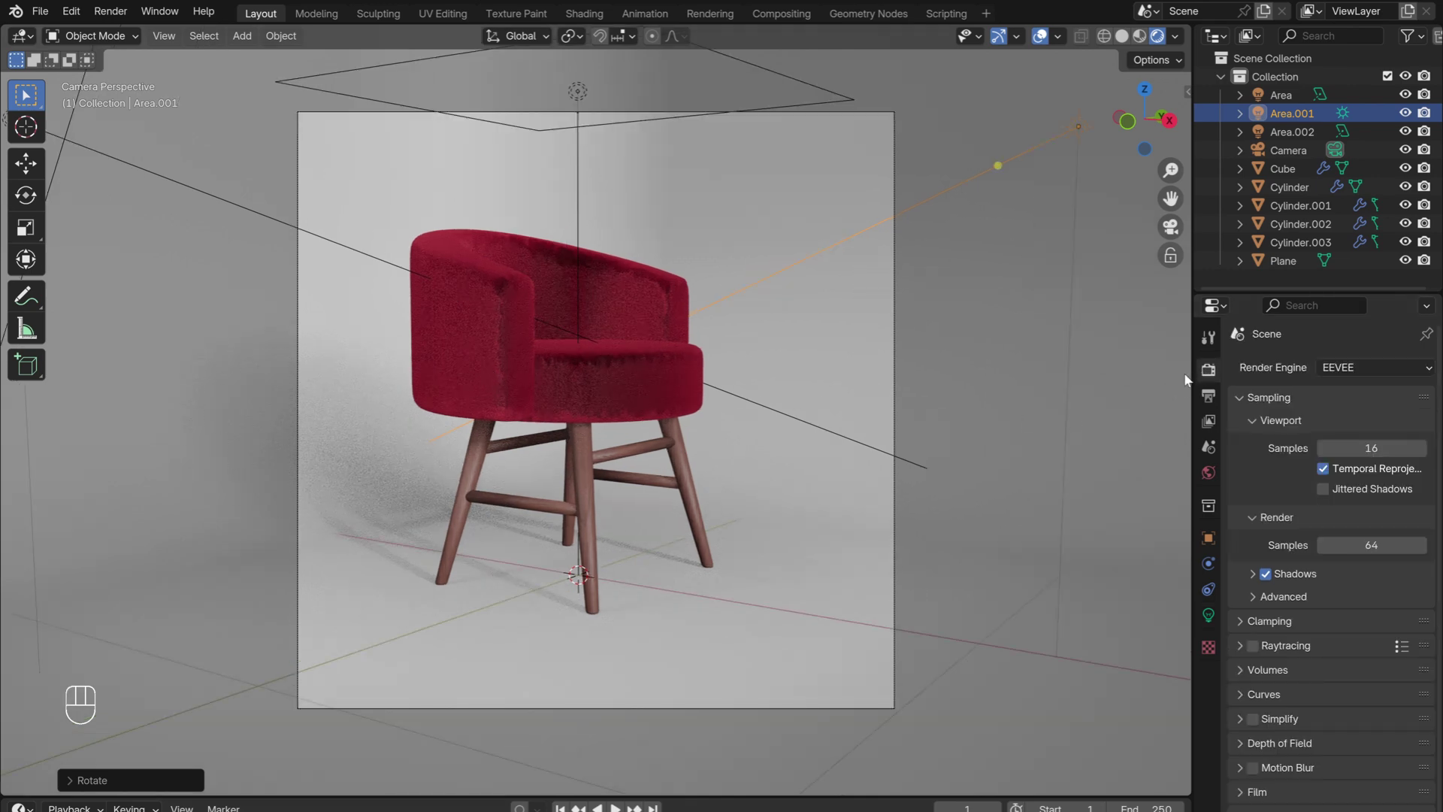
Set the render engine from EEVEE to Cycles.
{"action": "left_click_drag", "start_coordinate": [1339, 371], "coordinate": [1347, 434]}
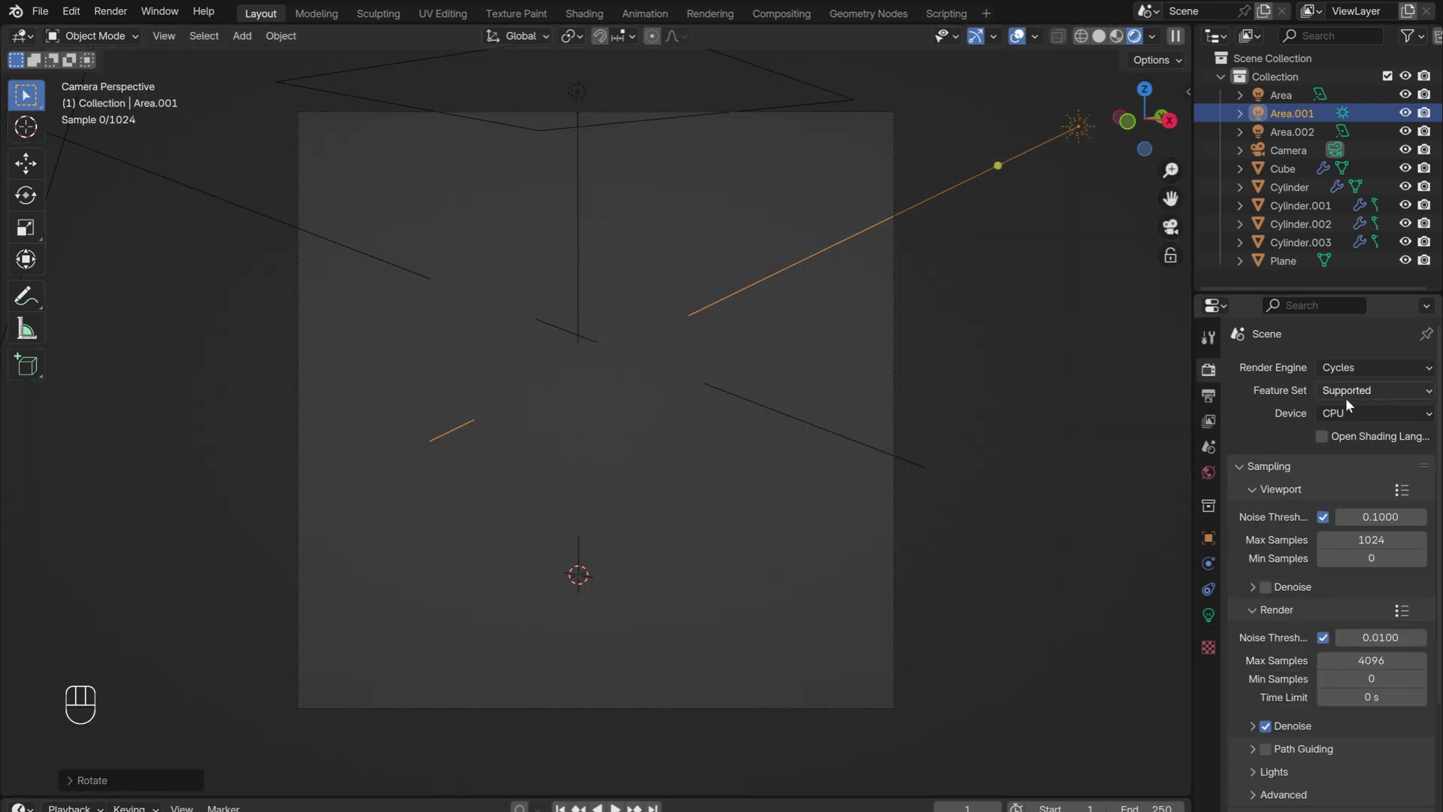